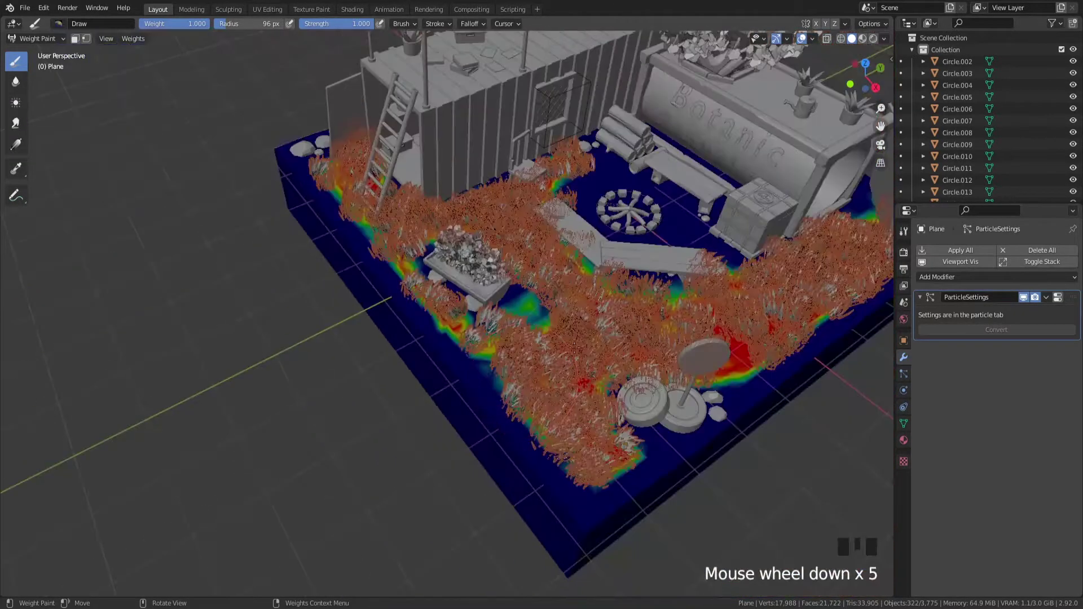
- Leave Weight Paint for Object Mode, switch to Material Preview shading and save the file
{"action": "key", "text": "ctrl+Tab"}
{"action": "left_click", "coordinate": [246, 413]}
{"action": "scroll", "scroll_direction": "down", "scroll_amount": 3}
{"action": "key", "text": "`"}
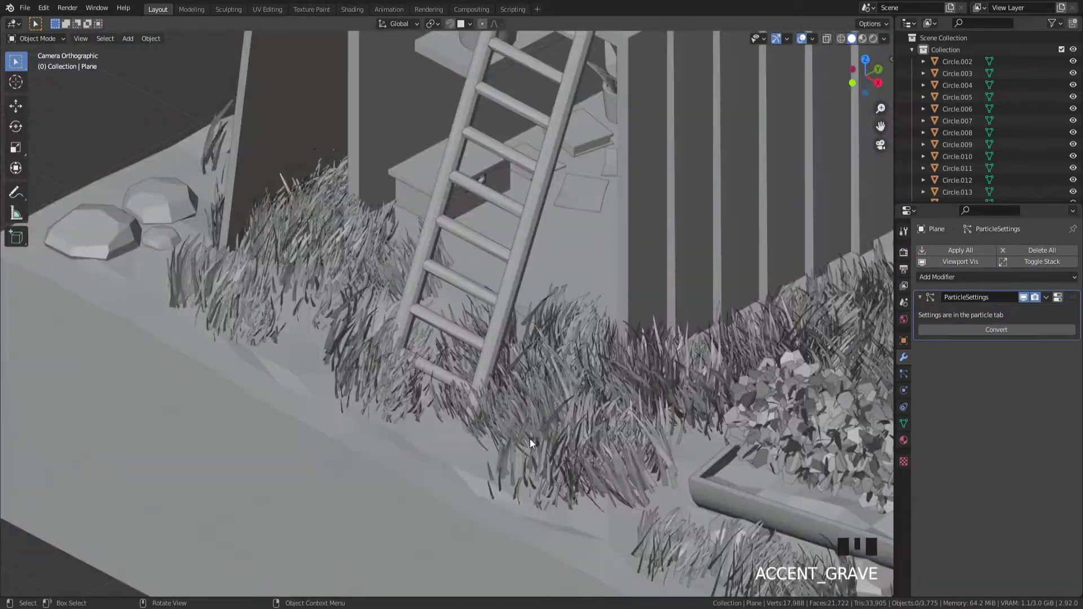
{"action": "key", "text": "ctrl+s"}
- Pull back and return to the scene camera's overall view of the diorama
{"action": "scroll", "scroll_direction": "down", "scroll_amount": 3}
{"action": "left_click_drag", "start_coordinate": [672, 365], "coordinate": [476, 526]}
{"action": "scroll", "scroll_direction": "down", "scroll_amount": 3}
{"action": "scroll", "scroll_direction": "down", "scroll_amount": 3}
{"action": "key", "text": "z"}
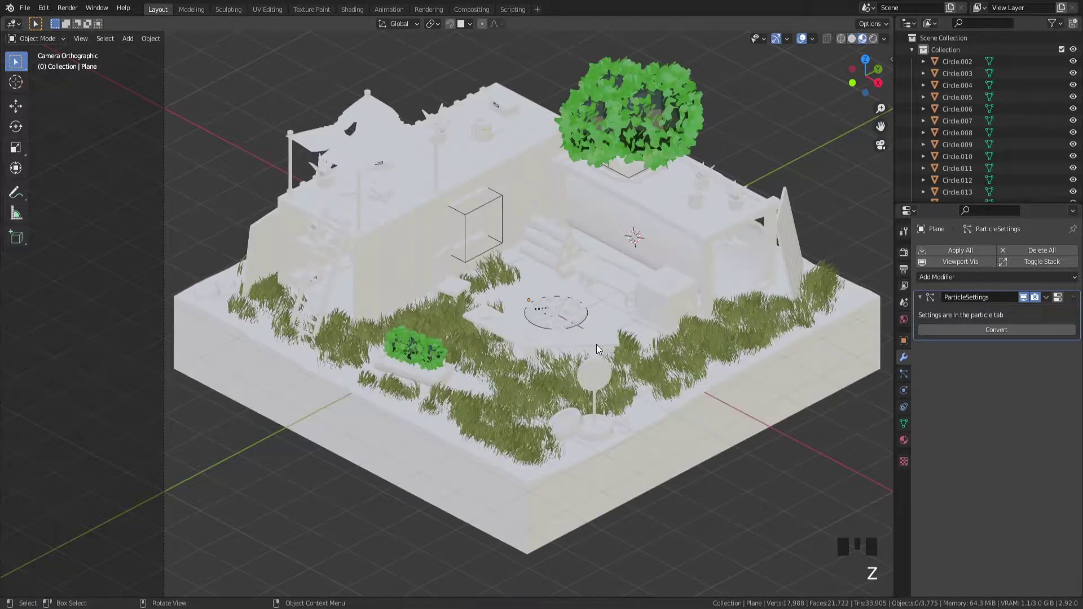
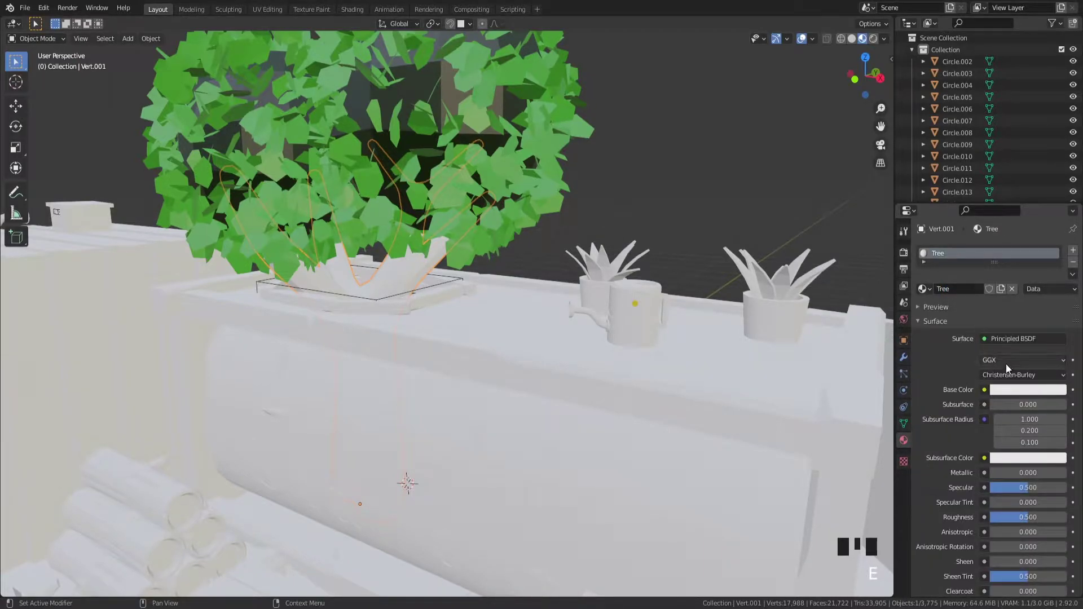
- Set the planter tree trunk's Base Color to reddish-brown and inspect it in Solid shading
{"action": "left_click", "coordinate": [1023, 390]}
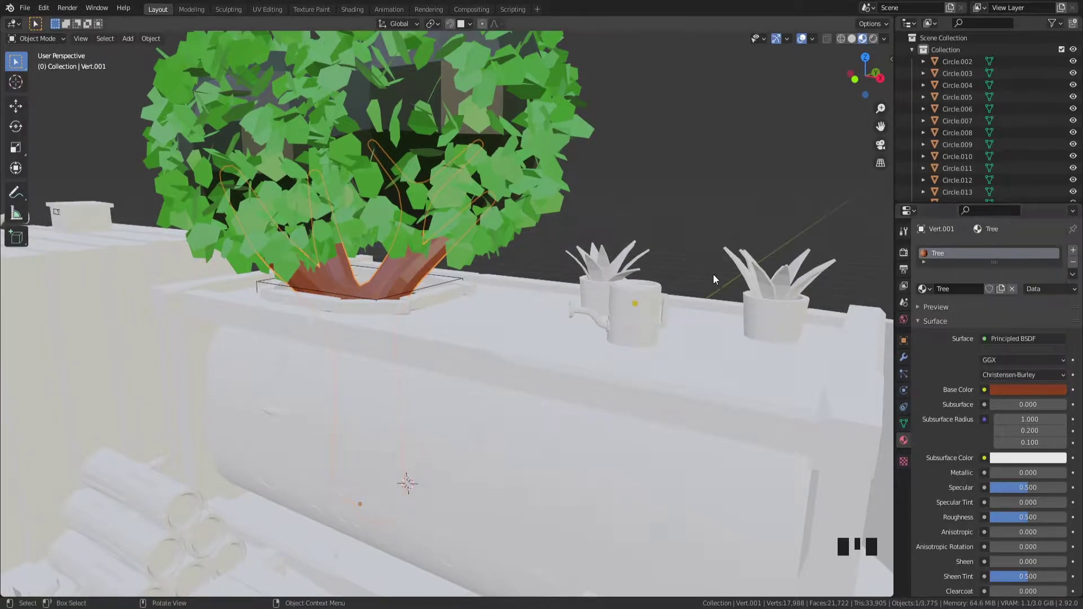
{"action": "middle_click", "coordinate": [670, 309]}
{"action": "scroll", "scroll_direction": "up", "scroll_amount": 3}
{"action": "key", "text": "z"}
{"action": "left_click_drag", "start_coordinate": [631, 261], "coordinate": [669, 278]}
{"action": "key", "text": "z"}
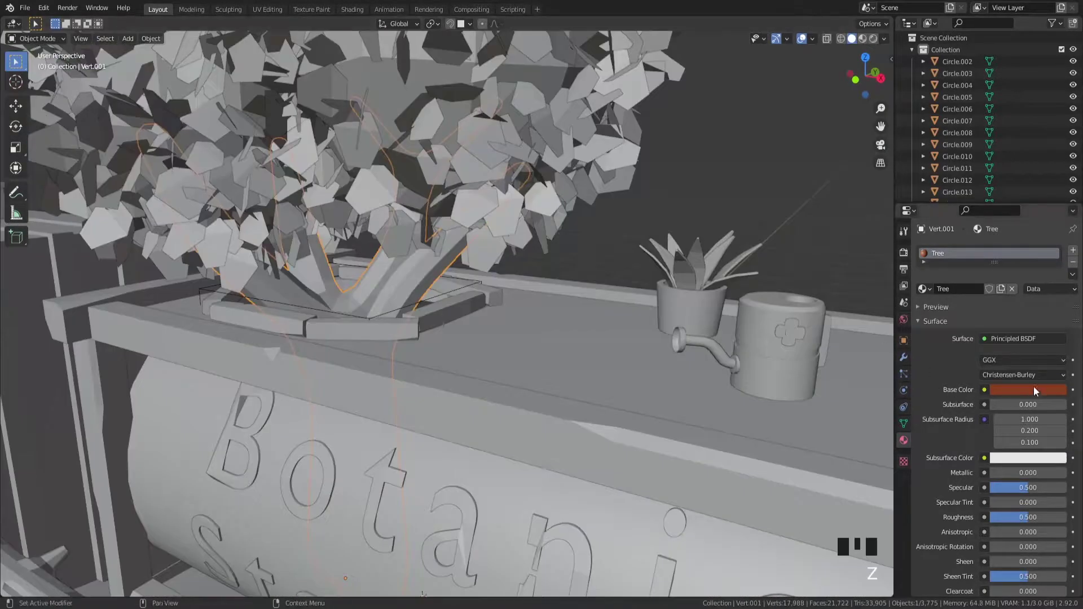
{"action": "scroll", "scroll_direction": "down", "scroll_amount": 3}
{"action": "left_click_drag", "start_coordinate": [470, 370], "coordinate": [455, 375]}
{"action": "key", "text": "z"}
- Move the view over the seating area and bring up the bench's Base Color picker
{"action": "middle_click", "coordinate": [516, 403]}
{"action": "scroll", "scroll_direction": "up", "scroll_amount": 3}
{"action": "left_click_drag", "start_coordinate": [489, 438], "coordinate": [525, 333]}
{"action": "middle_click", "coordinate": [642, 375]}
{"action": "left_click", "coordinate": [1036, 399]}
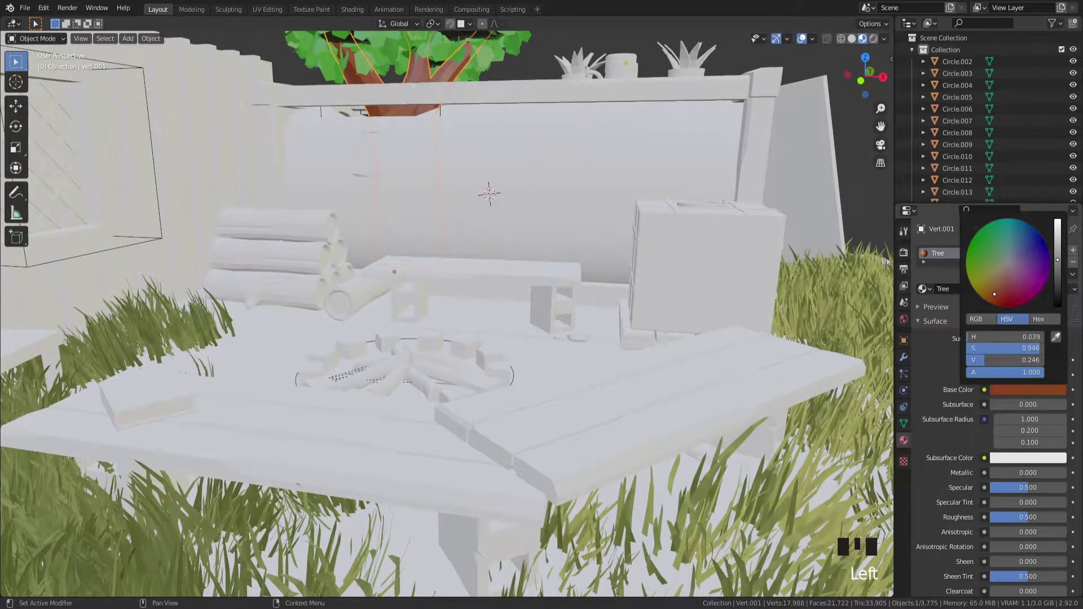
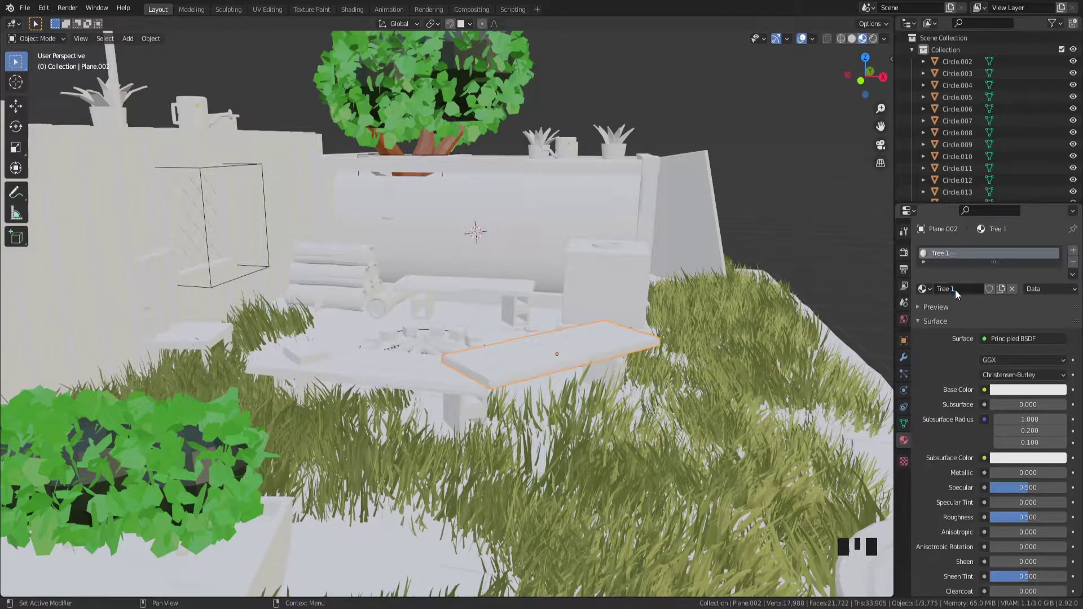
- Colour the bench planks a warm orange wood tone
{"action": "left_click", "coordinate": [1006, 391]}
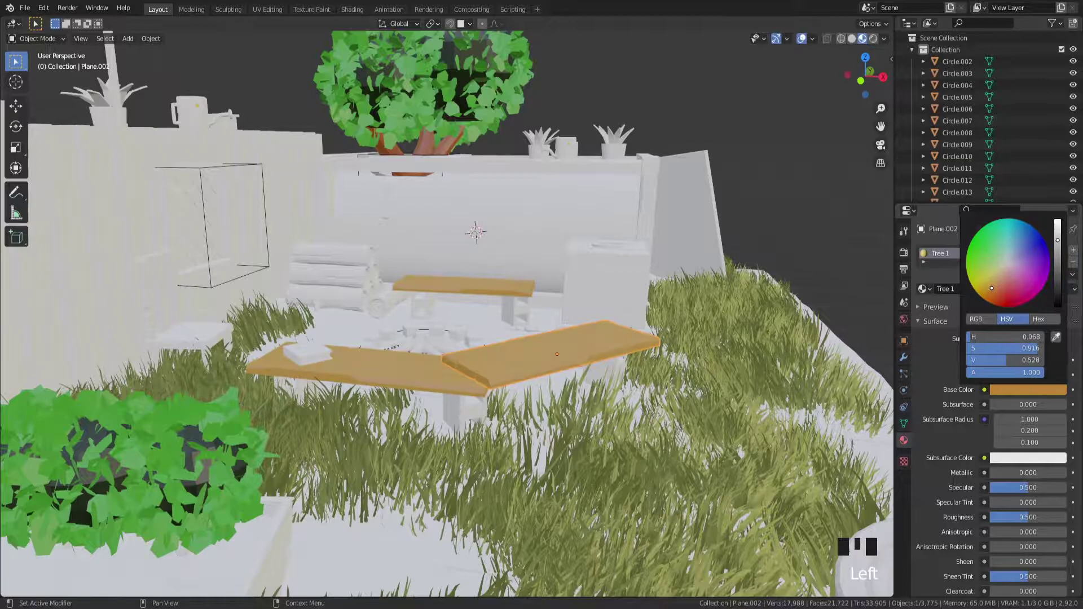
{"action": "left_click_drag", "start_coordinate": [611, 352], "coordinate": [565, 355]}
{"action": "left_click", "coordinate": [566, 355]}
{"action": "scroll", "scroll_direction": "down", "scroll_amount": 3}
{"action": "left_click_drag", "start_coordinate": [485, 360], "coordinate": [532, 374]}
{"action": "scroll", "scroll_direction": "up", "scroll_amount": 3}
- Colour the stacked firewood logs brown and check the scene in Rendered shading
{"action": "left_click", "coordinate": [454, 251]}
{"action": "left_click_drag", "start_coordinate": [923, 291], "coordinate": [643, 333]}
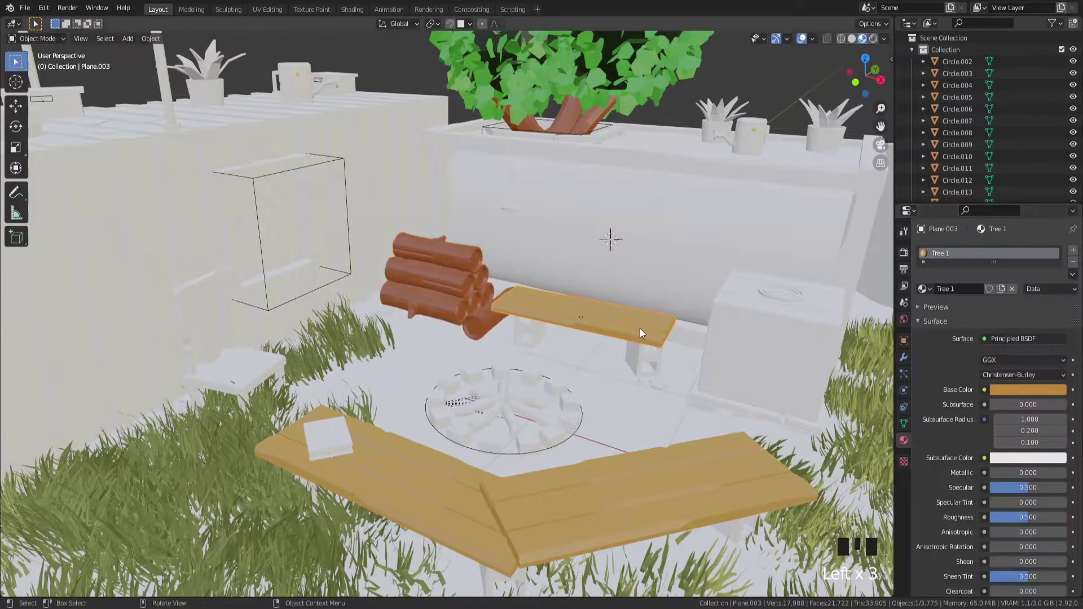
{"action": "scroll", "scroll_direction": "down", "scroll_amount": 3}
{"action": "scroll", "scroll_direction": "up", "scroll_amount": 3}
{"action": "key", "text": "z"}
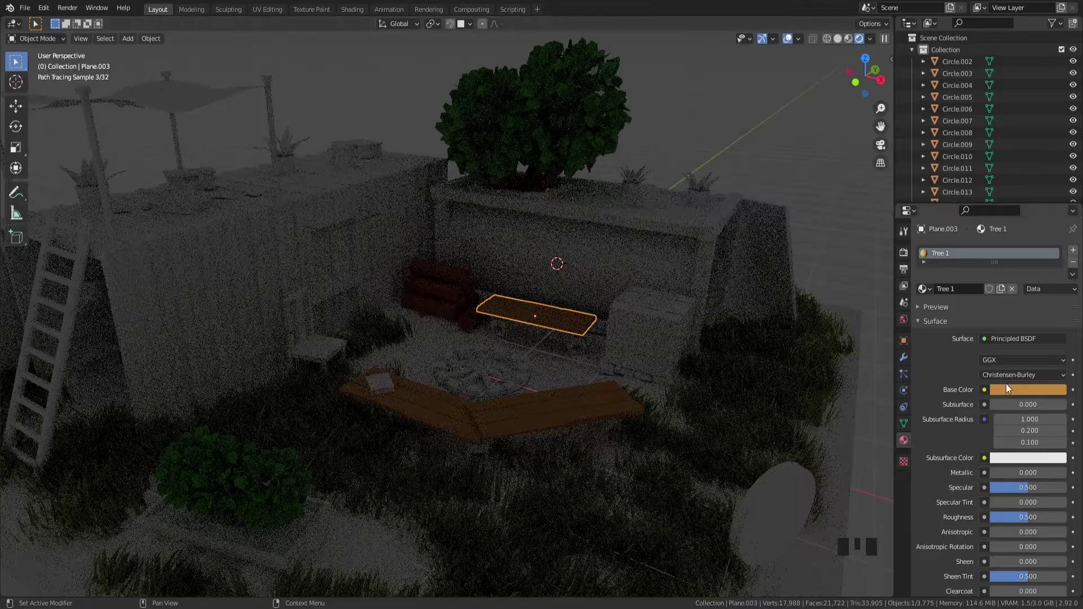
{"action": "left_click", "coordinate": [1028, 395]}
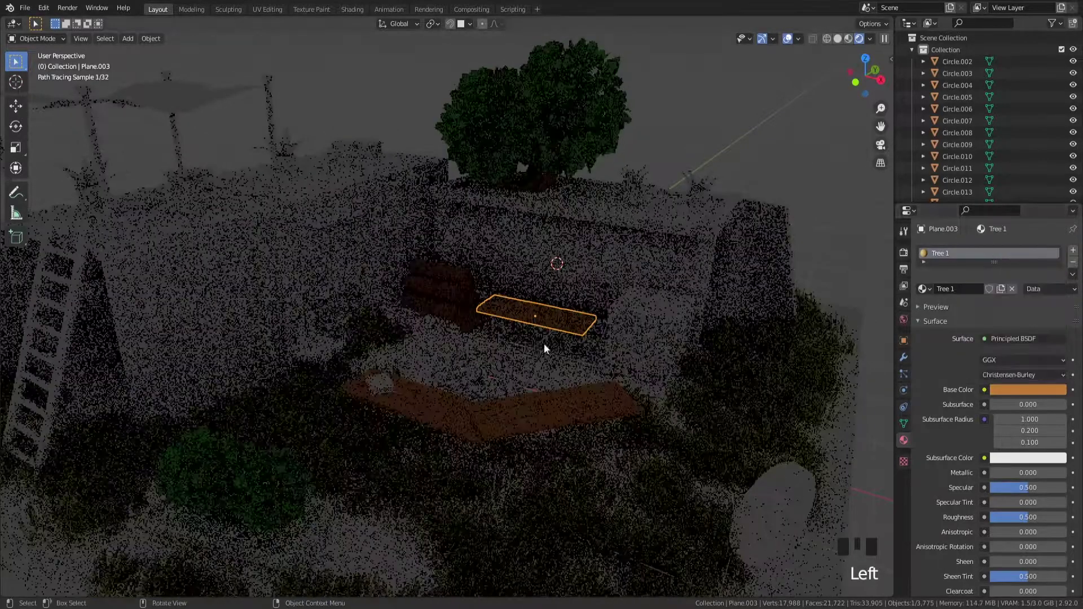
- Return to Material Preview and move the view along the wall toward the ladder side
{"action": "key", "text": "z"}
{"action": "key", "text": "z"}
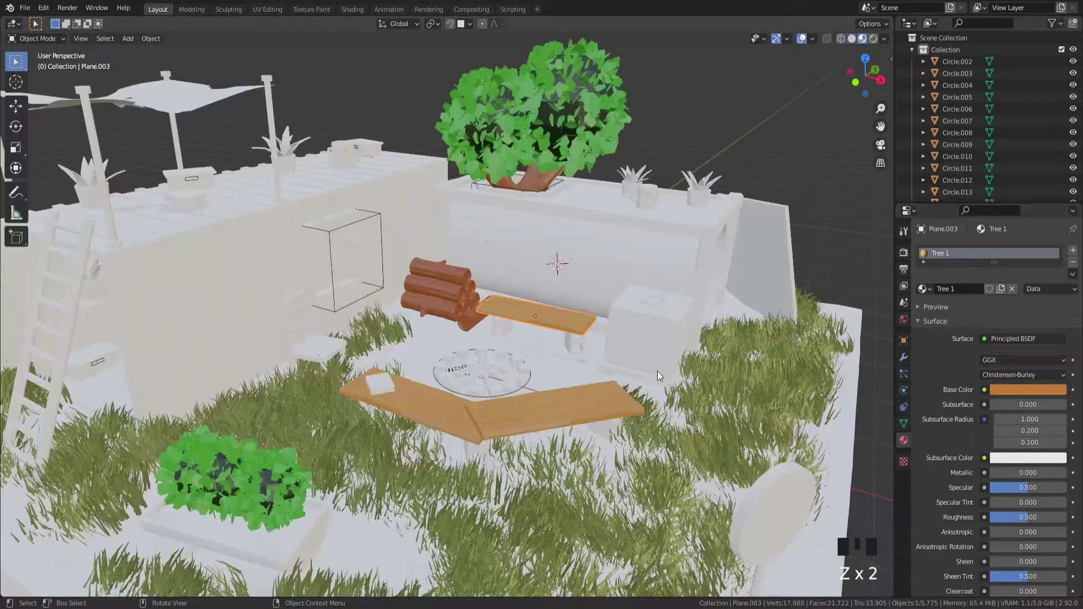
{"action": "left_click", "coordinate": [653, 376]}
{"action": "middle_click", "coordinate": [691, 393]}
{"action": "scroll", "scroll_direction": "up", "scroll_amount": 3}
{"action": "left_click_drag", "start_coordinate": [273, 337], "coordinate": [359, 372]}
{"action": "left_click", "coordinate": [359, 372]}
{"action": "left_click_drag", "start_coordinate": [933, 290], "coordinate": [686, 350]}
{"action": "scroll", "scroll_direction": "down", "scroll_amount": 3}
{"action": "left_click_drag", "start_coordinate": [490, 365], "coordinate": [471, 371]}
{"action": "scroll", "scroll_direction": "up", "scroll_amount": 3}
{"action": "left_click_drag", "start_coordinate": [438, 318], "coordinate": [392, 385]}
{"action": "scroll", "scroll_direction": "up", "scroll_amount": 3}
- Orbit around the corner to frame the ladder and shelves for recolouring
{"action": "left_click", "coordinate": [509, 242]}
{"action": "left_click_drag", "start_coordinate": [926, 294], "coordinate": [588, 407]}
{"action": "scroll", "scroll_direction": "down", "scroll_amount": 3}
{"action": "left_click_drag", "start_coordinate": [178, 353], "coordinate": [721, 405]}
{"action": "scroll", "scroll_direction": "up", "scroll_amount": 3}
{"action": "left_click_drag", "start_coordinate": [717, 329], "coordinate": [649, 414]}
{"action": "scroll", "scroll_direction": "up", "scroll_amount": 3}
{"action": "left_click", "coordinate": [623, 294]}
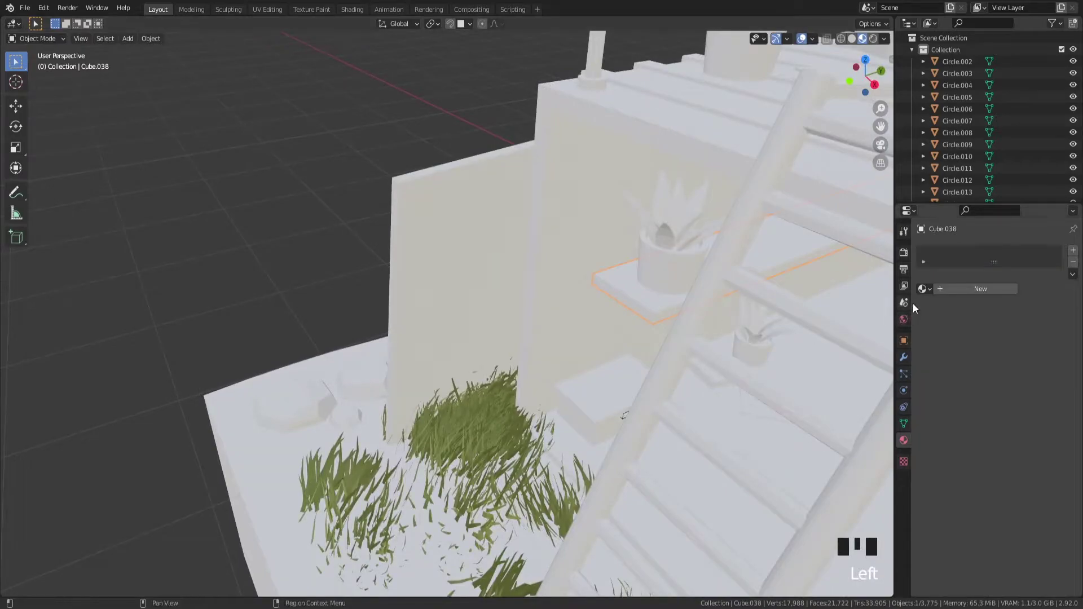
{"action": "left_click_drag", "start_coordinate": [926, 294], "coordinate": [661, 353]}
{"action": "scroll", "scroll_direction": "down", "scroll_amount": 3}
- Colour the ladder rails and small shelves orange and the ladder rungs brown, then save
{"action": "left_click", "coordinate": [797, 353]}
{"action": "left_click_drag", "start_coordinate": [920, 291], "coordinate": [776, 342]}
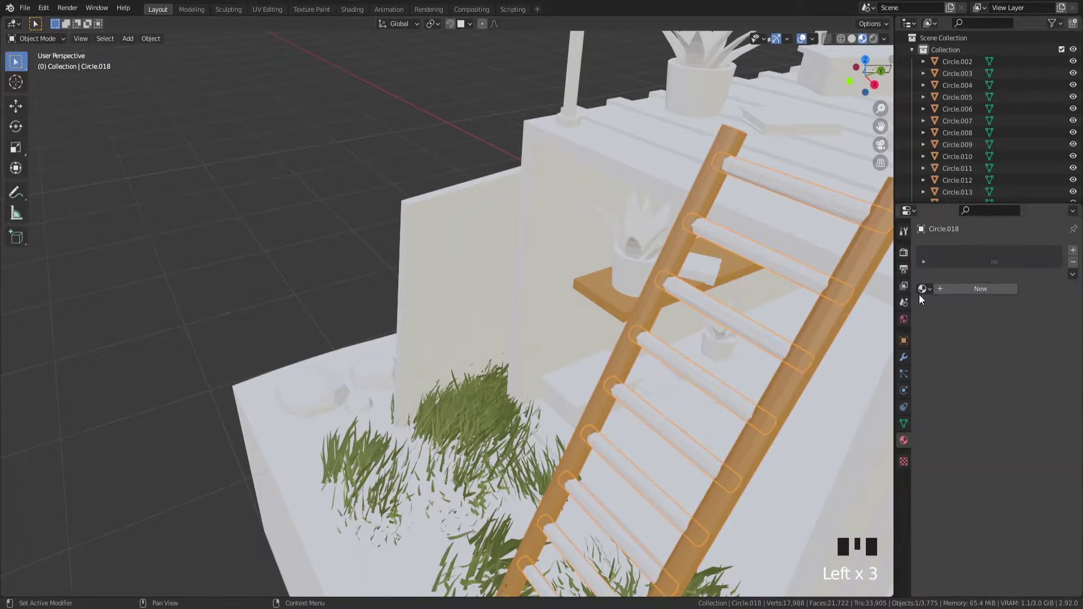
{"action": "left_click_drag", "start_coordinate": [925, 290], "coordinate": [927, 289]}
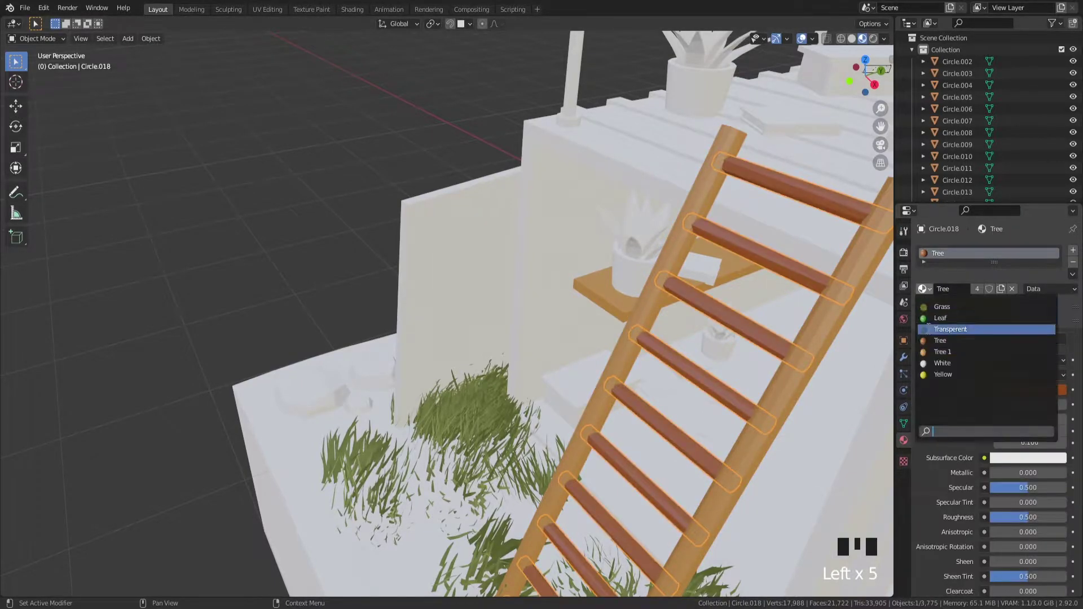
{"action": "left_click", "coordinate": [748, 361]}
{"action": "scroll", "scroll_direction": "down", "scroll_amount": 3}
{"action": "left_click_drag", "start_coordinate": [493, 373], "coordinate": [311, 449]}
{"action": "key", "text": "ctrl+s"}
- Colour the small rocks beside the grass dark grey
{"action": "left_click", "coordinate": [328, 457]}
{"action": "left_click_drag", "start_coordinate": [965, 292], "coordinate": [698, 365]}
{"action": "left_click_drag", "start_coordinate": [698, 365], "coordinate": [653, 371]}
{"action": "scroll", "scroll_direction": "up", "scroll_amount": 3}
{"action": "left_click_drag", "start_coordinate": [659, 381], "coordinate": [1029, 397]}
{"action": "left_click", "coordinate": [1030, 397]}
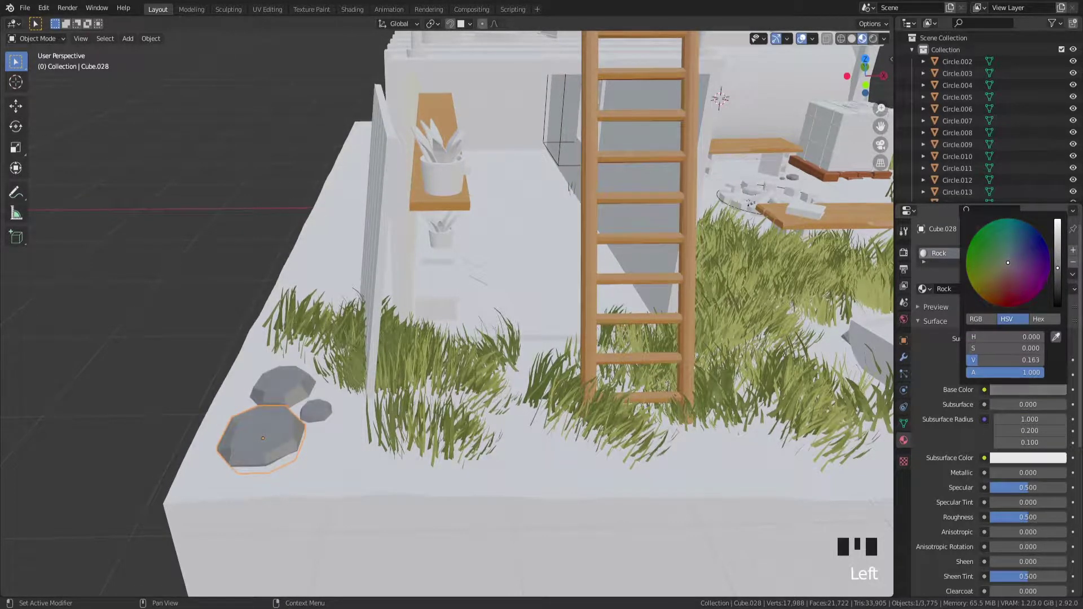
- Move the view up to the potted plants on top of the container
{"action": "left_click_drag", "start_coordinate": [415, 292], "coordinate": [295, 400]}
{"action": "key", "text": "`"}
{"action": "left_click_drag", "start_coordinate": [534, 359], "coordinate": [500, 339]}
{"action": "scroll", "scroll_direction": "up", "scroll_amount": 3}
{"action": "left_click_drag", "start_coordinate": [680, 366], "coordinate": [521, 310]}
{"action": "scroll", "scroll_direction": "up", "scroll_amount": 3}
{"action": "scroll", "scroll_direction": "down", "scroll_amount": 3}
{"action": "middle_click", "coordinate": [641, 106]}
{"action": "scroll", "scroll_direction": "up", "scroll_amount": 3}
{"action": "left_click_drag", "start_coordinate": [613, 197], "coordinate": [534, 321]}
- Set the potted plants' leaves to a green Base Color
{"action": "left_click", "coordinate": [534, 321]}
{"action": "left_click_drag", "start_coordinate": [930, 289], "coordinate": [600, 402]}
{"action": "scroll", "scroll_direction": "up", "scroll_amount": 3}
{"action": "left_click_drag", "start_coordinate": [636, 408], "coordinate": [517, 346]}
{"action": "scroll", "scroll_direction": "up", "scroll_amount": 3}
{"action": "left_click", "coordinate": [560, 378]}
{"action": "scroll", "scroll_direction": "down", "scroll_amount": 3}
{"action": "left_click_drag", "start_coordinate": [960, 295], "coordinate": [960, 292]}
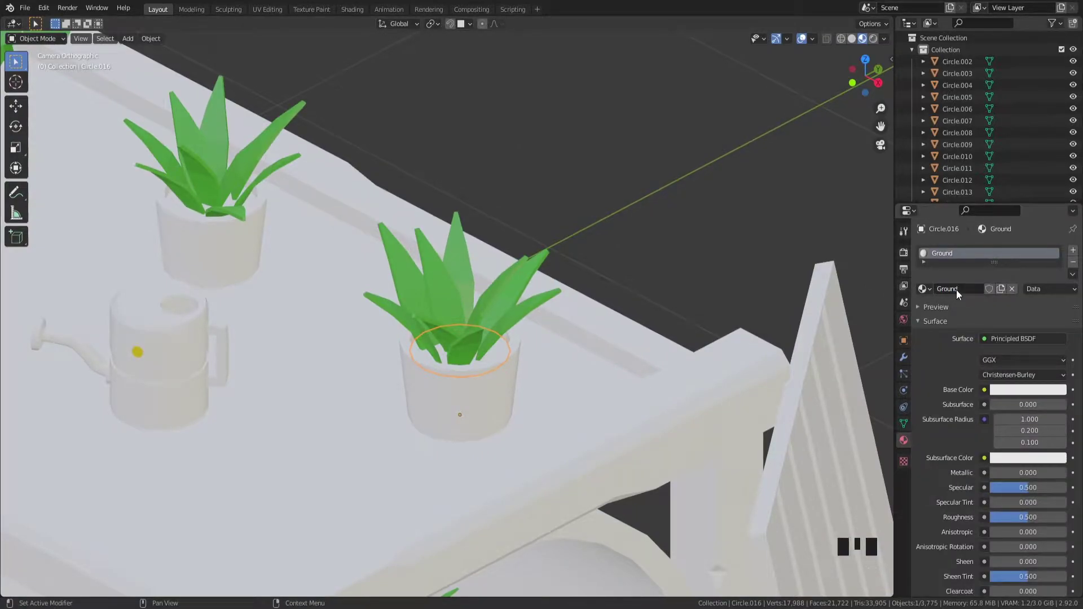
- Colour the soil discs inside the pots brown and check the shading
{"action": "left_click", "coordinate": [1053, 388]}
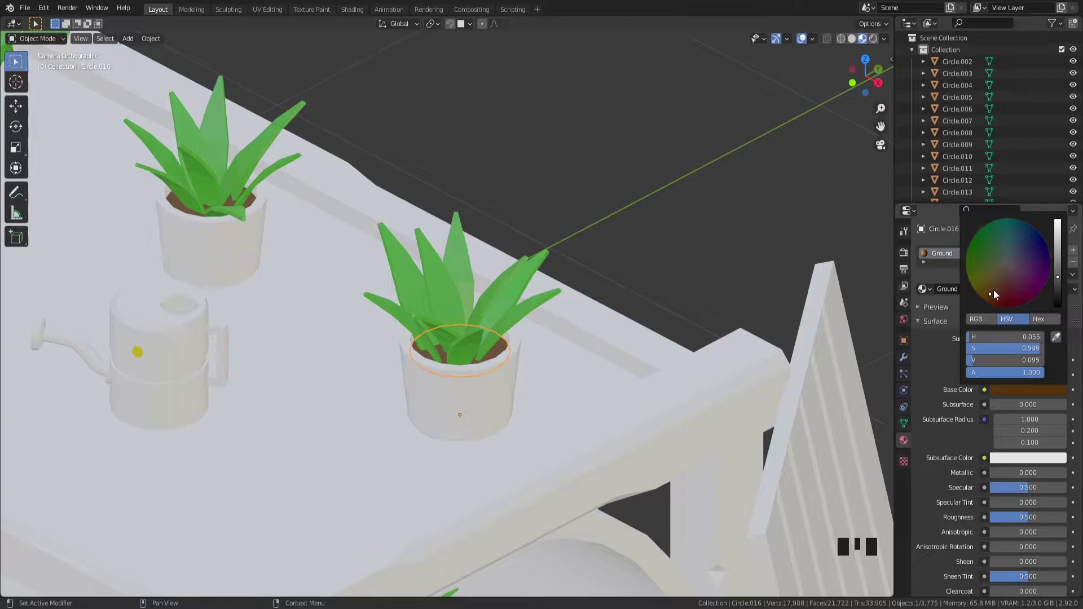
{"action": "left_click", "coordinate": [686, 320]}
{"action": "scroll", "scroll_direction": "up", "scroll_amount": 3}
{"action": "key", "text": "z"}
{"action": "key", "text": "z"}
{"action": "scroll", "scroll_direction": "down", "scroll_amount": 3}
{"action": "middle_click", "coordinate": [348, 270]}
{"action": "key", "text": "z"}
{"action": "middle_click", "coordinate": [425, 359]}
{"action": "scroll", "scroll_direction": "up", "scroll_amount": 3}
- Inspect the roof plant up close and select one of its leaves
{"action": "left_click_drag", "start_coordinate": [380, 285], "coordinate": [615, 209]}
{"action": "left_click", "coordinate": [615, 209]}
{"action": "key", "text": "`"}
{"action": "left_click_drag", "start_coordinate": [590, 325], "coordinate": [547, 369]}
{"action": "scroll", "scroll_direction": "down", "scroll_amount": 3}
{"action": "left_click_drag", "start_coordinate": [473, 286], "coordinate": [444, 358]}
{"action": "scroll", "scroll_direction": "up", "scroll_amount": 3}
{"action": "left_click_drag", "start_coordinate": [484, 298], "coordinate": [508, 288]}
{"action": "left_click", "coordinate": [508, 287]}
{"action": "left_click", "coordinate": [496, 297]}
{"action": "left_click_drag", "start_coordinate": [925, 293], "coordinate": [534, 165]}
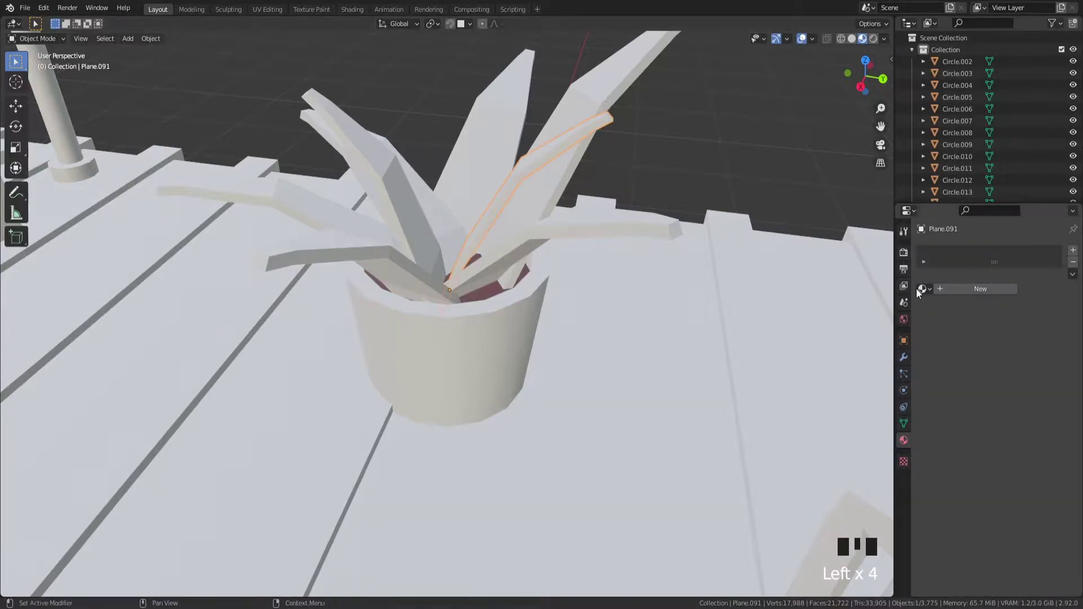
{"action": "left_click_drag", "start_coordinate": [930, 291], "coordinate": [487, 384]}
{"action": "scroll", "scroll_direction": "down", "scroll_amount": 3}
{"action": "middle_click", "coordinate": [285, 325]}
- Select the roof plant's pot and leaves and look them over up close
{"action": "scroll", "scroll_direction": "up", "scroll_amount": 3}
{"action": "left_click", "coordinate": [644, 190]}
{"action": "key", "text": "`"}
{"action": "left_click_drag", "start_coordinate": [478, 283], "coordinate": [388, 270]}
{"action": "left_click", "coordinate": [388, 271]}
{"action": "left_click_drag", "start_coordinate": [425, 272], "coordinate": [411, 277]}
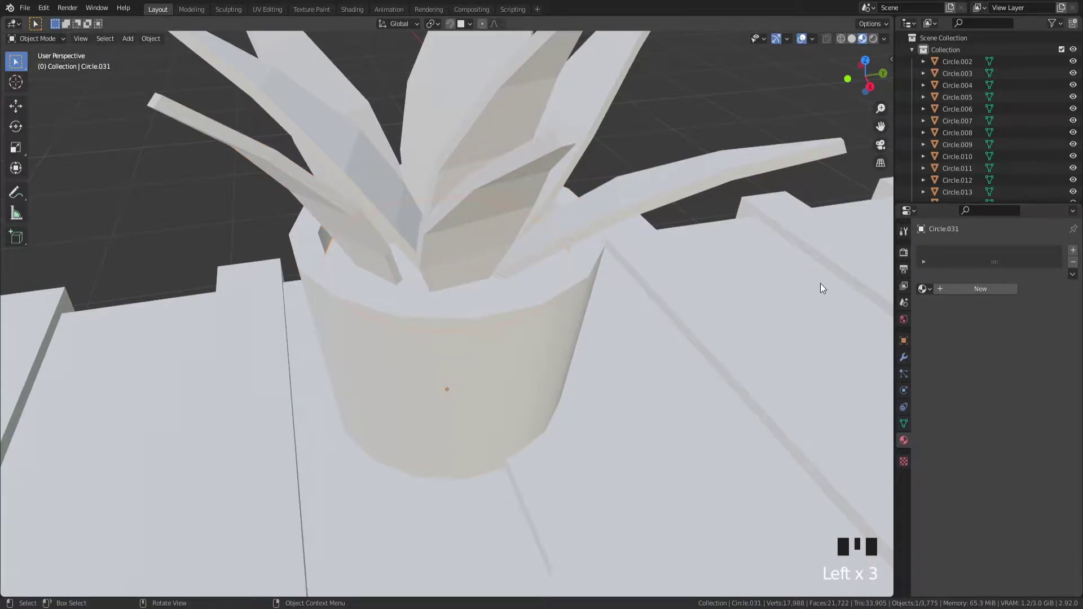
{"action": "left_click_drag", "start_coordinate": [926, 289], "coordinate": [466, 167]}
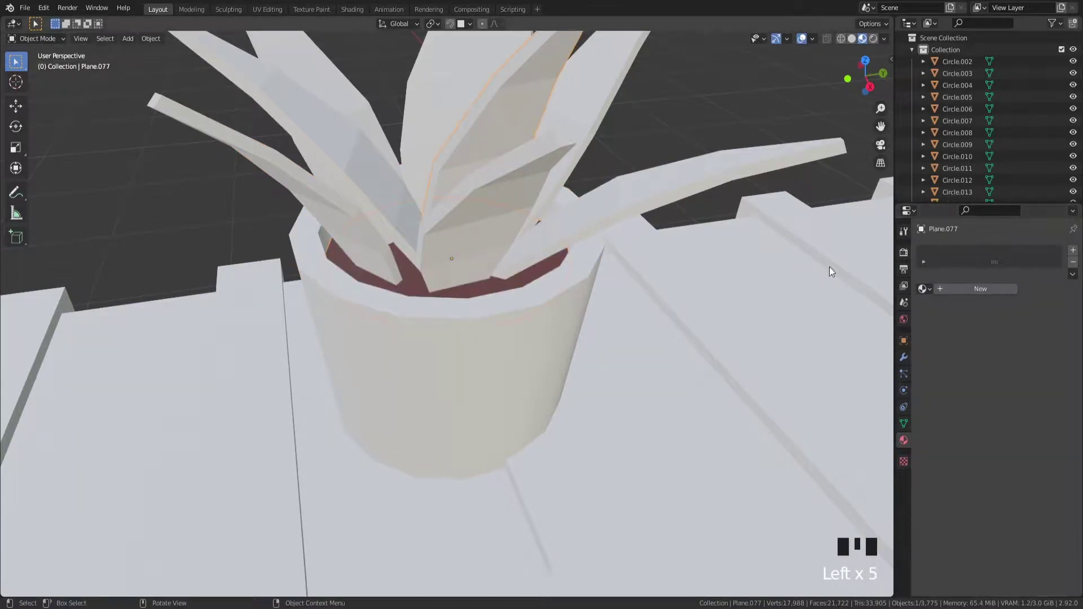
- Colour the front planter pot red
{"action": "left_click_drag", "start_coordinate": [930, 288], "coordinate": [409, 299]}
{"action": "scroll", "scroll_direction": "down", "scroll_amount": 3}
{"action": "left_click_drag", "start_coordinate": [660, 325], "coordinate": [708, 302]}
{"action": "scroll", "scroll_direction": "down", "scroll_amount": 3}
{"action": "left_click_drag", "start_coordinate": [744, 300], "coordinate": [431, 298]}
{"action": "scroll", "scroll_direction": "up", "scroll_amount": 3}
{"action": "left_click_drag", "start_coordinate": [529, 375], "coordinate": [482, 372]}
{"action": "scroll", "scroll_direction": "up", "scroll_amount": 3}
{"action": "left_click", "coordinate": [495, 409]}
{"action": "left_click_drag", "start_coordinate": [962, 294], "coordinate": [1023, 392]}
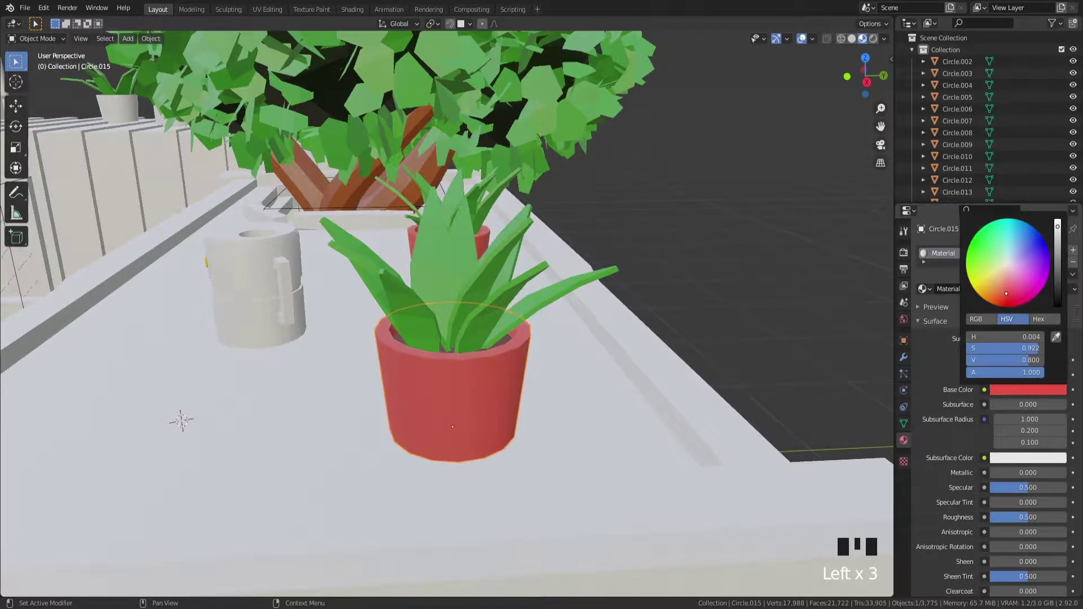
{"action": "scroll", "scroll_direction": "down", "scroll_amount": 3}
- Colour one rooftop pot blue and the other rooftop pot yellow
{"action": "left_click_drag", "start_coordinate": [443, 274], "coordinate": [255, 218]}
{"action": "left_click", "coordinate": [255, 218]}
{"action": "key", "text": "`"}
{"action": "left_click_drag", "start_coordinate": [981, 295], "coordinate": [1035, 393]}
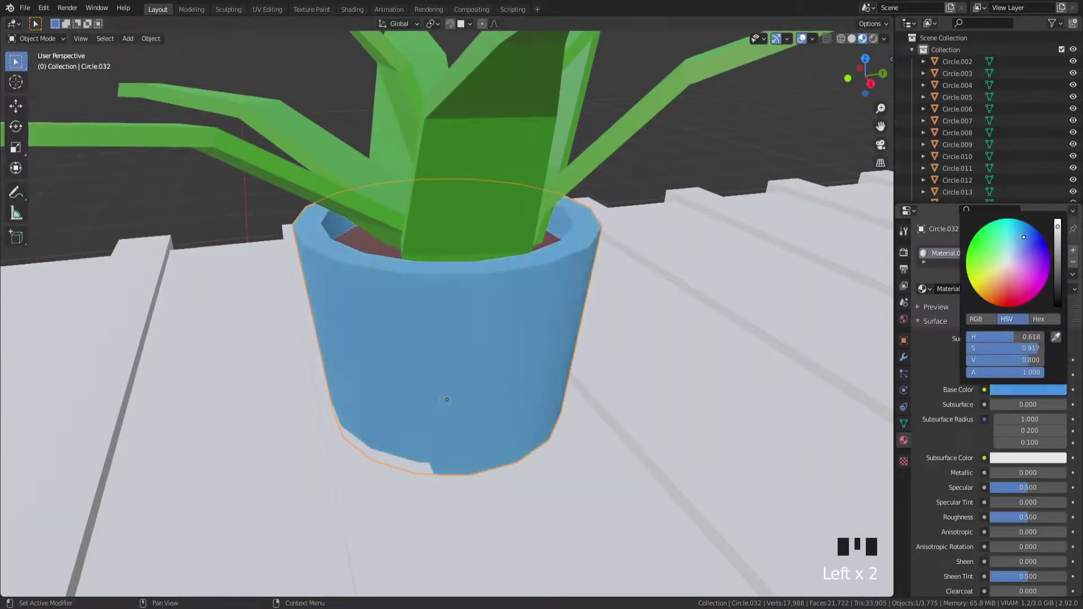
{"action": "scroll", "scroll_direction": "down", "scroll_amount": 3}
{"action": "left_click_drag", "start_coordinate": [212, 339], "coordinate": [239, 334]}
{"action": "left_click", "coordinate": [239, 334]}
{"action": "left_click_drag", "start_coordinate": [992, 293], "coordinate": [1036, 391]}
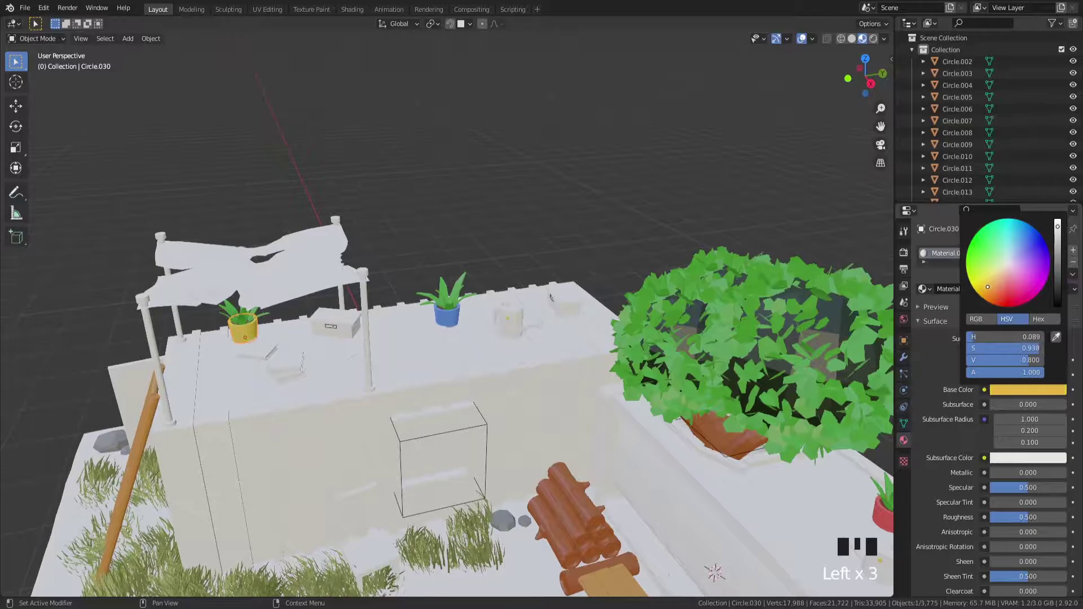
- Check the pots in Rendered view through the camera, then return to Material Preview
{"action": "key", "text": "`"}
{"action": "key", "text": "x"}
{"action": "key", "text": "z"}
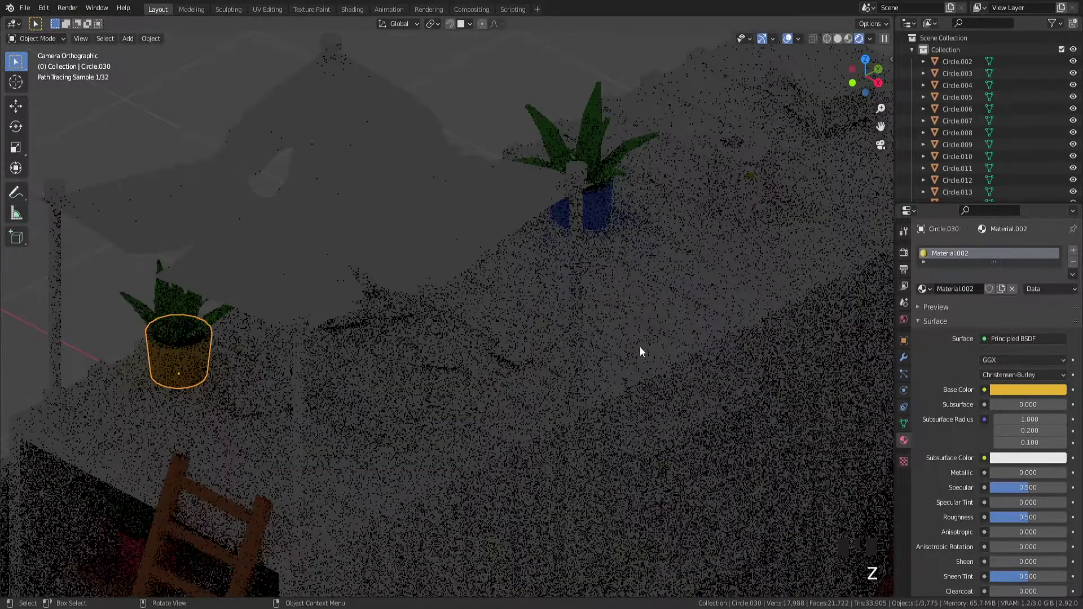
{"action": "scroll", "scroll_direction": "down", "scroll_amount": 3}
{"action": "left_click_drag", "start_coordinate": [712, 334], "coordinate": [563, 345]}
{"action": "key", "text": "z"}
{"action": "scroll", "scroll_direction": "up", "scroll_amount": 3}
{"action": "key", "text": "z"}
- Set the planter's wooden trim Base Color to orange and move the view toward the stool
{"action": "scroll", "scroll_direction": "down", "scroll_amount": 3}
{"action": "left_click_drag", "start_coordinate": [425, 413], "coordinate": [445, 391]}
{"action": "scroll", "scroll_direction": "up", "scroll_amount": 3}
{"action": "left_click_drag", "start_coordinate": [487, 391], "coordinate": [472, 352]}
{"action": "scroll", "scroll_direction": "up", "scroll_amount": 3}
{"action": "left_click", "coordinate": [516, 380]}
{"action": "left_click", "coordinate": [544, 351]}
{"action": "left_click_drag", "start_coordinate": [928, 291], "coordinate": [485, 346]}
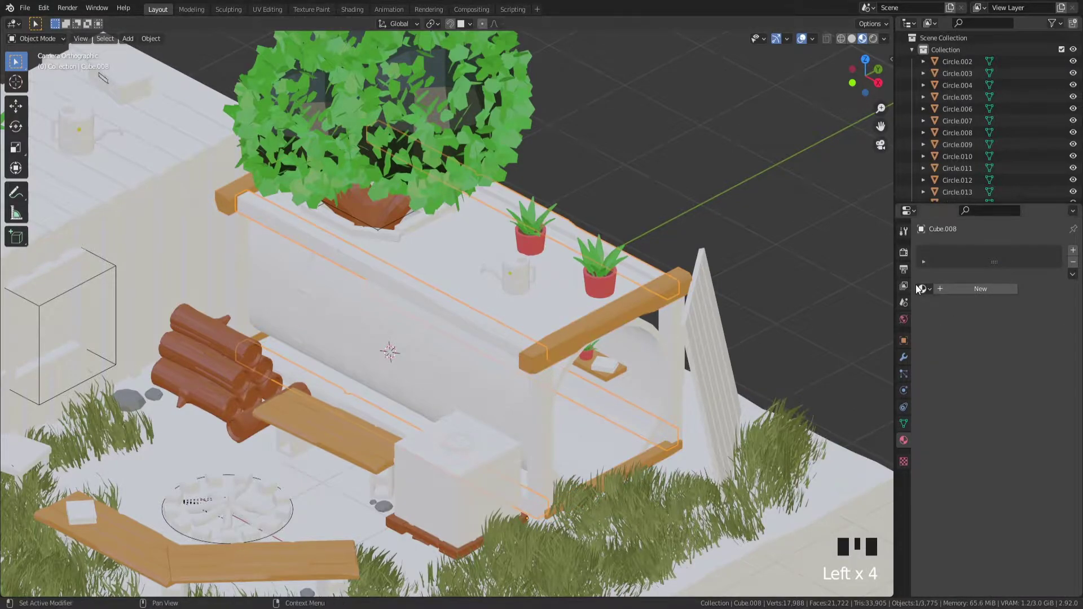
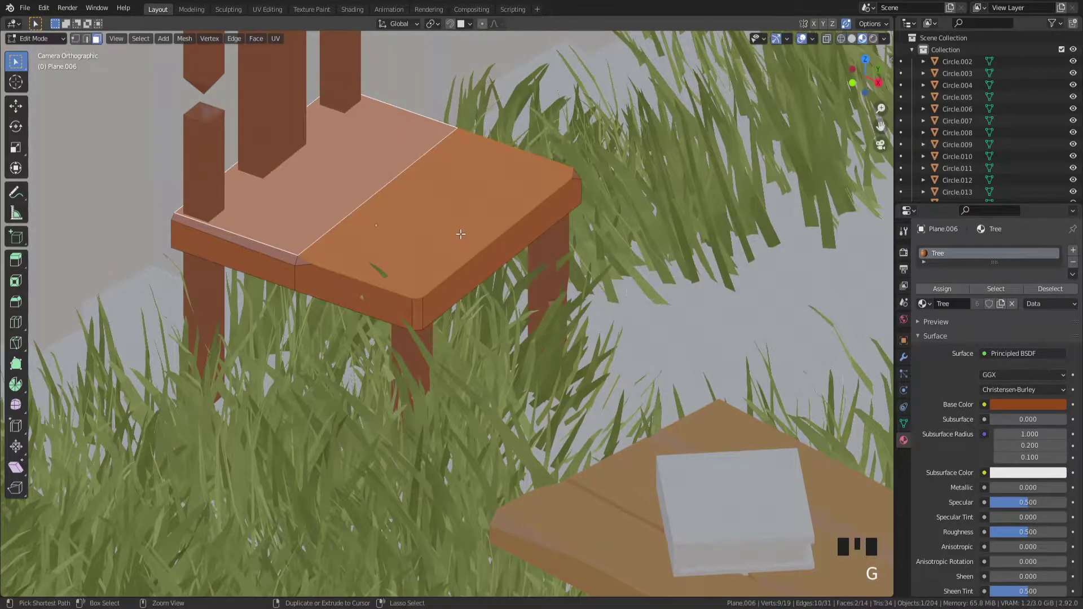
- Shrink the seat face selection and lift the selected faces slightly along Z
{"action": "key", "text": "ctrl+KP_Add"}
{"action": "key", "text": "ctrl+KP_Subtract"}
{"action": "scroll", "scroll_direction": "up", "scroll_amount": 3}
{"action": "key", "text": "g"}
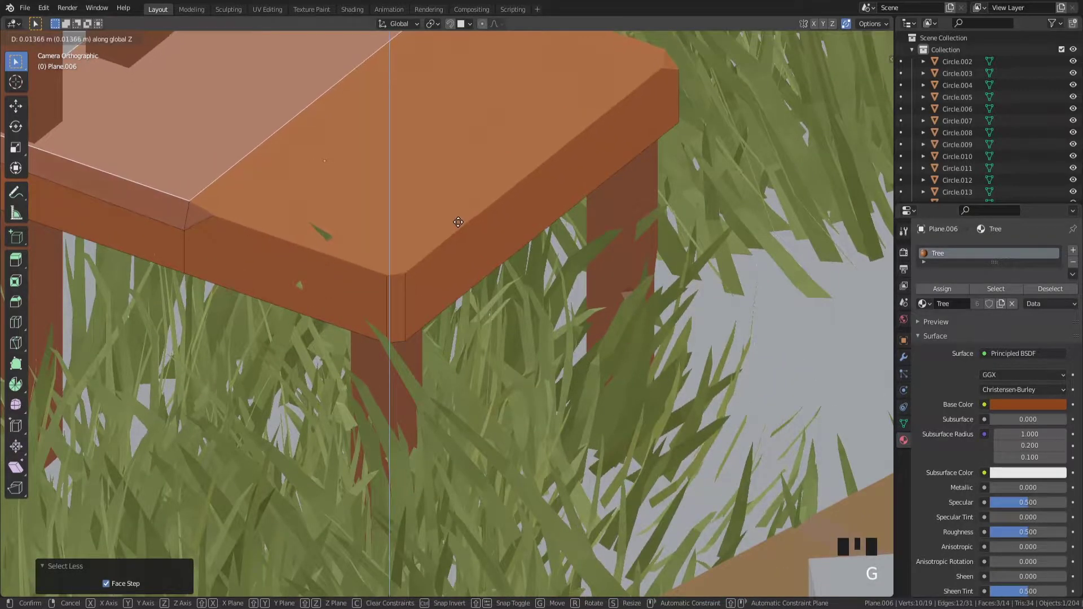
{"action": "key", "text": "Tab"}
- Leave Edit Mode on the chair and move the view over to the plant shelf
{"action": "scroll", "scroll_direction": "down", "scroll_amount": 3}
{"action": "left_click_drag", "start_coordinate": [787, 340], "coordinate": [731, 324]}
{"action": "scroll", "scroll_direction": "up", "scroll_amount": 3}
{"action": "scroll", "scroll_direction": "down", "scroll_amount": 3}
{"action": "middle_click", "coordinate": [770, 226]}
{"action": "scroll", "scroll_direction": "up", "scroll_amount": 3}
{"action": "left_click", "coordinate": [423, 515]}
{"action": "left_click_drag", "start_coordinate": [416, 381], "coordinate": [511, 328]}
{"action": "scroll", "scroll_direction": "up", "scroll_amount": 3}
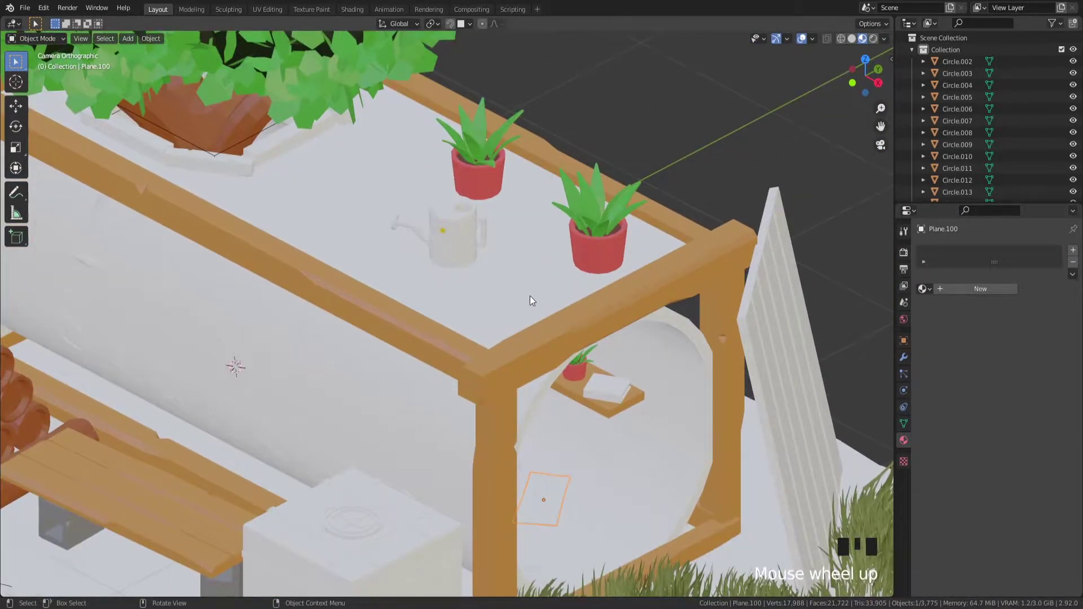
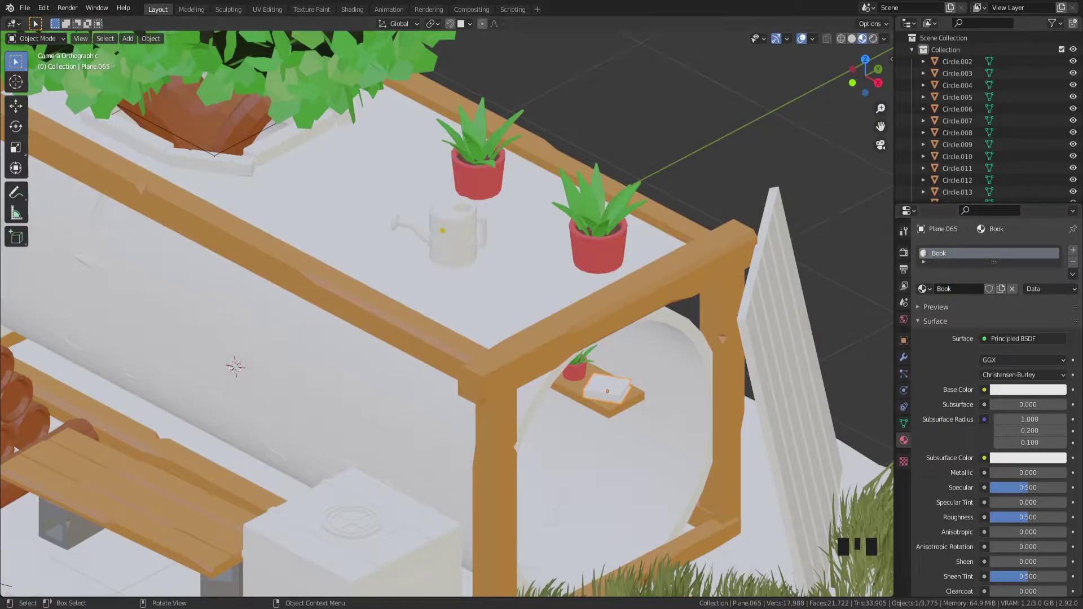
- Switch to the Shading workspace and focus the view on the selected book
{"action": "left_click", "coordinate": [360, 10]}
{"action": "left_click_drag", "start_coordinate": [622, 167], "coordinate": [687, 265]}
{"action": "key", "text": "`"}
{"action": "key", "text": "z"}
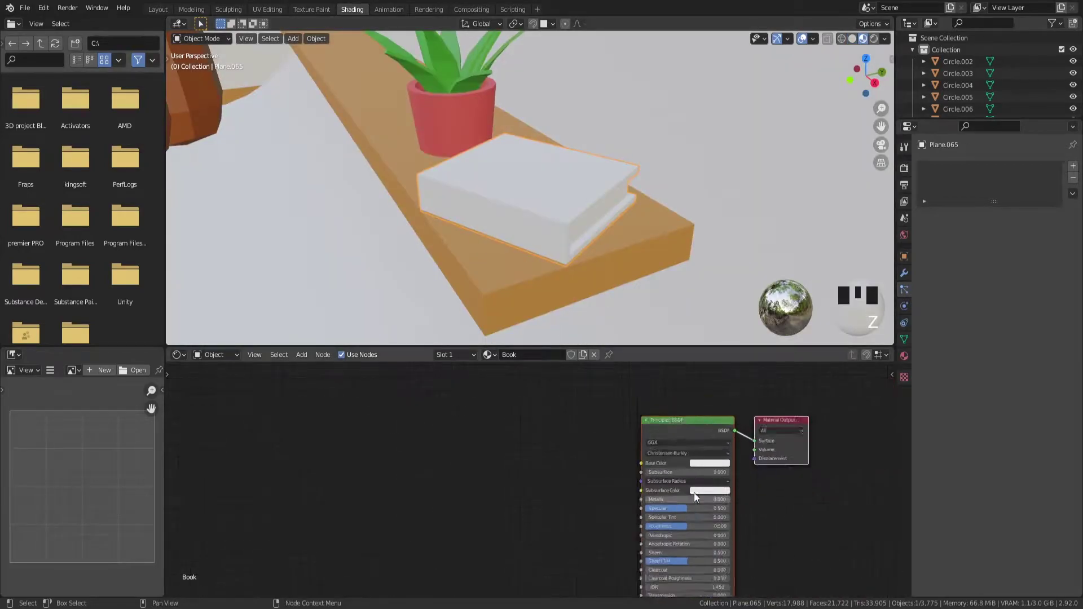
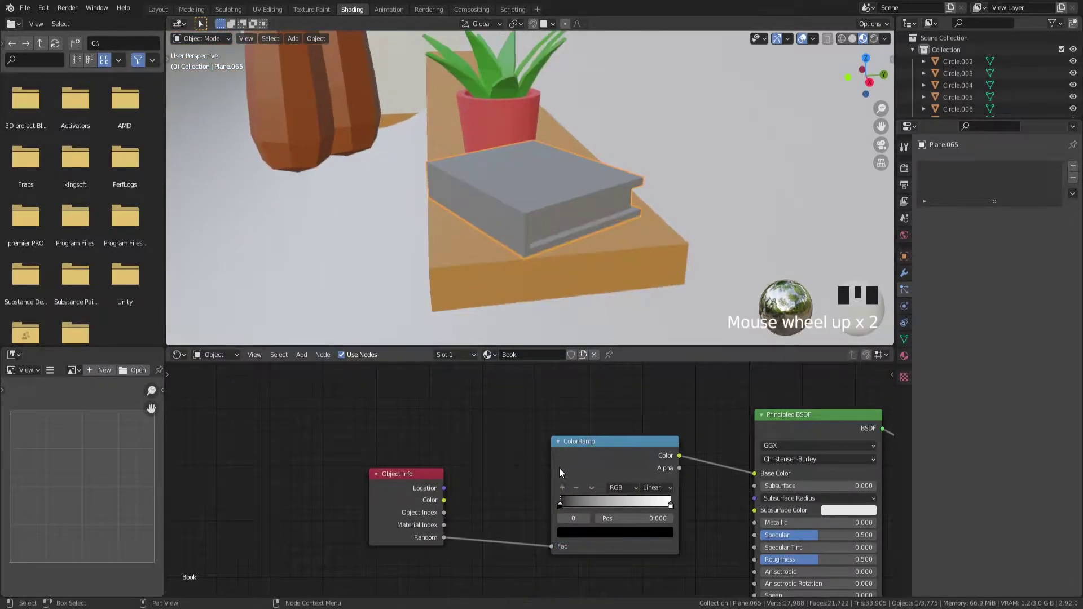
- Set the Book ColorRamp's first stops to reddish and green shades
{"action": "left_click_drag", "start_coordinate": [564, 510], "coordinate": [651, 453]}
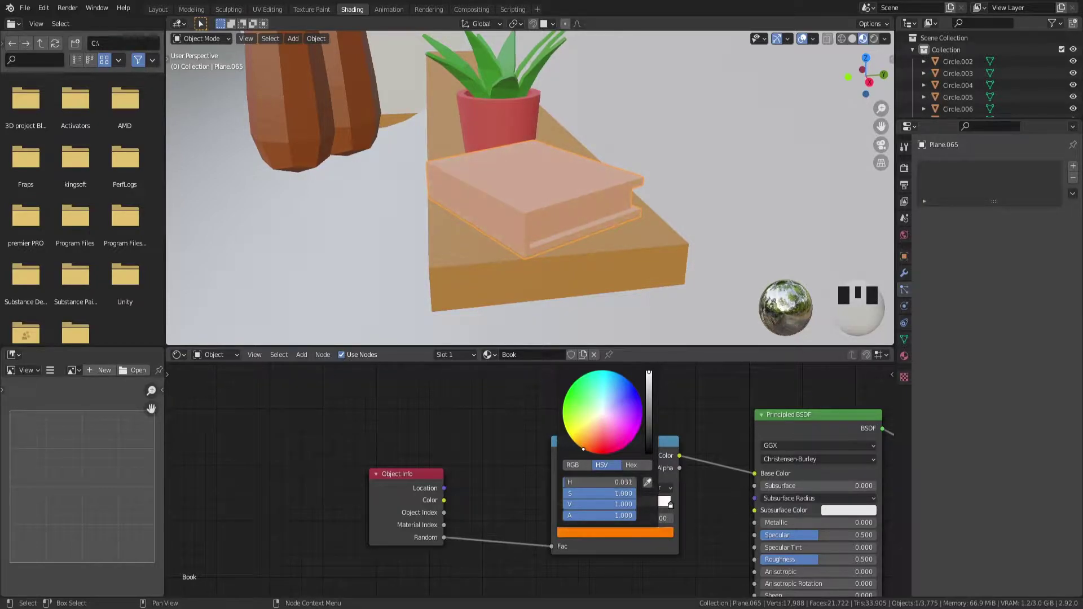
{"action": "left_click", "coordinate": [579, 500]}
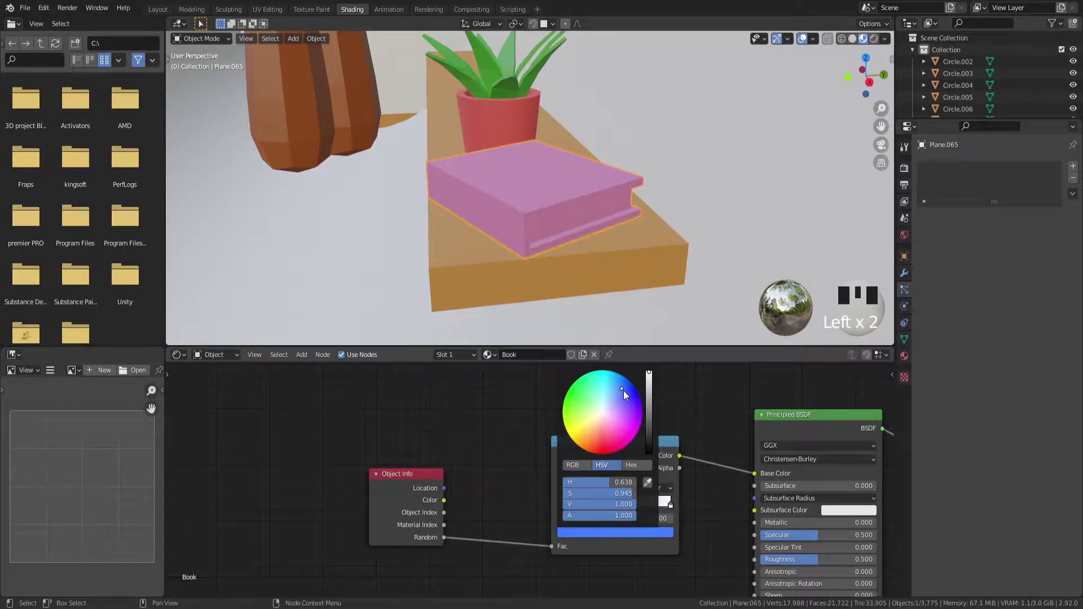
{"action": "left_click_drag", "start_coordinate": [675, 510], "coordinate": [613, 429]}
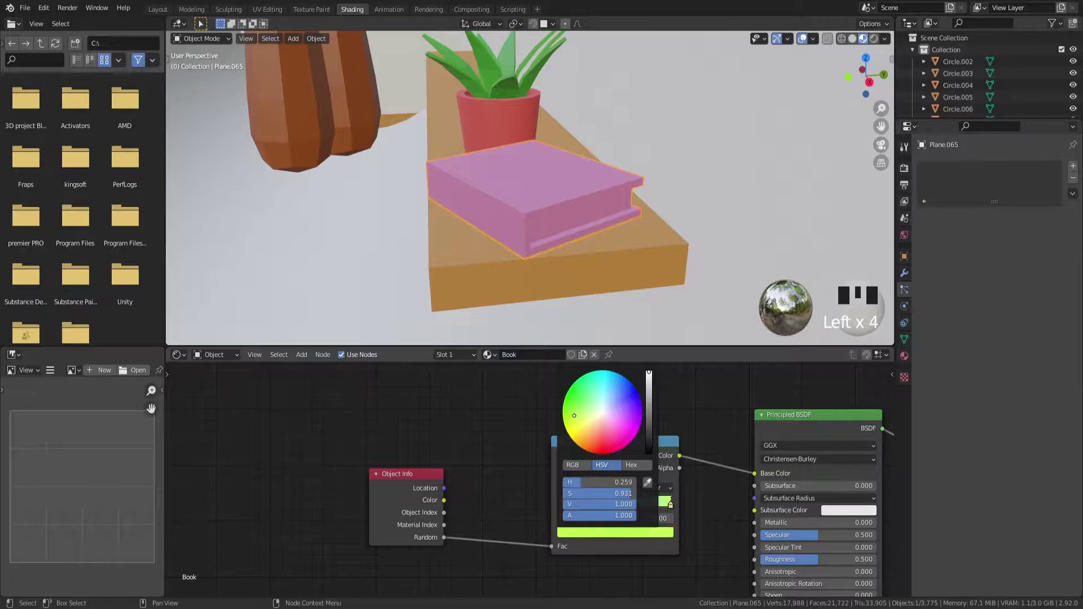
{"action": "scroll", "scroll_direction": "down", "scroll_amount": 3}
{"action": "left_click_drag", "start_coordinate": [460, 193], "coordinate": [569, 225]}
{"action": "scroll", "scroll_direction": "up", "scroll_amount": 3}
{"action": "key", "text": "`"}
- Slide the colour stops along the gradient to spread the book colours
{"action": "scroll", "scroll_direction": "down", "scroll_amount": 3}
{"action": "left_click_drag", "start_coordinate": [383, 200], "coordinate": [478, 253]}
{"action": "scroll", "scroll_direction": "up", "scroll_amount": 3}
{"action": "left_click_drag", "start_coordinate": [399, 196], "coordinate": [631, 257]}
{"action": "scroll", "scroll_direction": "up", "scroll_amount": 3}
{"action": "scroll", "scroll_direction": "down", "scroll_amount": 3}
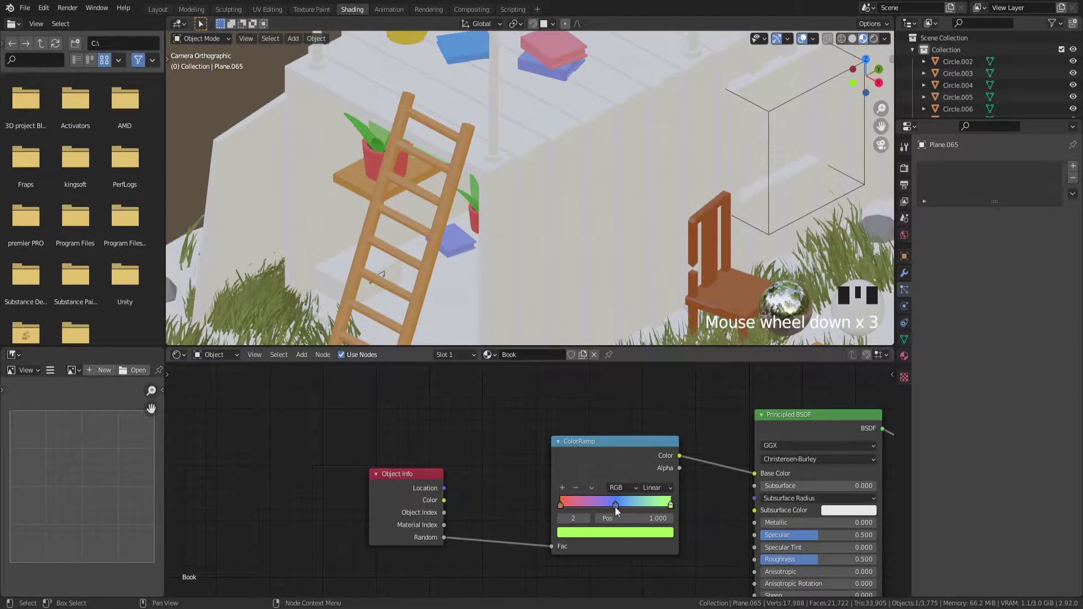
{"action": "left_click_drag", "start_coordinate": [621, 511], "coordinate": [653, 394]}
{"action": "scroll", "scroll_direction": "down", "scroll_amount": 3}
- Tweak further stops to green and deep blue for varied random book colours
{"action": "left_click_drag", "start_coordinate": [672, 246], "coordinate": [575, 246]}
{"action": "scroll", "scroll_direction": "up", "scroll_amount": 3}
{"action": "left_click_drag", "start_coordinate": [358, 210], "coordinate": [568, 510]}
{"action": "left_click_drag", "start_coordinate": [568, 510], "coordinate": [607, 413]}
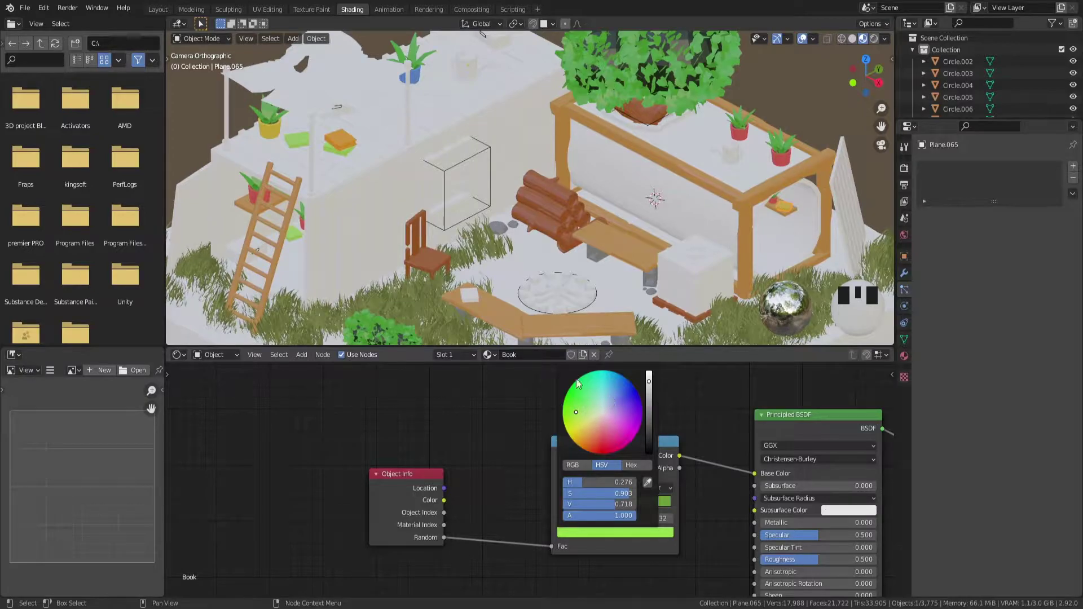
{"action": "left_click_drag", "start_coordinate": [659, 508], "coordinate": [602, 405]}
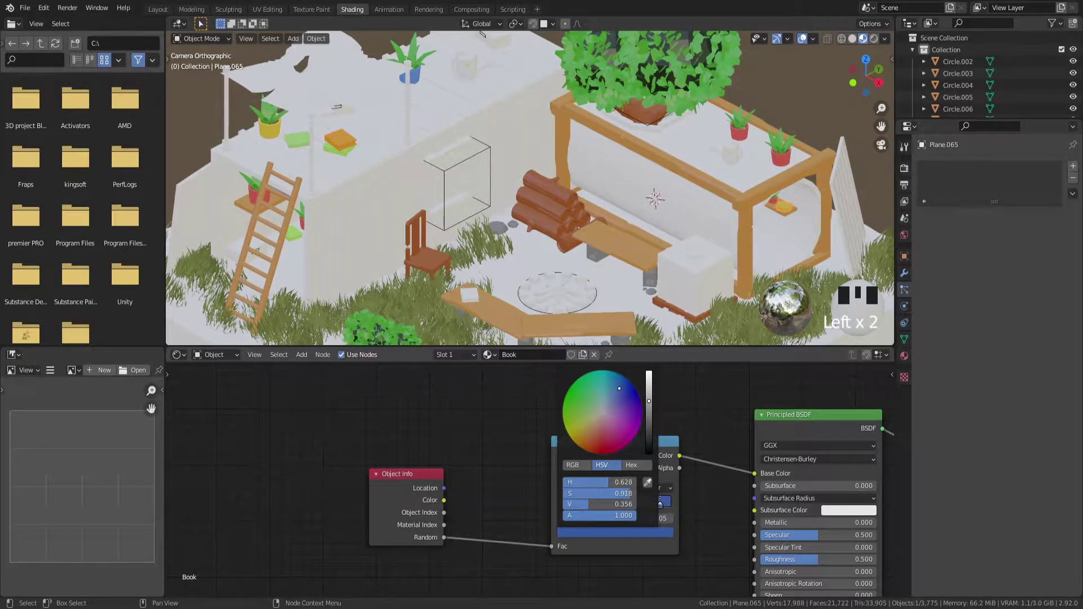
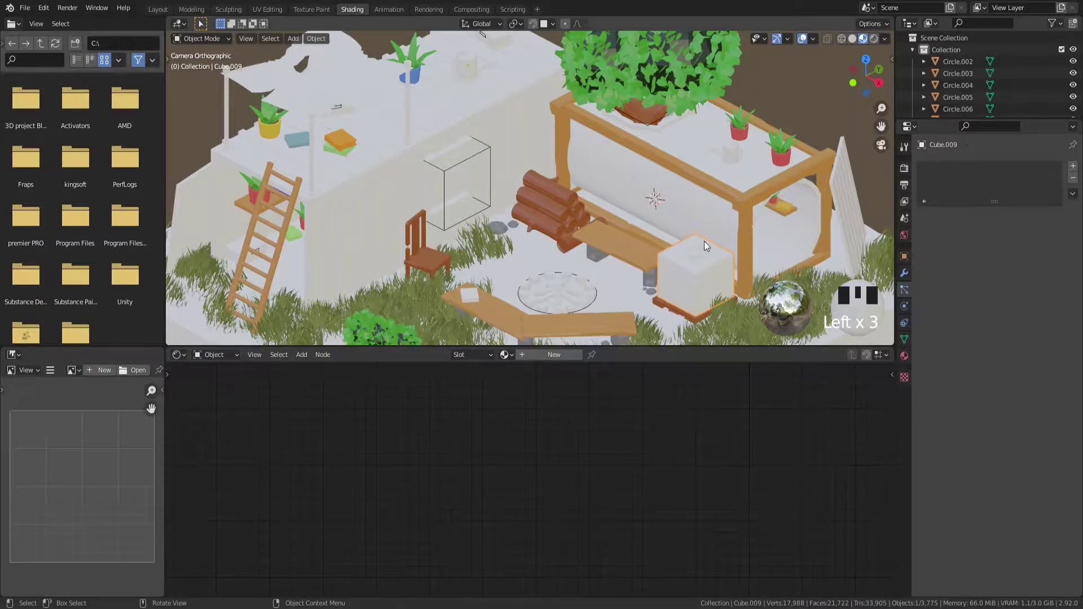
- Nudge a book's ramp stop toward green, preview in Cycles, then return to Solid shading
{"action": "left_click_drag", "start_coordinate": [780, 232], "coordinate": [693, 208]}
{"action": "left_click", "coordinate": [693, 208]}
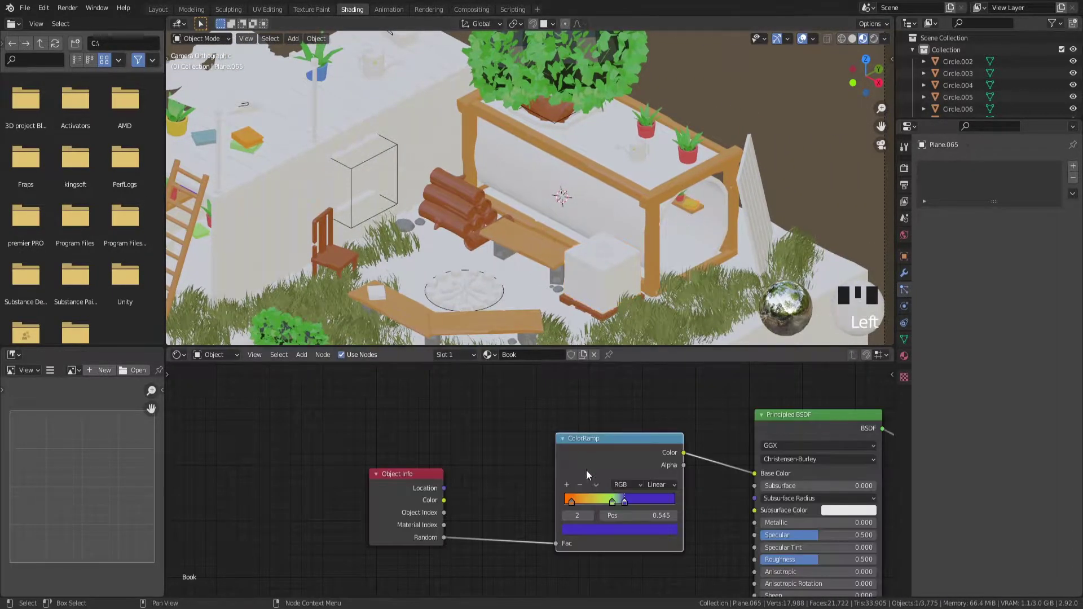
{"action": "left_click_drag", "start_coordinate": [614, 505], "coordinate": [662, 268]}
{"action": "scroll", "scroll_direction": "down", "scroll_amount": 3}
{"action": "key", "text": "z"}
{"action": "left_click", "coordinate": [718, 164]}
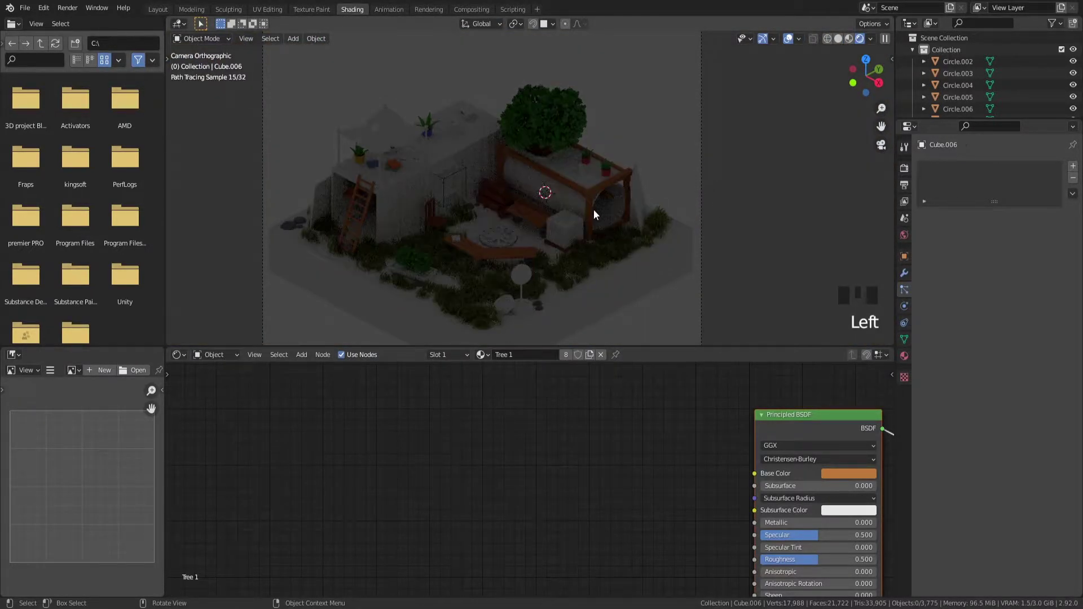
{"action": "key", "text": "z"}
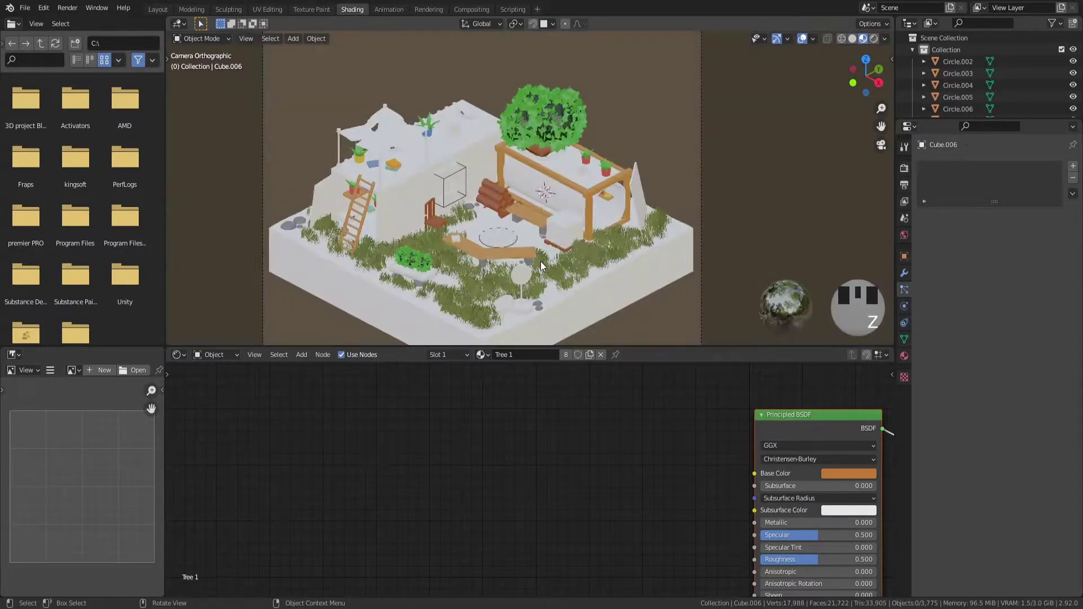
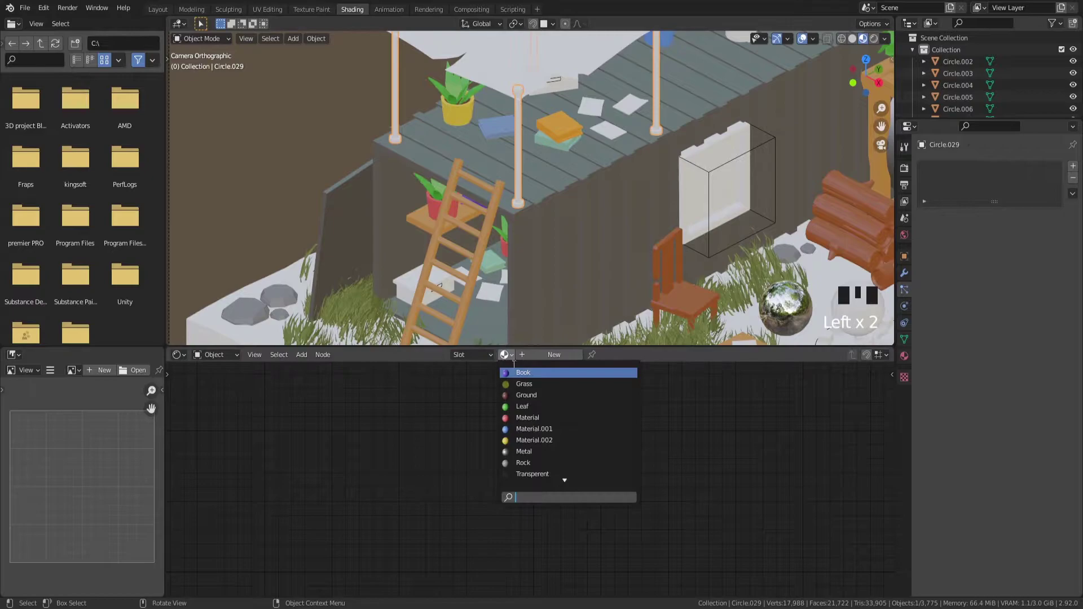
- Select the diamond-lattice window block and bring it closer into view
{"action": "left_click", "coordinate": [531, 456]}
{"action": "scroll", "scroll_direction": "down", "scroll_amount": 3}
{"action": "left_click_drag", "start_coordinate": [705, 182], "coordinate": [499, 200]}
{"action": "scroll", "scroll_direction": "up", "scroll_amount": 3}
{"action": "left_click_drag", "start_coordinate": [491, 209], "coordinate": [537, 237]}
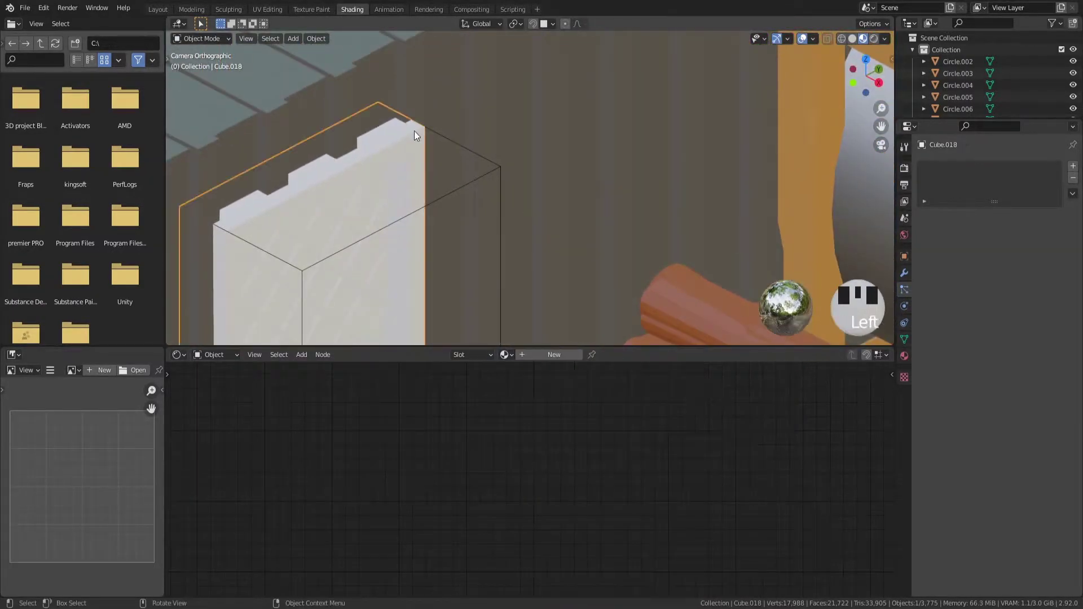
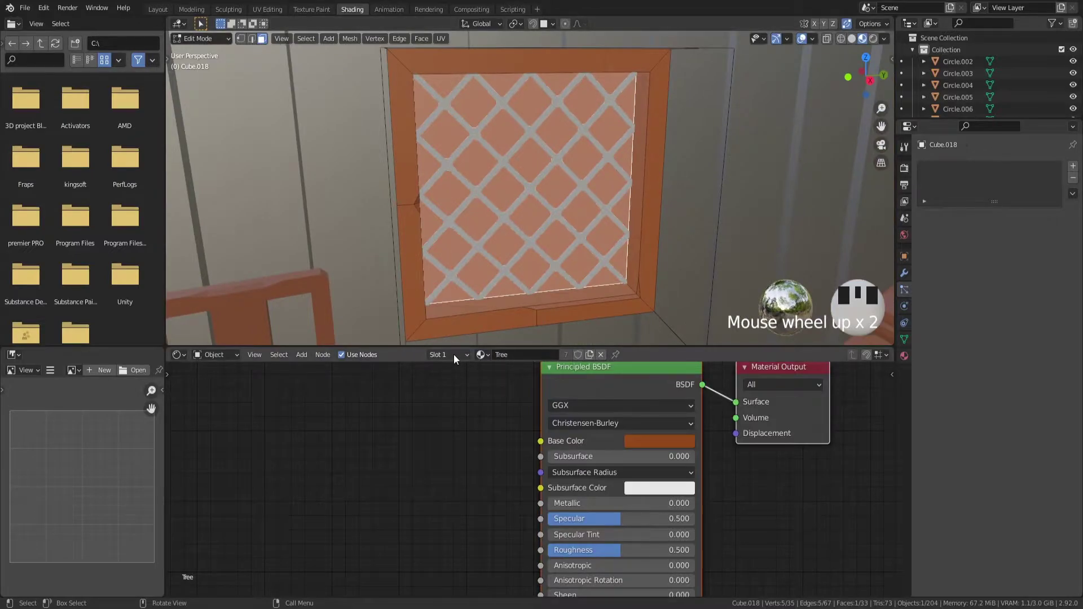
- Add an Emission shader for the window panes, then leave Edit Mode on the window
{"action": "left_click_drag", "start_coordinate": [512, 379], "coordinate": [548, 479]}
{"action": "key", "text": "x"}
{"action": "left_click", "coordinate": [548, 479]}
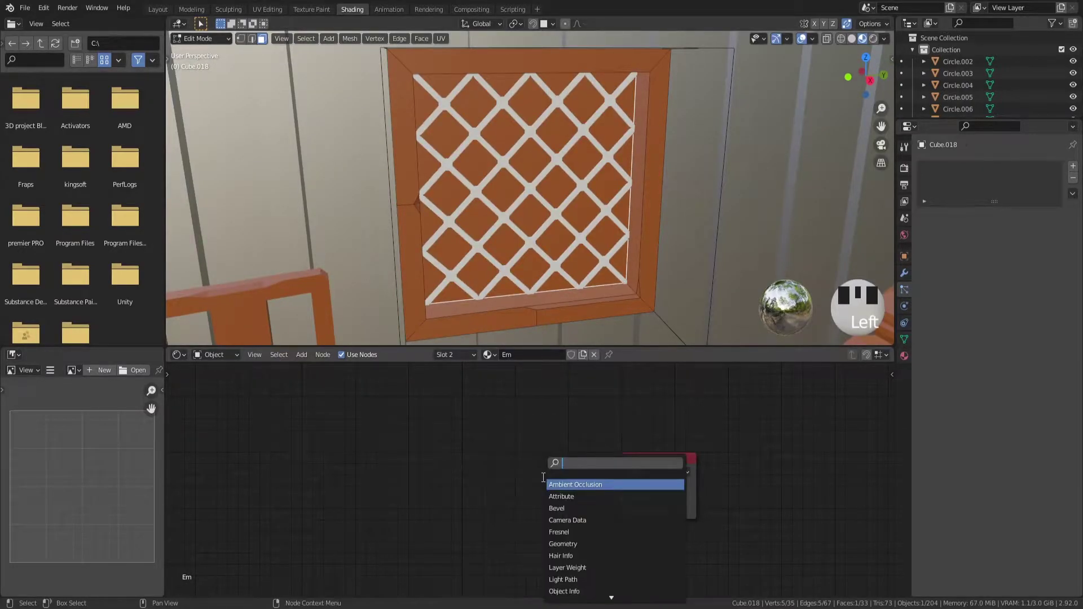
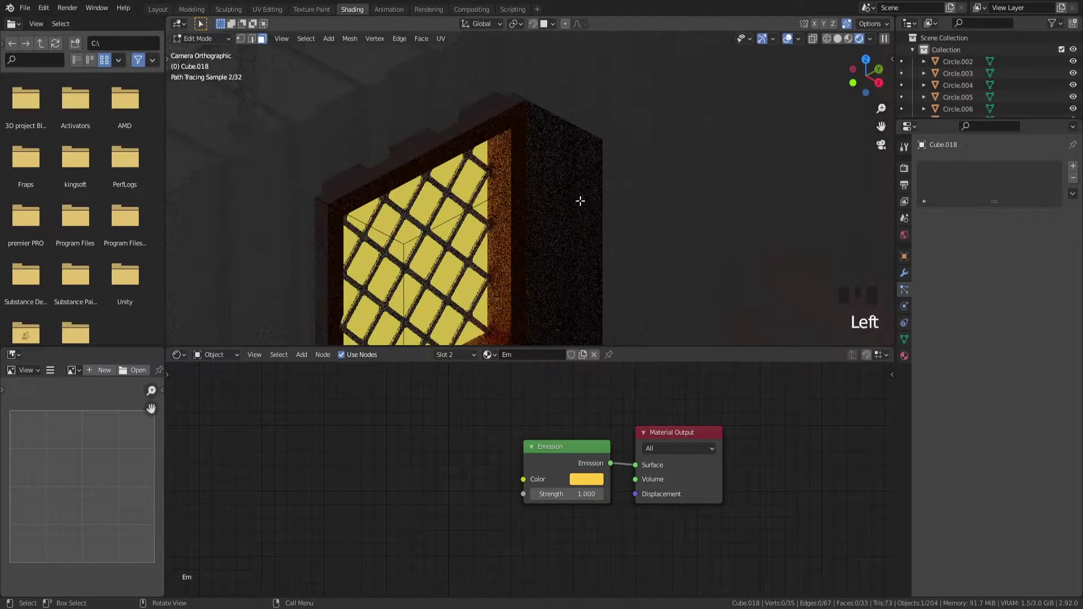
{"action": "key", "text": "Tab"}
{"action": "left_click", "coordinate": [577, 165]}
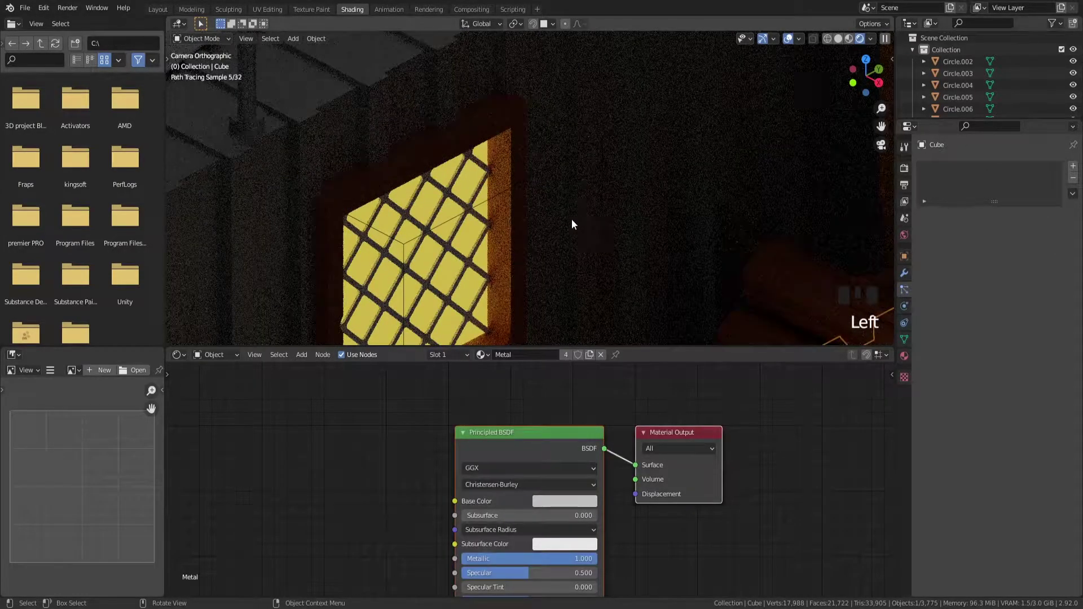
- Zoom the rendered view out from the glowing window
{"action": "scroll", "scroll_direction": "down", "scroll_amount": 3}
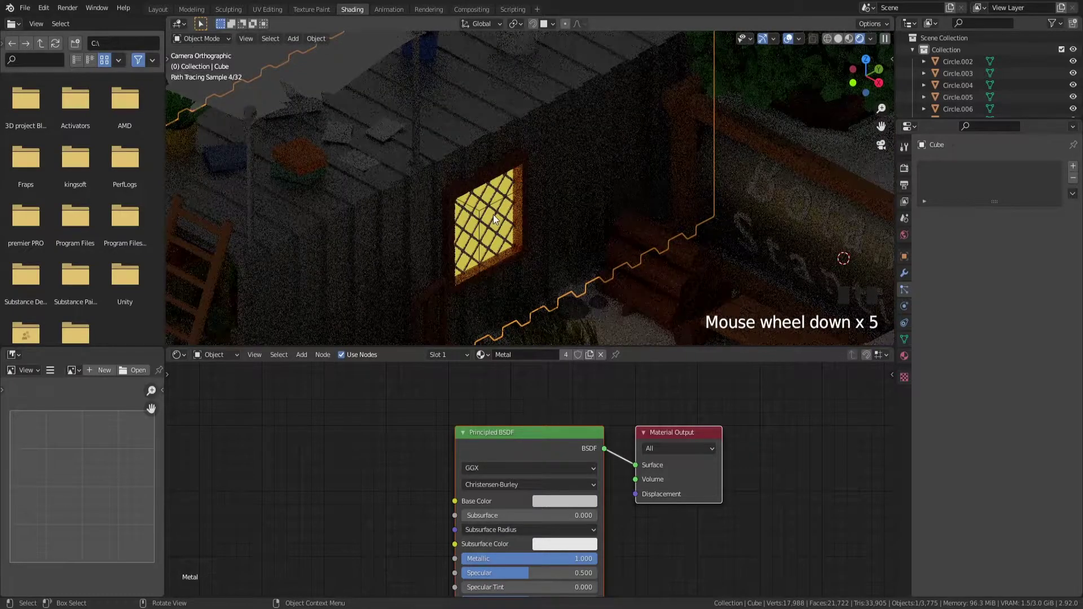
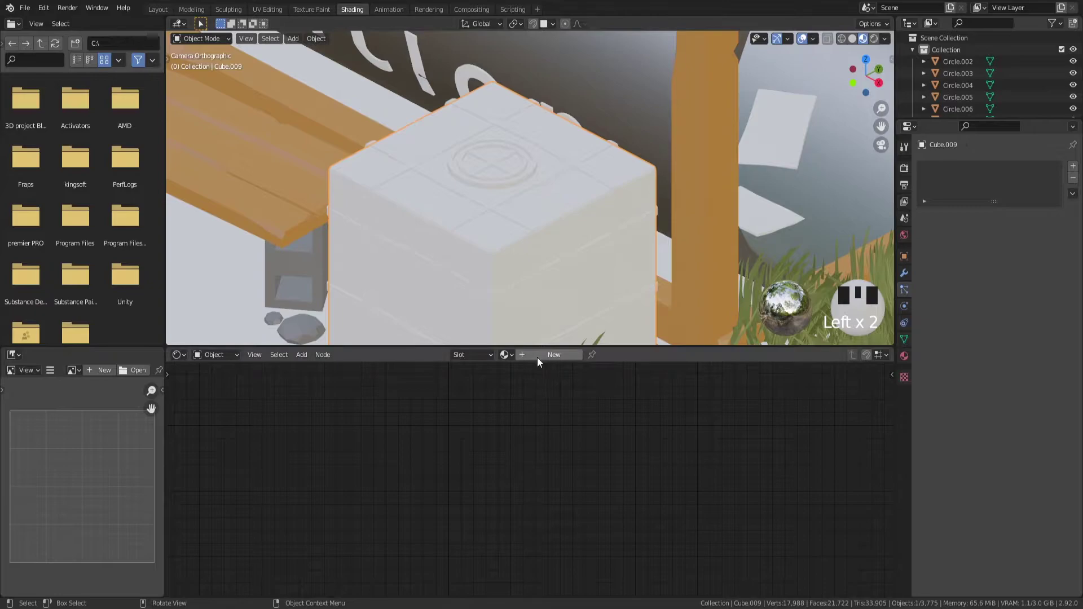
- Give the stone block an olive colour and check it in the Cycles preview
{"action": "left_click_drag", "start_coordinate": [538, 353], "coordinate": [576, 356]}
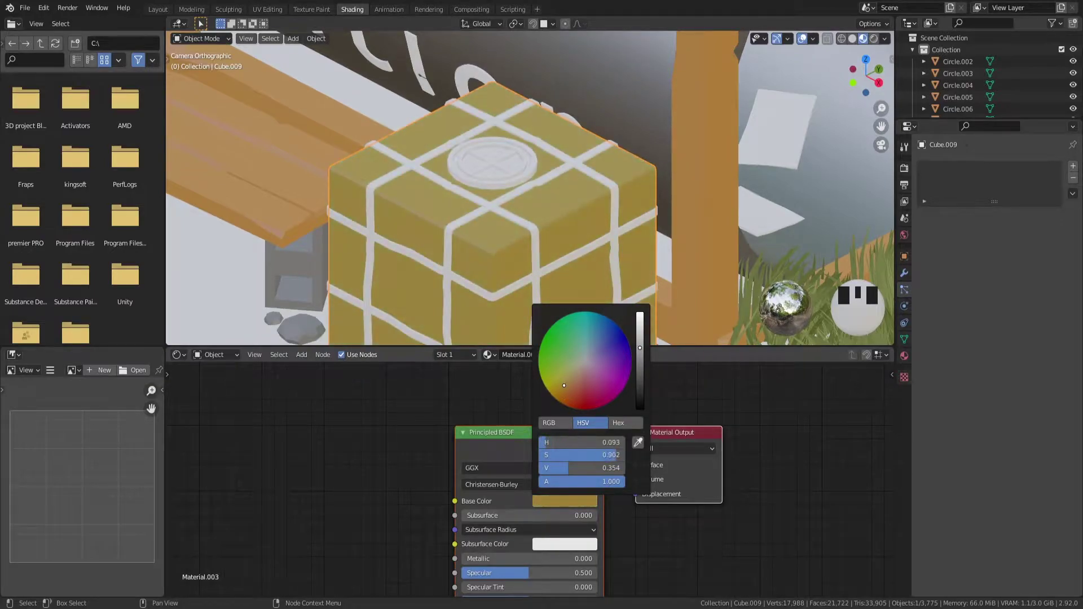
{"action": "left_click", "coordinate": [634, 224]}
{"action": "key", "text": "z"}
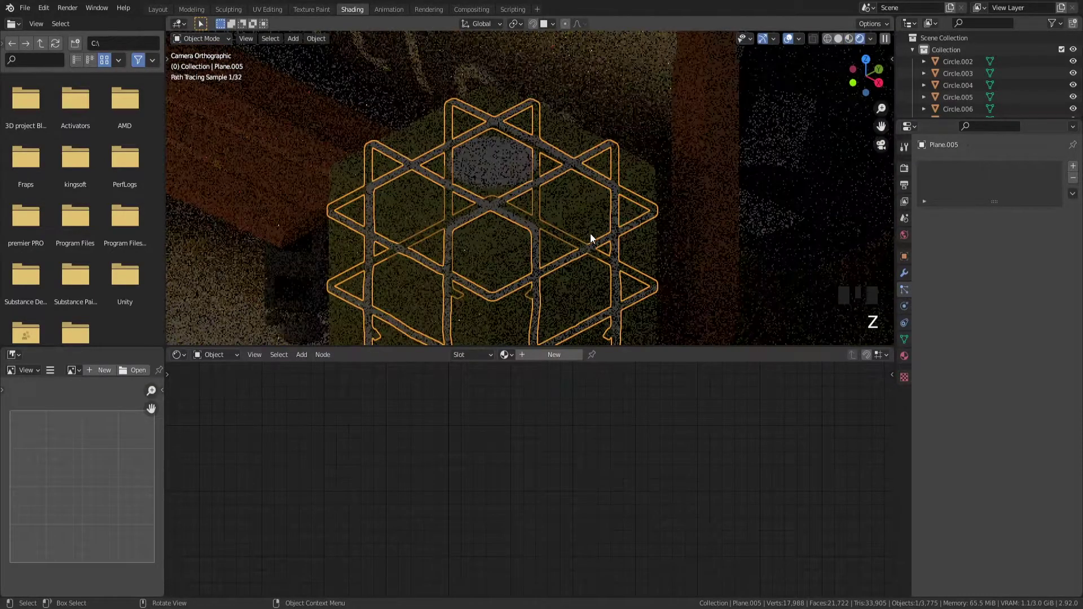
{"action": "left_click", "coordinate": [671, 230]}
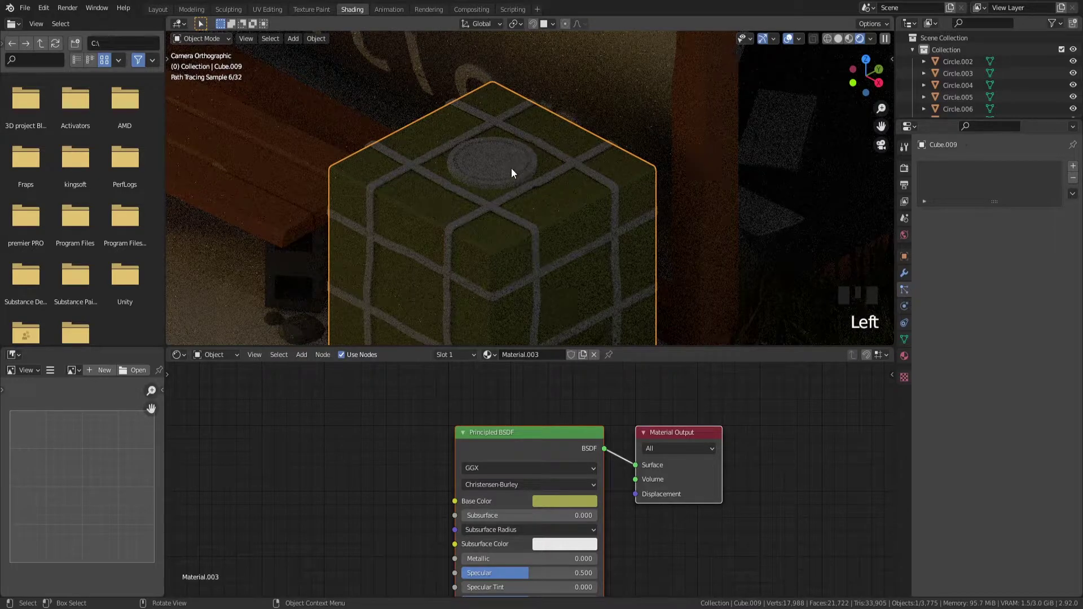
- Set the cross marker's material colour to blue, return to solid view and select the round pad
{"action": "left_click", "coordinate": [513, 171]}
{"action": "left_click_drag", "start_coordinate": [558, 359], "coordinate": [566, 503]}
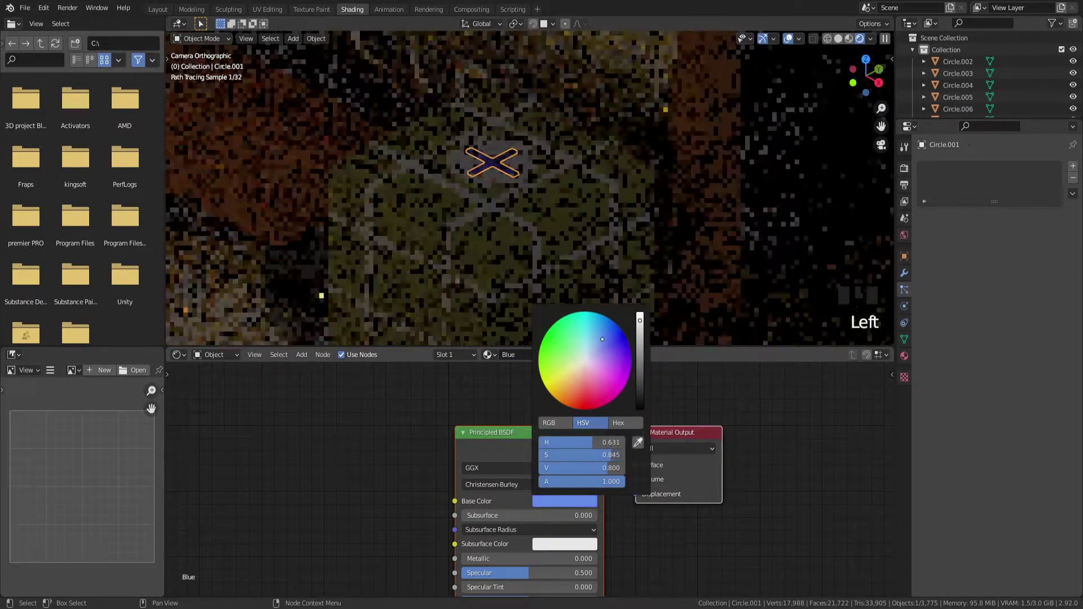
{"action": "scroll", "scroll_direction": "up", "scroll_amount": 3}
{"action": "key", "text": "`"}
{"action": "key", "text": "z"}
{"action": "left_click", "coordinate": [636, 217]}
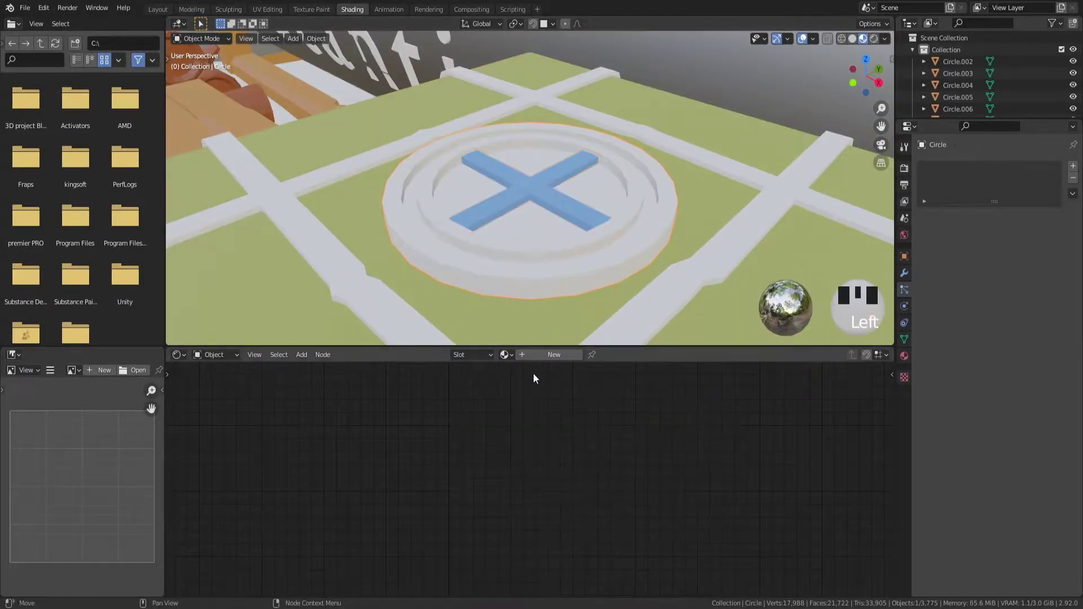
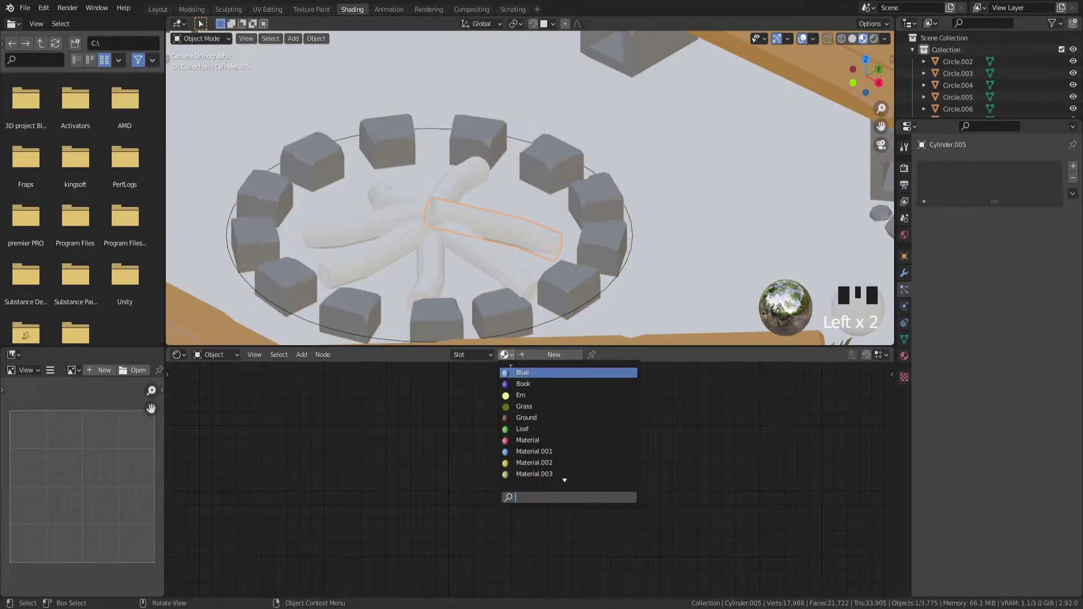
- Navigate across the rooftop toward the canopy
{"action": "left_click_drag", "start_coordinate": [531, 385], "coordinate": [650, 233]}
{"action": "scroll", "scroll_direction": "down", "scroll_amount": 3}
{"action": "left_click_drag", "start_coordinate": [504, 223], "coordinate": [436, 247]}
{"action": "scroll", "scroll_direction": "up", "scroll_amount": 3}
{"action": "left_click_drag", "start_coordinate": [362, 227], "coordinate": [436, 246]}
{"action": "scroll", "scroll_direction": "up", "scroll_amount": 3}
- Select the canopy cloth and bring up its Principled BSDF Base Color picker
{"action": "left_click", "coordinate": [486, 70]}
{"action": "left_click_drag", "start_coordinate": [510, 148], "coordinate": [542, 199]}
{"action": "scroll", "scroll_direction": "up", "scroll_amount": 3}
{"action": "left_click_drag", "start_coordinate": [552, 357], "coordinate": [565, 443]}
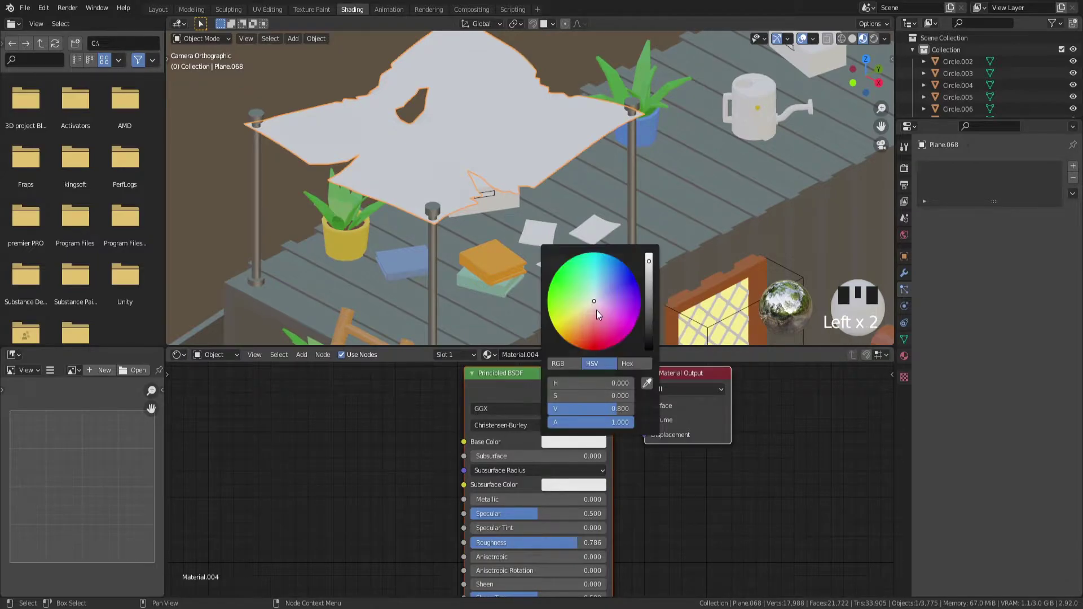
- Set the canopy cloth to red in rendered preview and select the house walls
{"action": "key", "text": "z"}
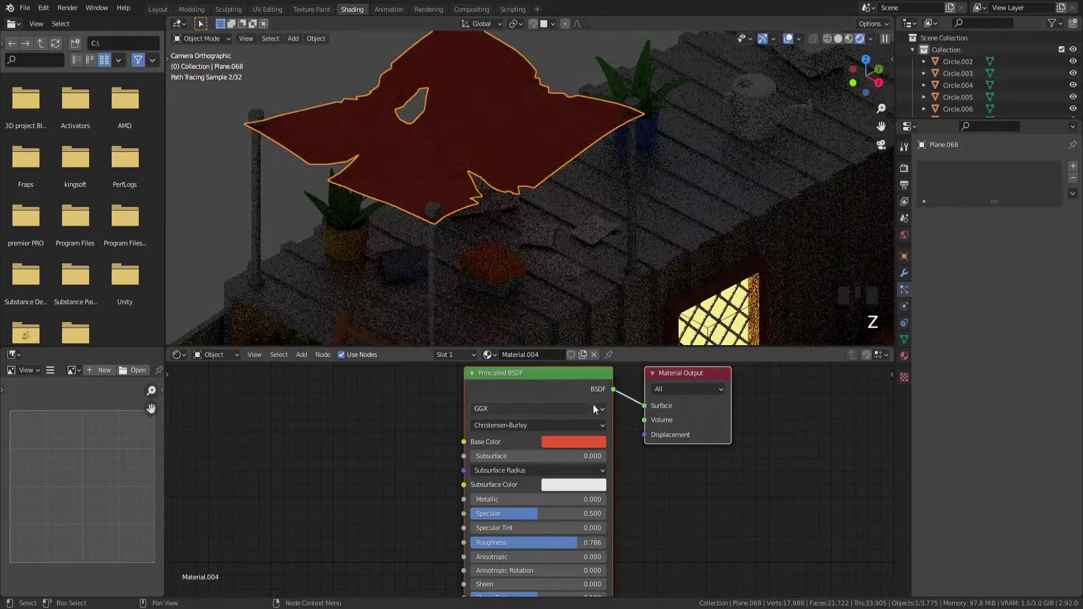
{"action": "left_click_drag", "start_coordinate": [591, 443], "coordinate": [609, 405]}
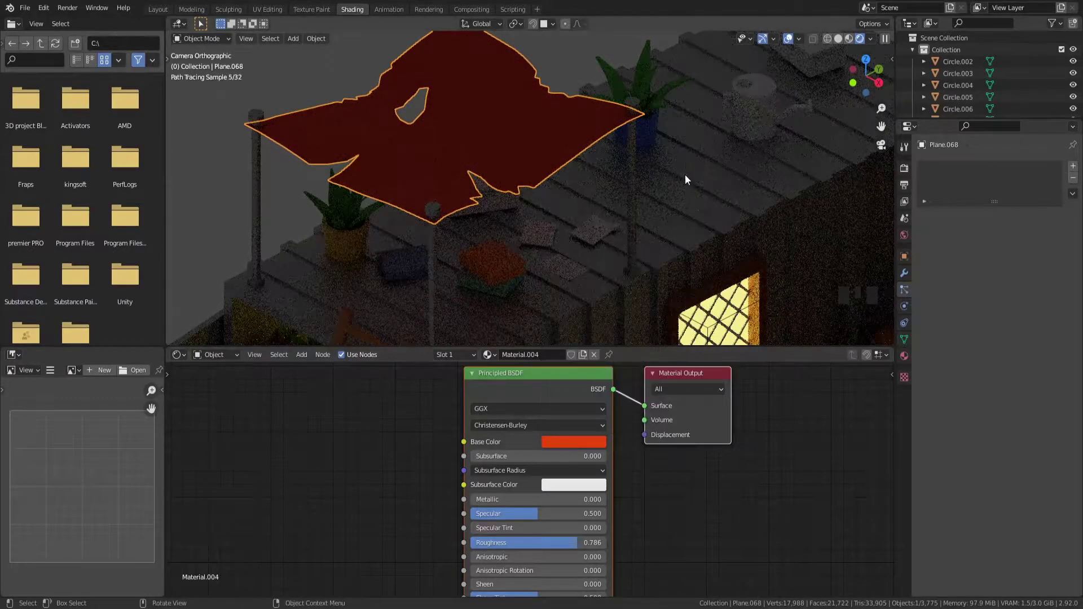
{"action": "left_click", "coordinate": [724, 179]}
{"action": "scroll", "scroll_direction": "down", "scroll_amount": 3}
{"action": "left_click_drag", "start_coordinate": [559, 169], "coordinate": [669, 203]}
- Zoom out over the diorama and start adding an area light
{"action": "scroll", "scroll_direction": "down", "scroll_amount": 3}
{"action": "scroll", "scroll_direction": "down", "scroll_amount": 3}
{"action": "key", "text": "shift+s"}
{"action": "key", "text": "shift+a"}
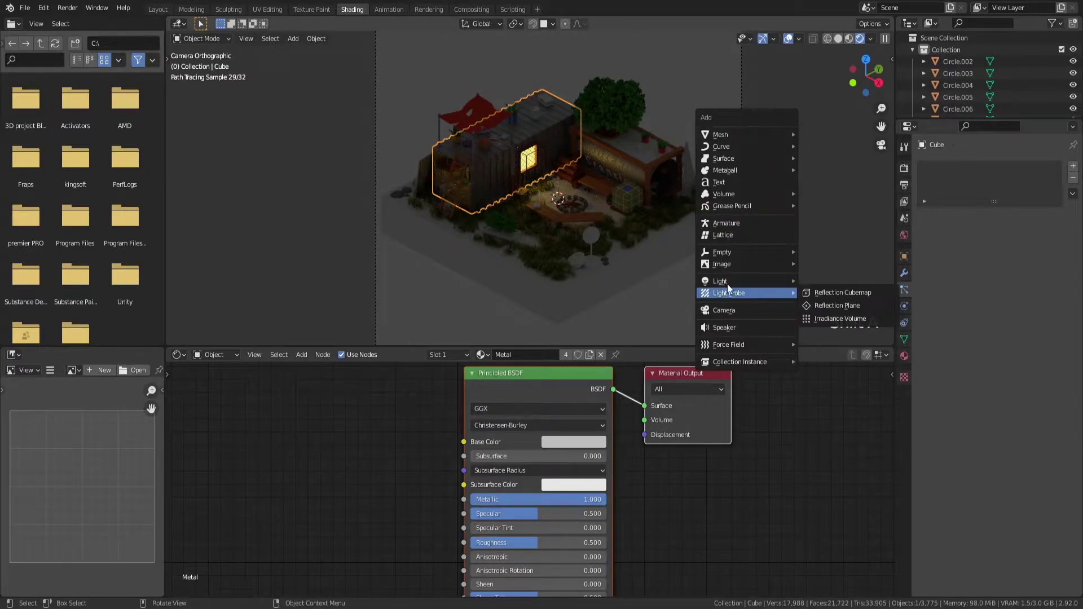
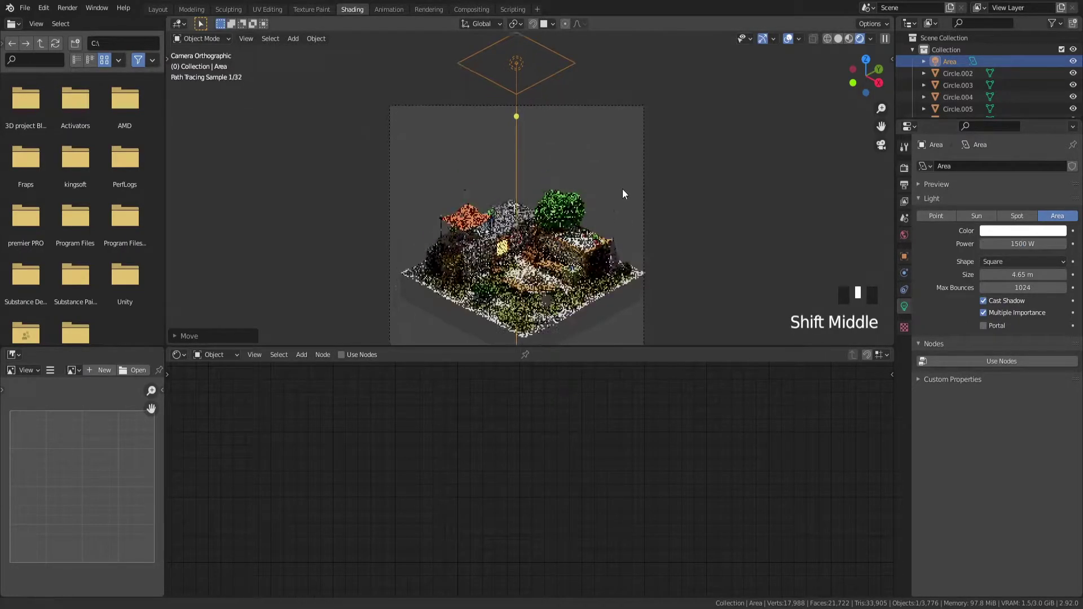
- Duplicate the area light and place the copy at one side, tilted toward the diorama
{"action": "key", "text": "."}
{"action": "key", "text": "r"}
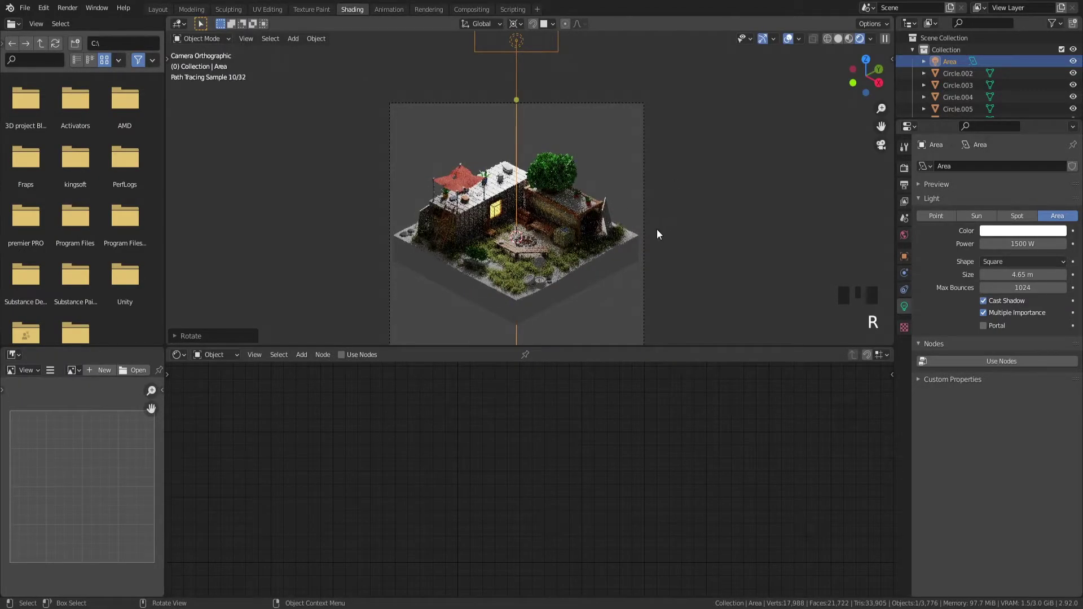
{"action": "key", "text": "shift+d"}
{"action": "key", "text": "alt+r"}
{"action": "key", "text": "alt+g"}
{"action": "scroll", "scroll_direction": "down", "scroll_amount": 3}
{"action": "key", "text": "g"}
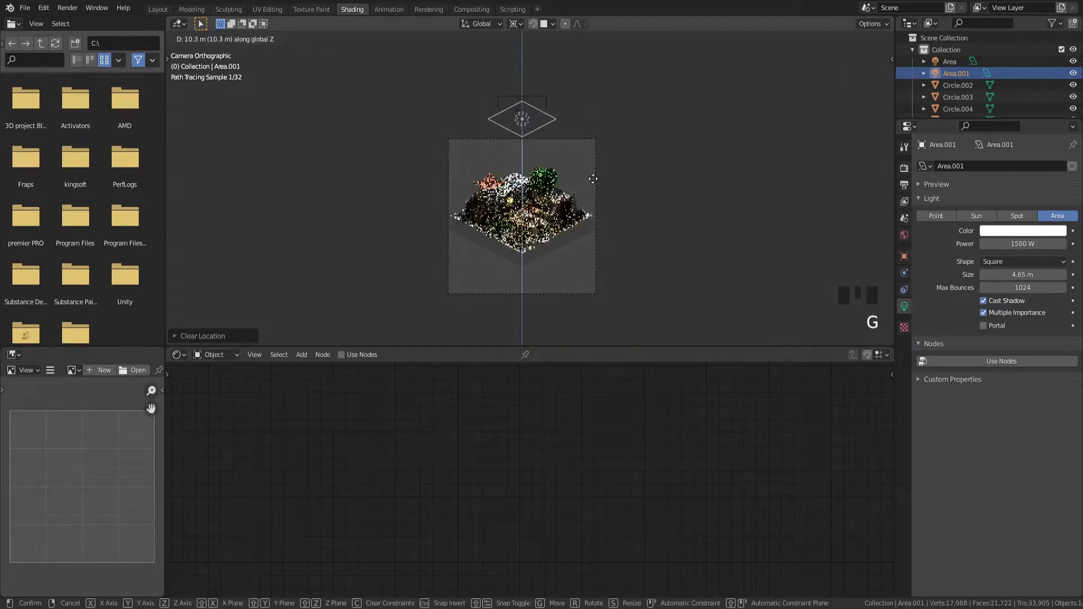
{"action": "key", "text": "r"}
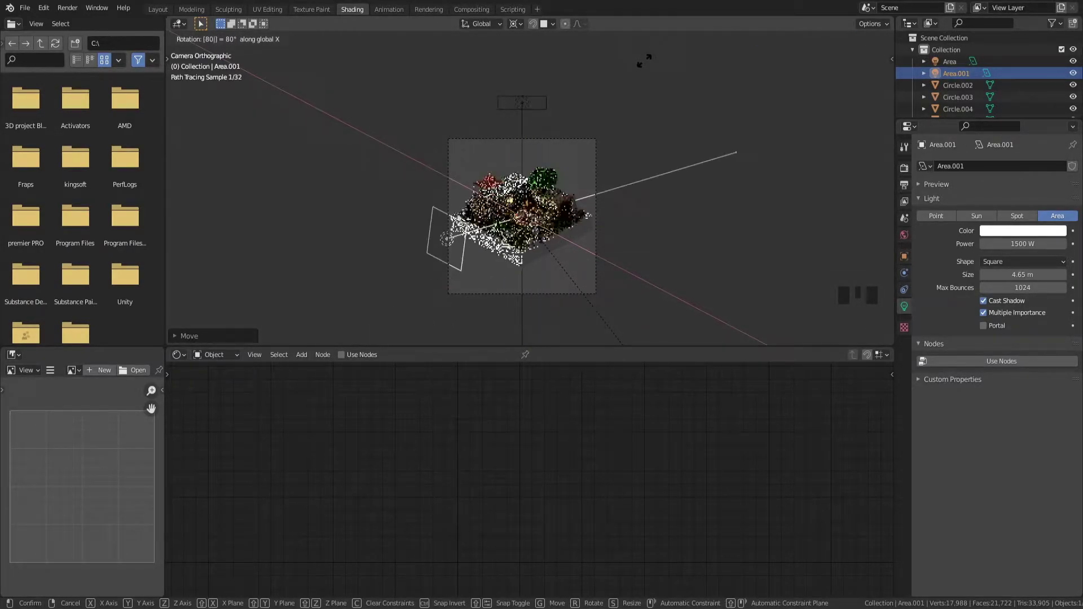
{"action": "scroll", "scroll_direction": "up", "scroll_amount": 3}
{"action": "key", "text": "r"}
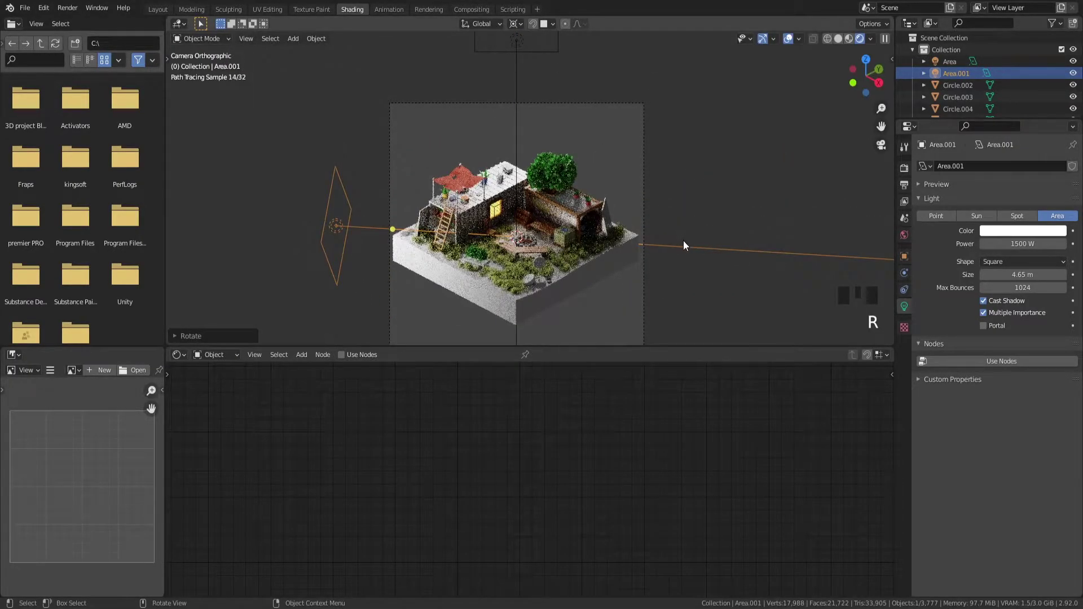
- Duplicate the side light again and aim the new copy at the diorama from the other side
{"action": "key", "text": "shift+d"}
{"action": "key", "text": "r"}
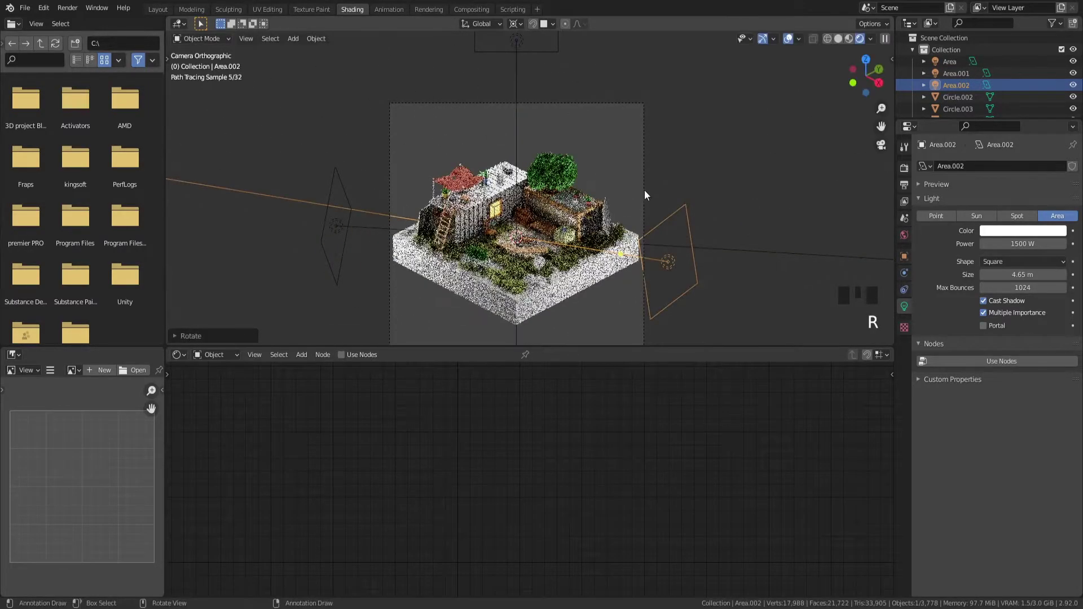
{"action": "scroll", "scroll_direction": "up", "scroll_amount": 3}
{"action": "left_click_drag", "start_coordinate": [653, 186], "coordinate": [1020, 235]}
- Tint the area lights' colour a warm yellow in the light properties
{"action": "left_click", "coordinate": [1019, 235]}
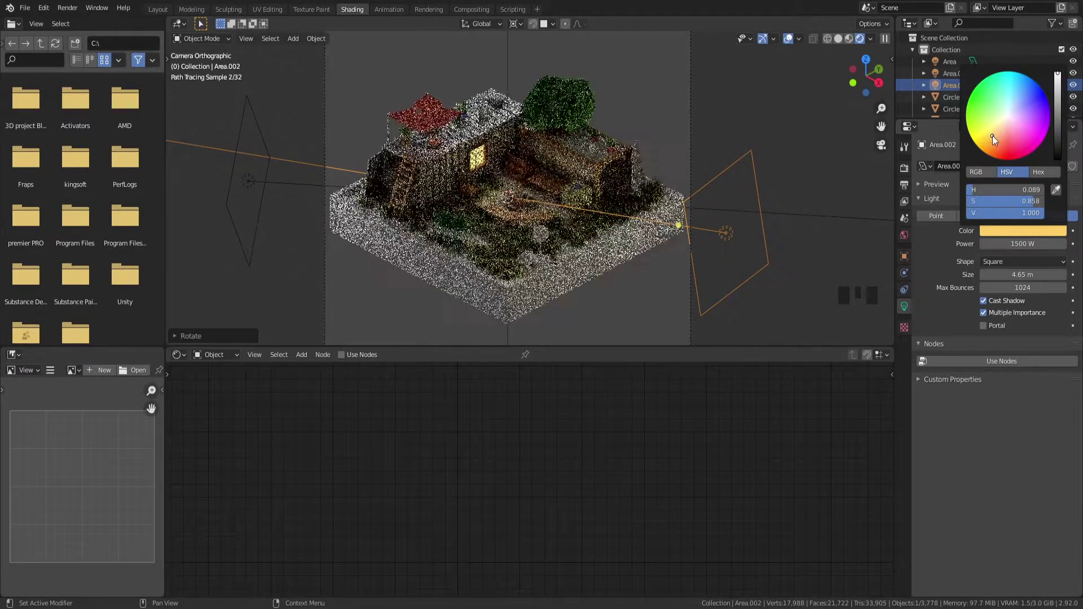
{"action": "left_click", "coordinate": [258, 152]}
{"action": "left_click", "coordinate": [253, 104]}
{"action": "left_click", "coordinate": [1012, 236]}
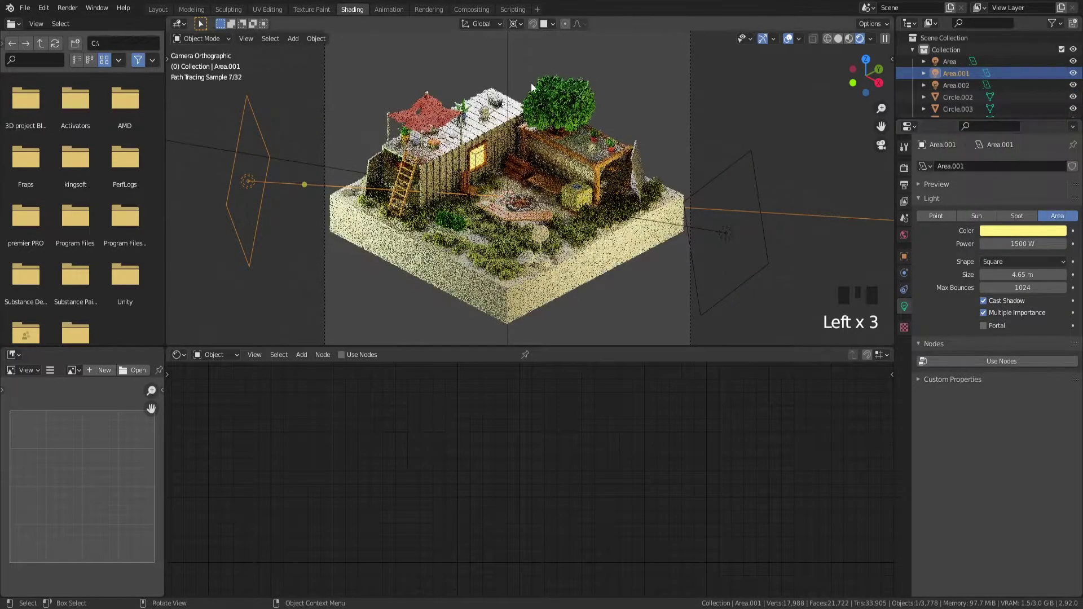
{"action": "left_click", "coordinate": [512, 49]}
{"action": "left_click", "coordinate": [1028, 233]}
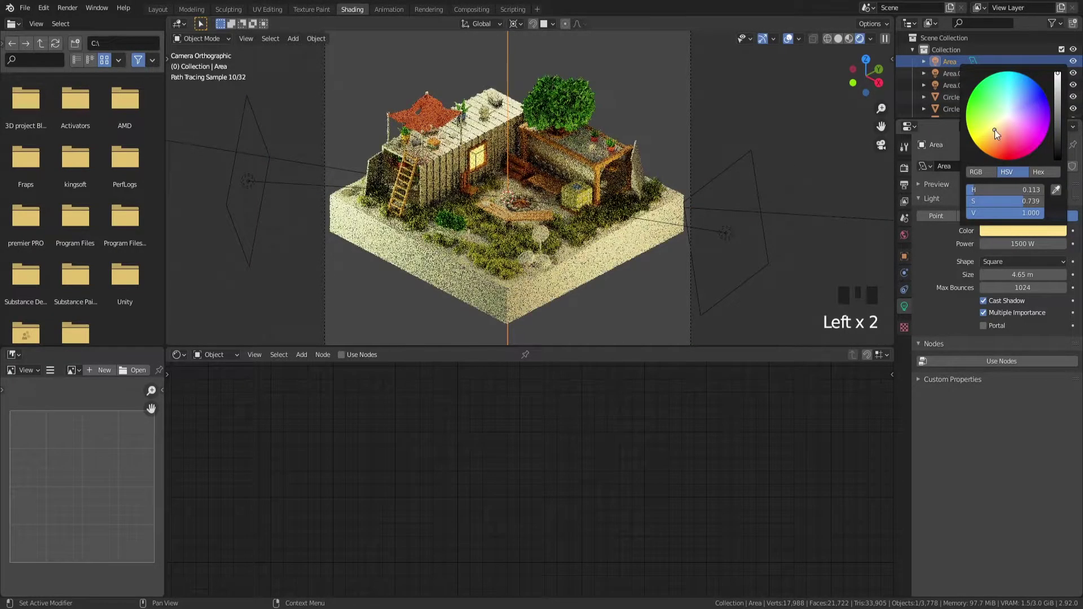
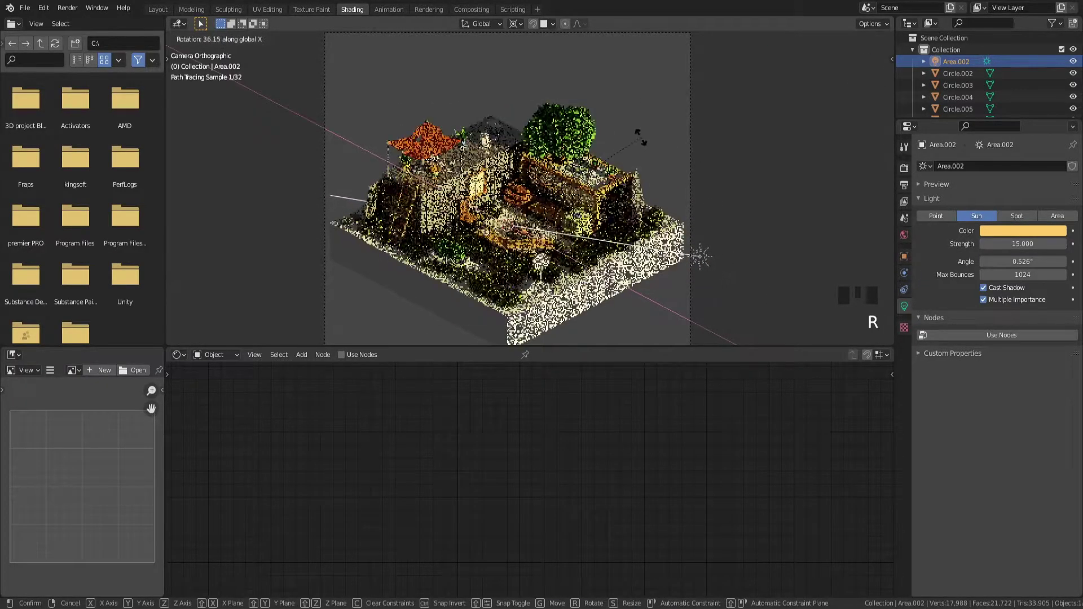
- Adjust the tilt of Area.002 to reshape the shadows it casts
{"action": "key", "text": "r"}
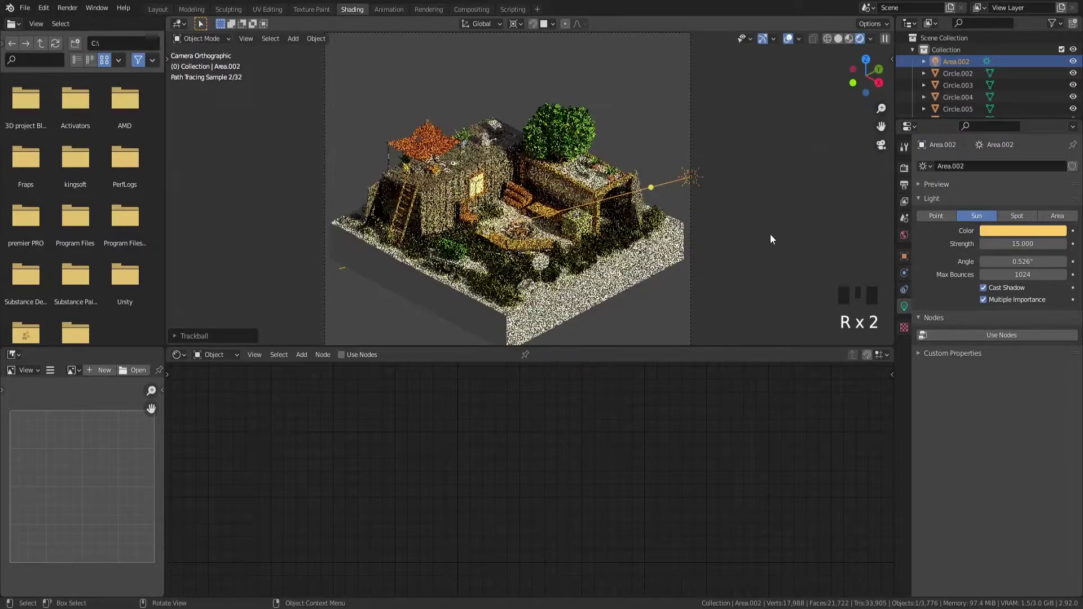
{"action": "scroll", "scroll_direction": "up", "scroll_amount": 3}
{"action": "key", "text": "r"}
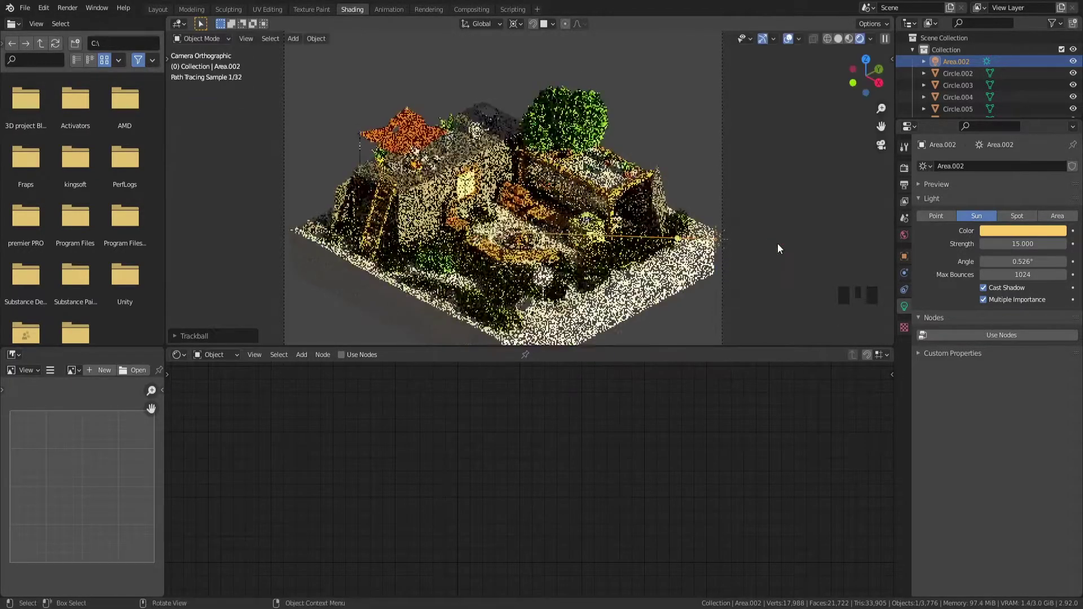
- Shift the canopy's Base Color hue to orange and lower its value, then select the area light
{"action": "left_click", "coordinate": [414, 137]}
{"action": "left_click", "coordinate": [590, 448]}
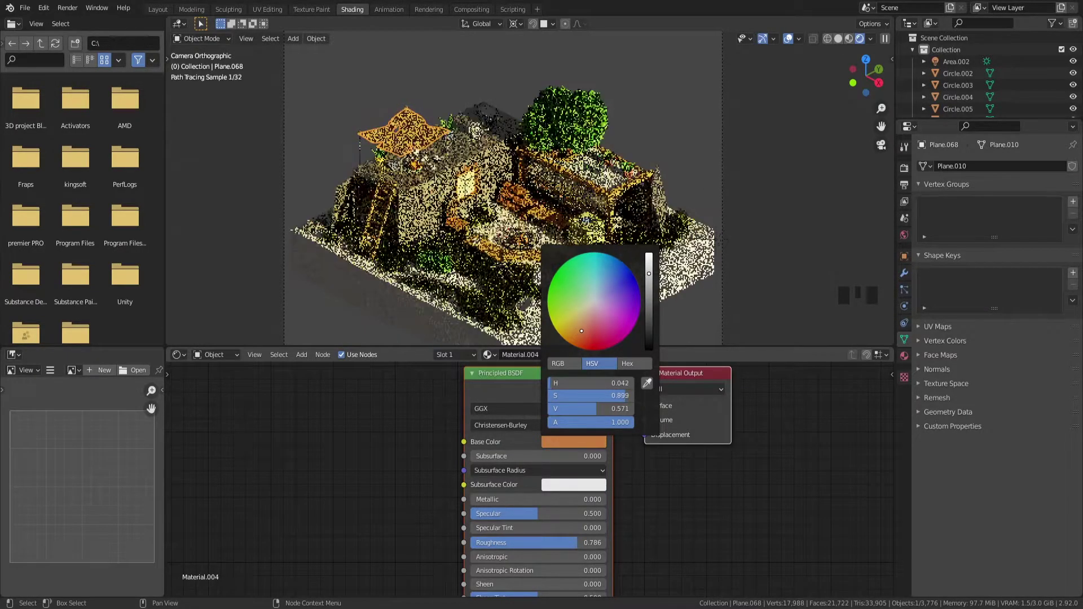
{"action": "left_click", "coordinate": [434, 132]}
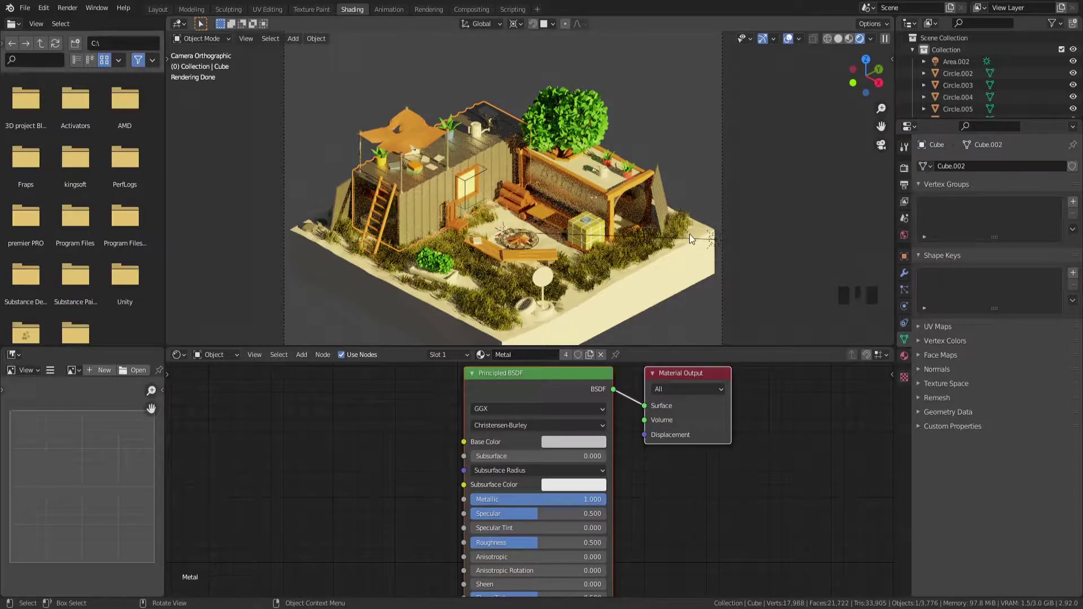
{"action": "left_click", "coordinate": [697, 237]}
{"action": "left_click", "coordinate": [712, 240]}
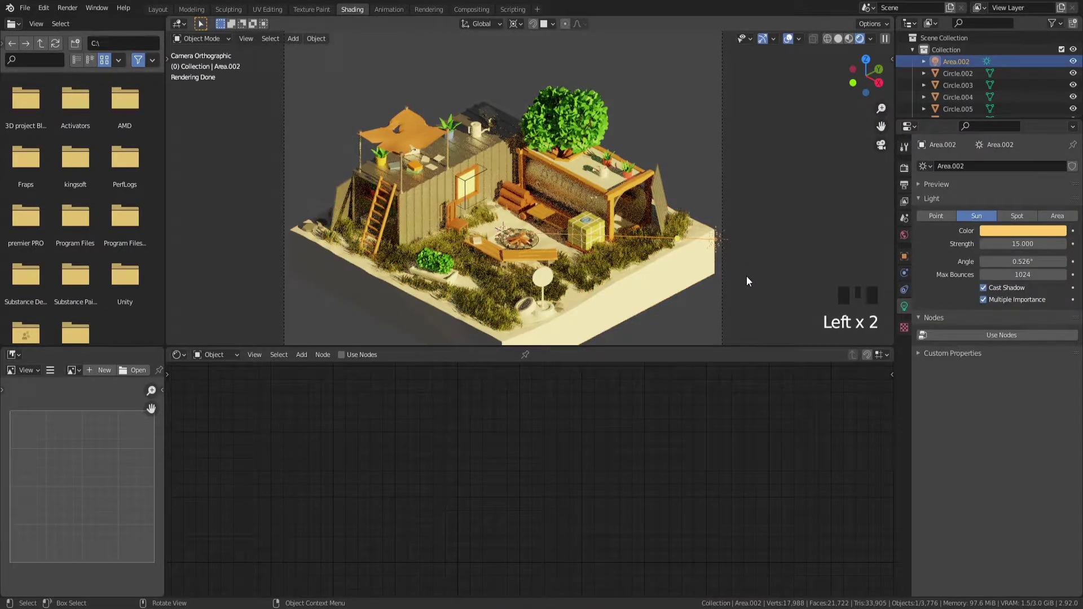
- Replace the duplicate with a fresh area light above the diorama and colour it pale warm yellow
{"action": "key", "text": "shift+d"}
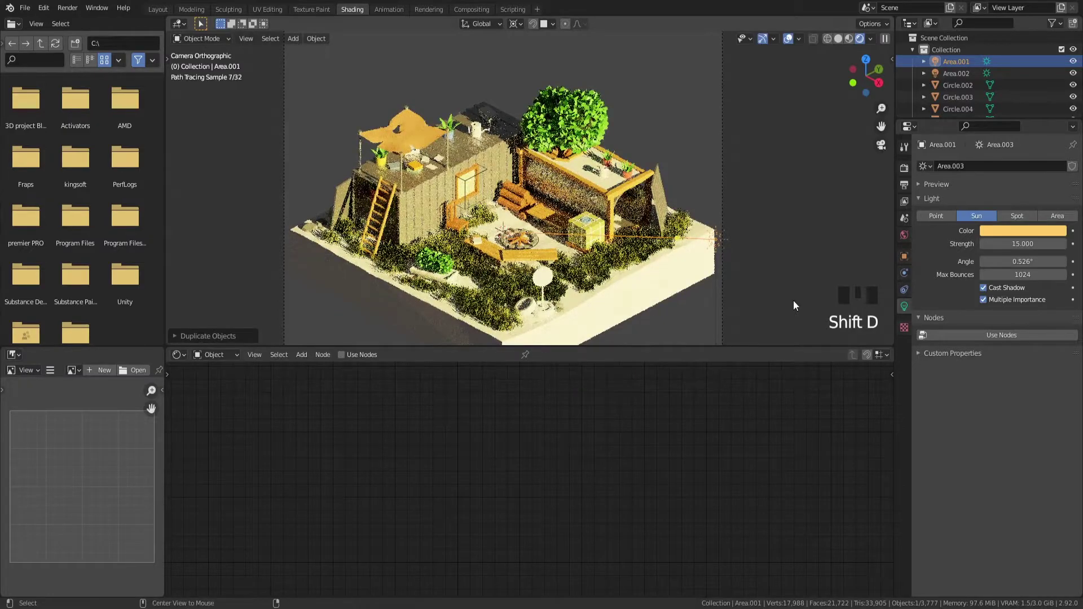
{"action": "key", "text": "x"}
{"action": "key", "text": "shift+a"}
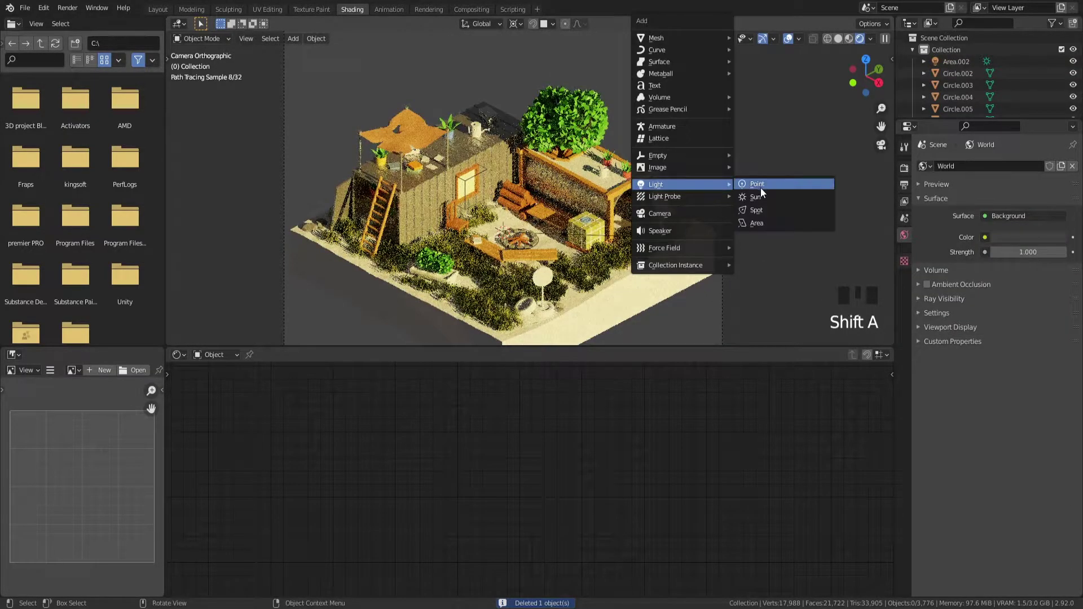
{"action": "key", "text": "g"}
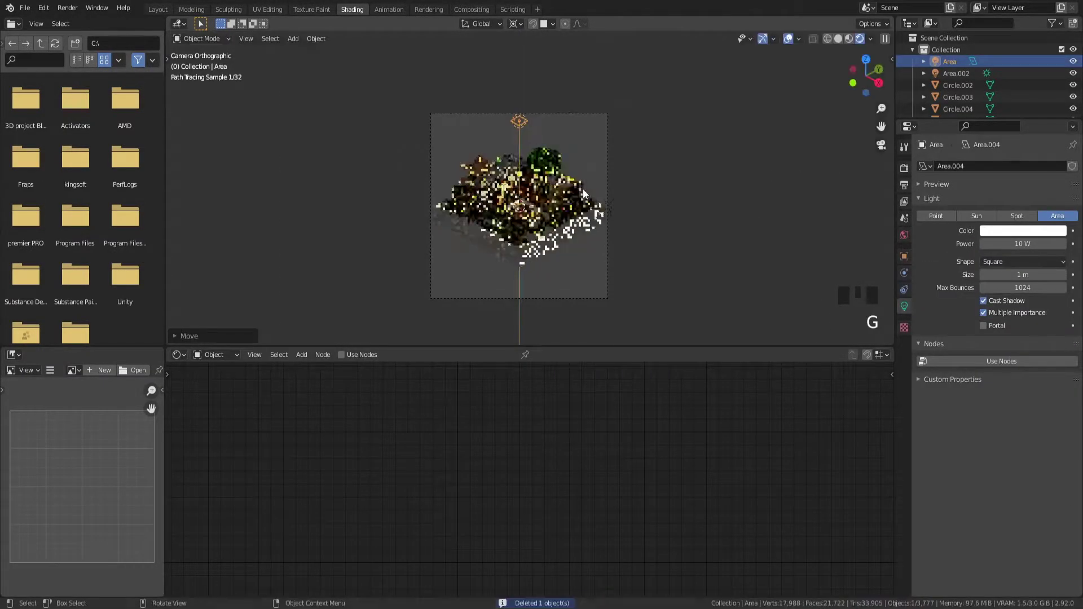
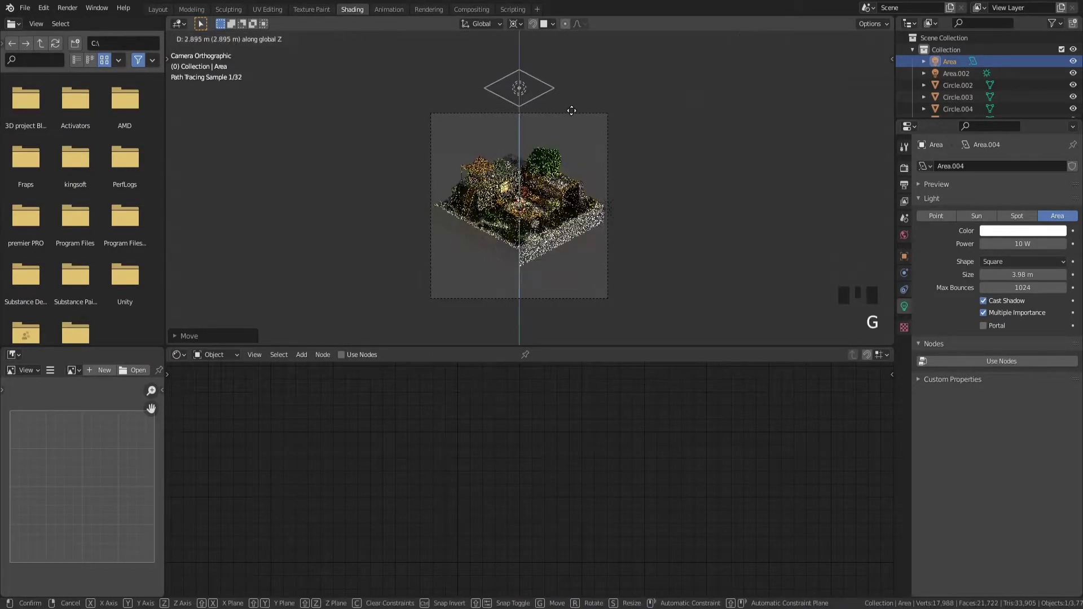
{"action": "key", "text": "r"}
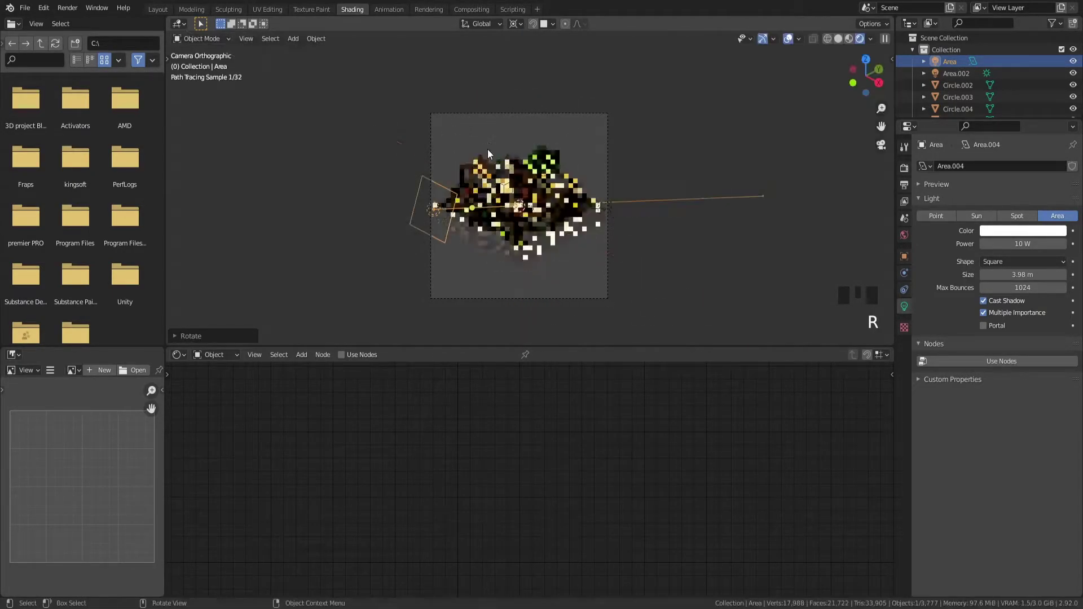
{"action": "scroll", "scroll_direction": "up", "scroll_amount": 3}
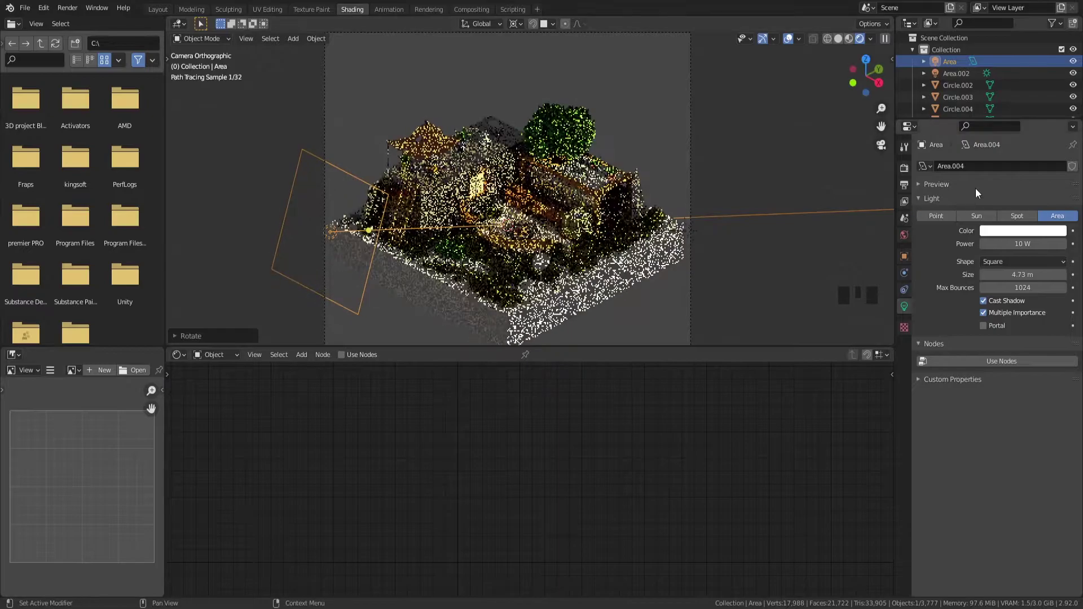
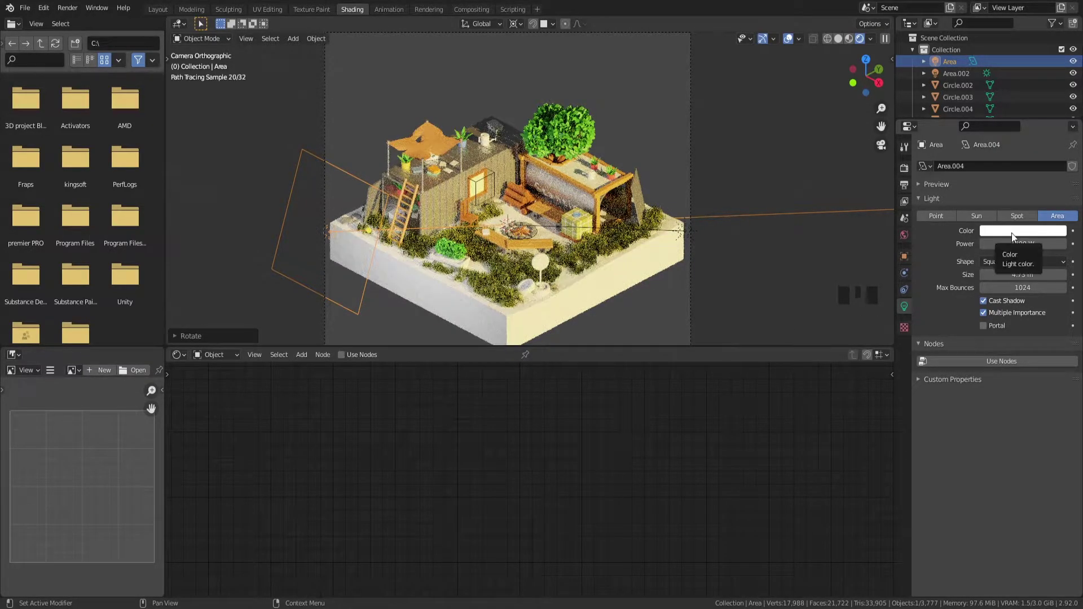
{"action": "left_click", "coordinate": [1015, 235]}
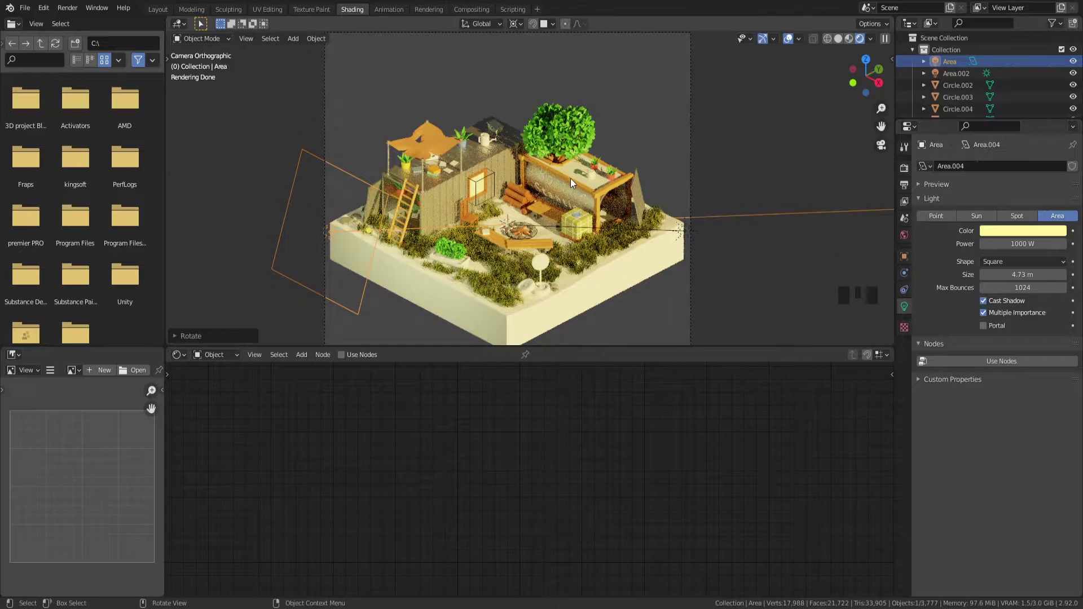
- Hide and restore the area light several times to compare the lit and unlit render
{"action": "key", "text": "h"}
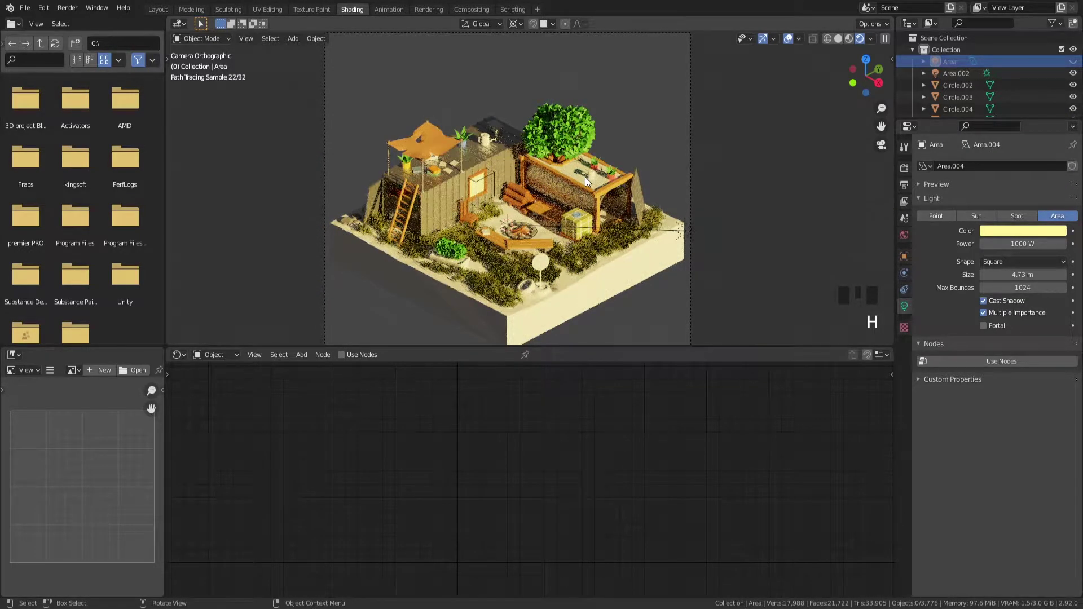
{"action": "key", "text": "ctrl+z"}
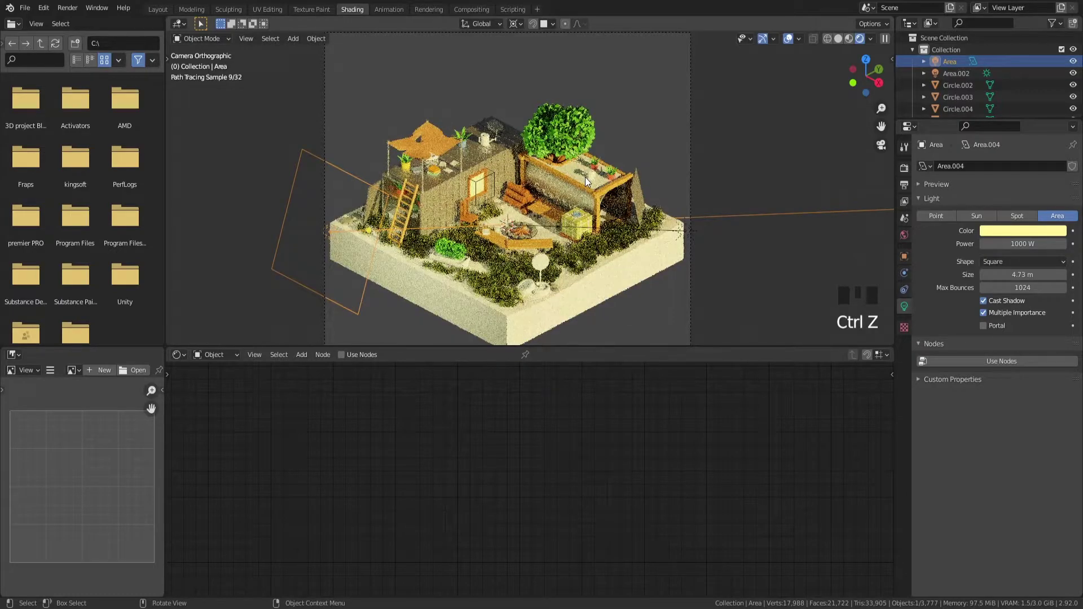
{"action": "key", "text": "ctrl+z"}
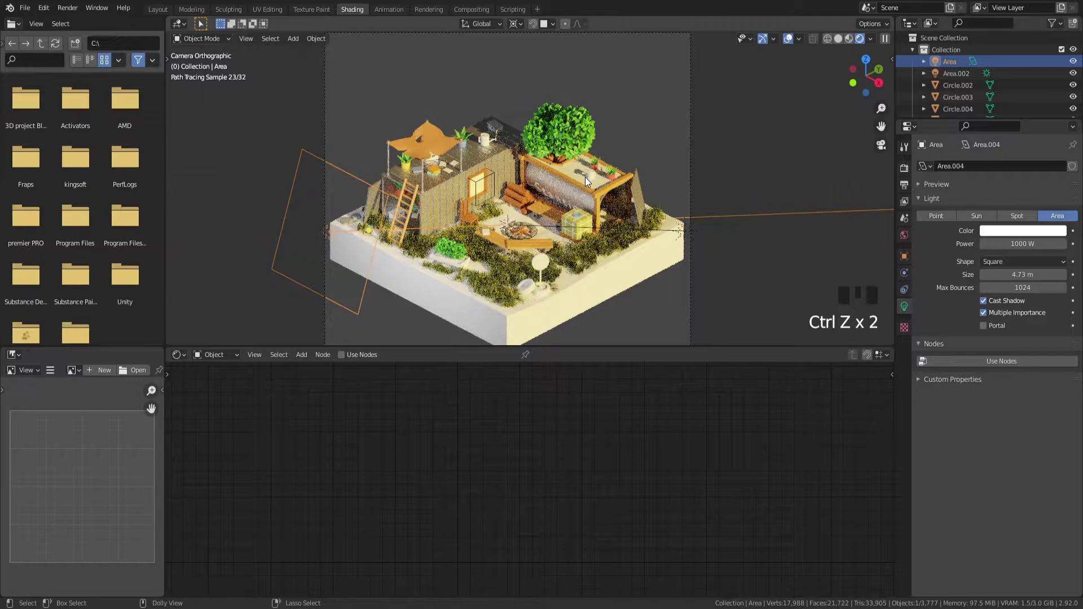
{"action": "key", "text": "ctrl+shift+z"}
{"action": "key", "text": "h"}
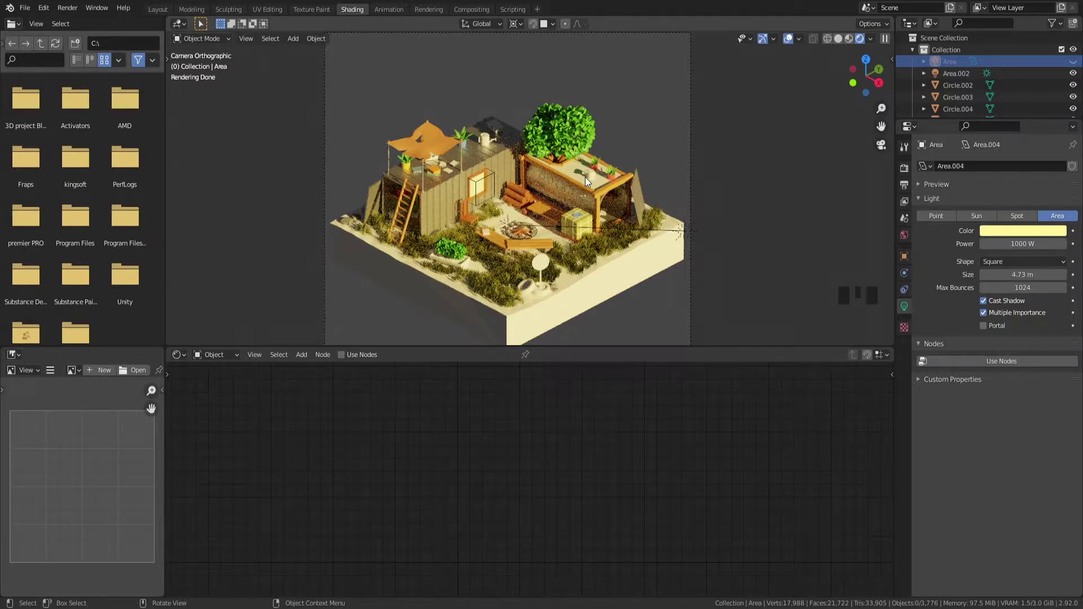
{"action": "key", "text": "ctrl+z"}
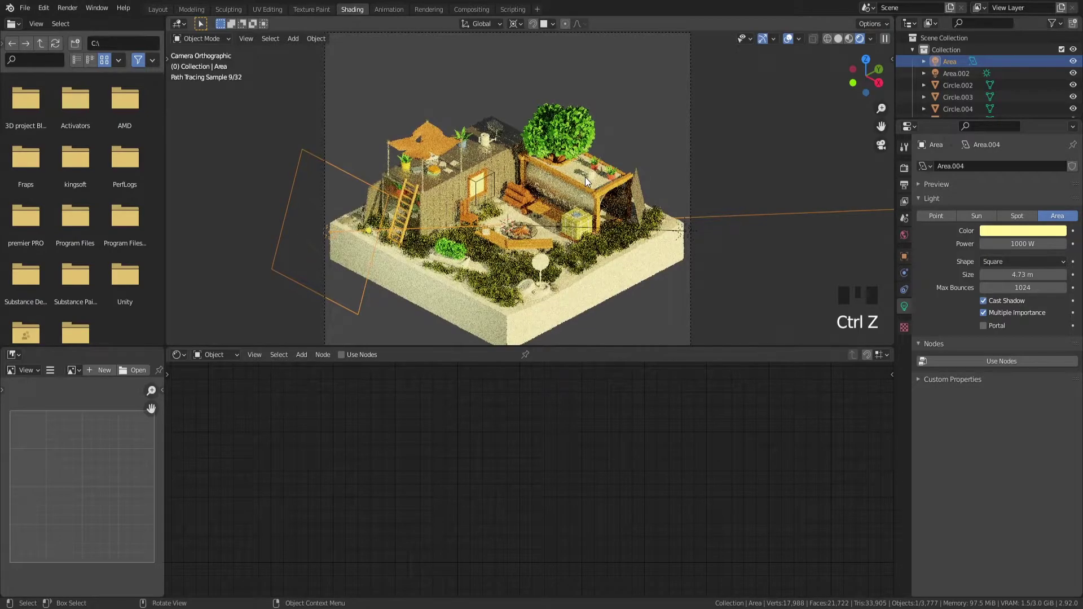
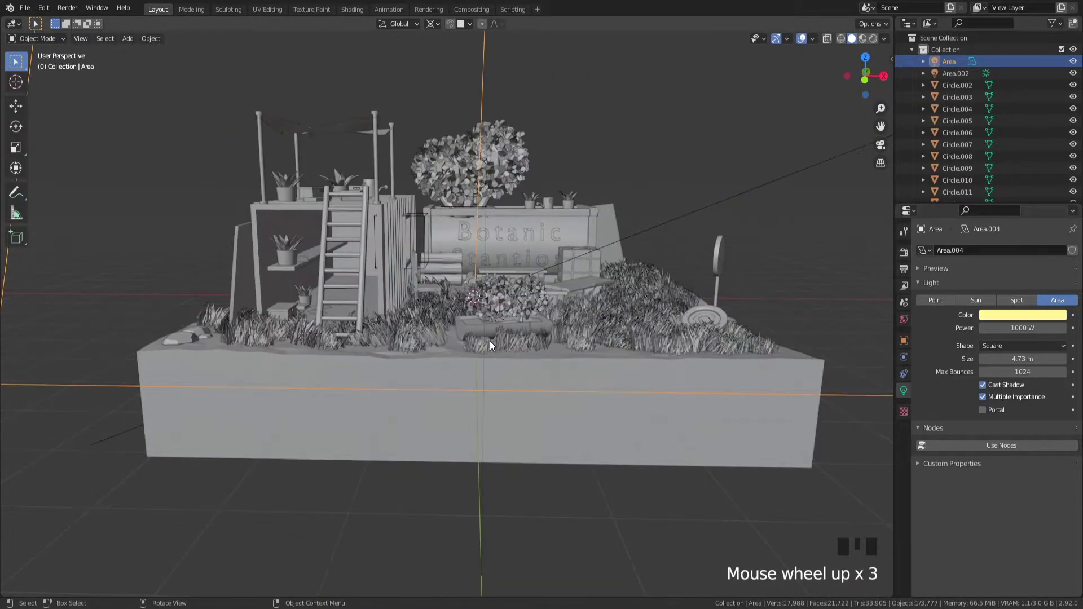
- Delete the extra area light from the scene
{"action": "left_click_drag", "start_coordinate": [548, 348], "coordinate": [533, 356]}
{"action": "key", "text": "x"}
{"action": "scroll", "scroll_direction": "down", "scroll_amount": 3}
{"action": "key", "text": "`"}
{"action": "key", "text": "z"}
{"action": "scroll", "scroll_direction": "up", "scroll_amount": 3}
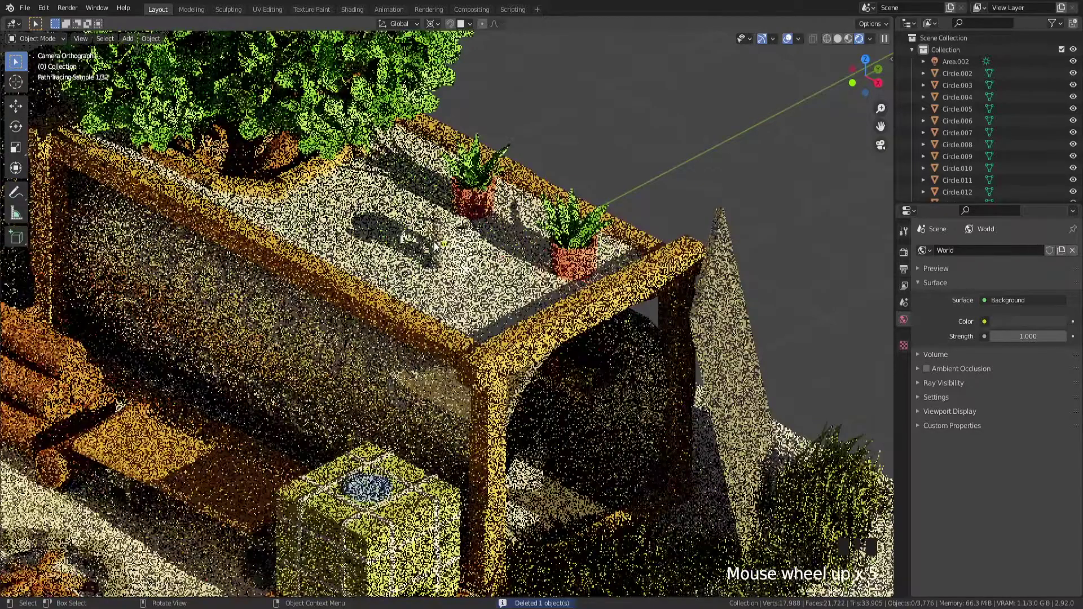
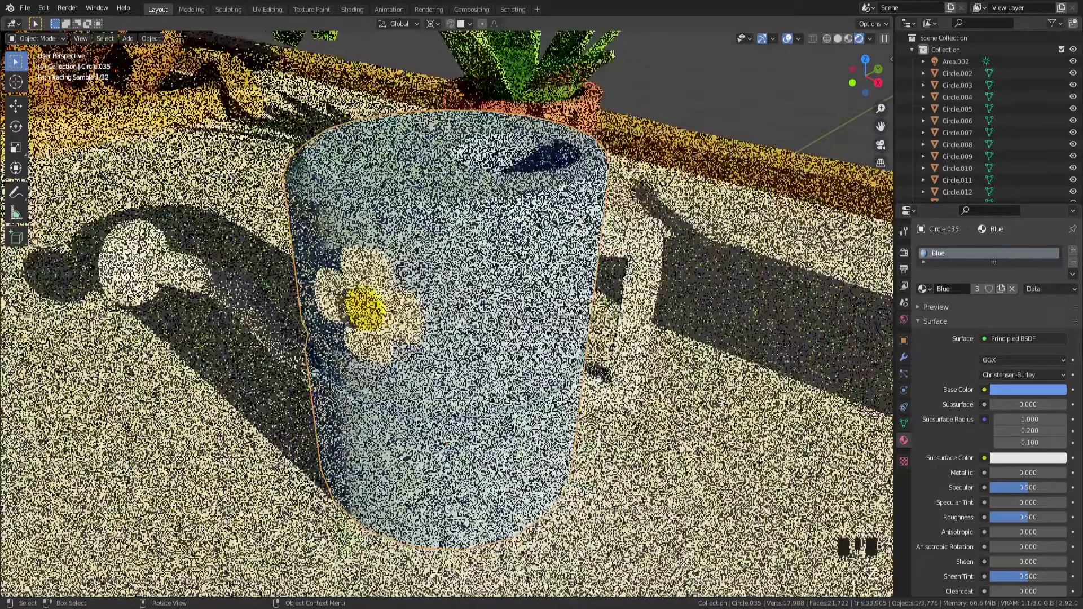
- Give the flowered watering can a deeper blue Base Color
{"action": "left_click", "coordinate": [390, 303]}
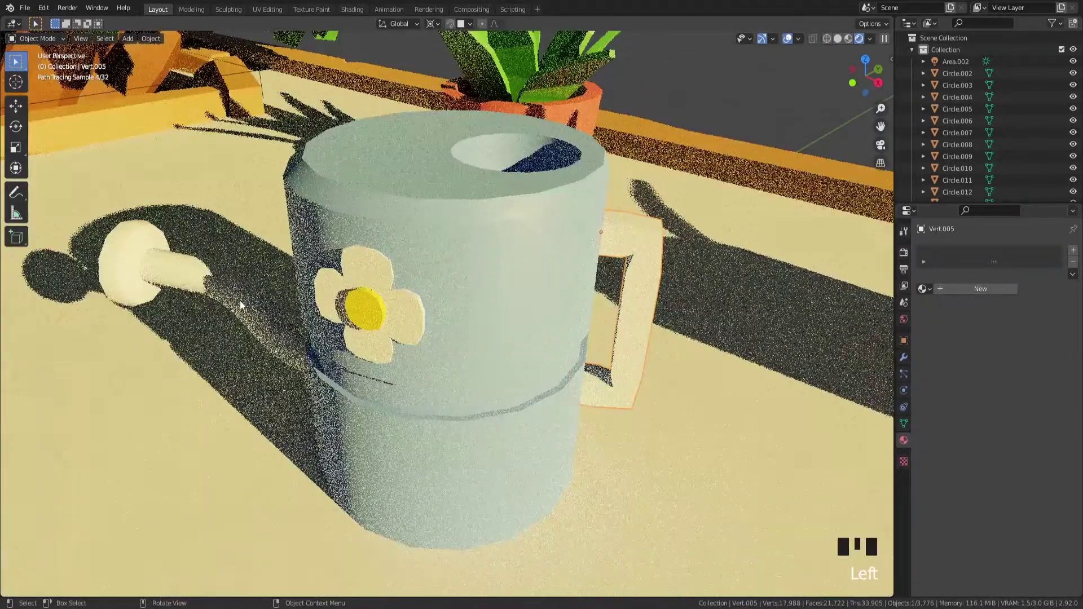
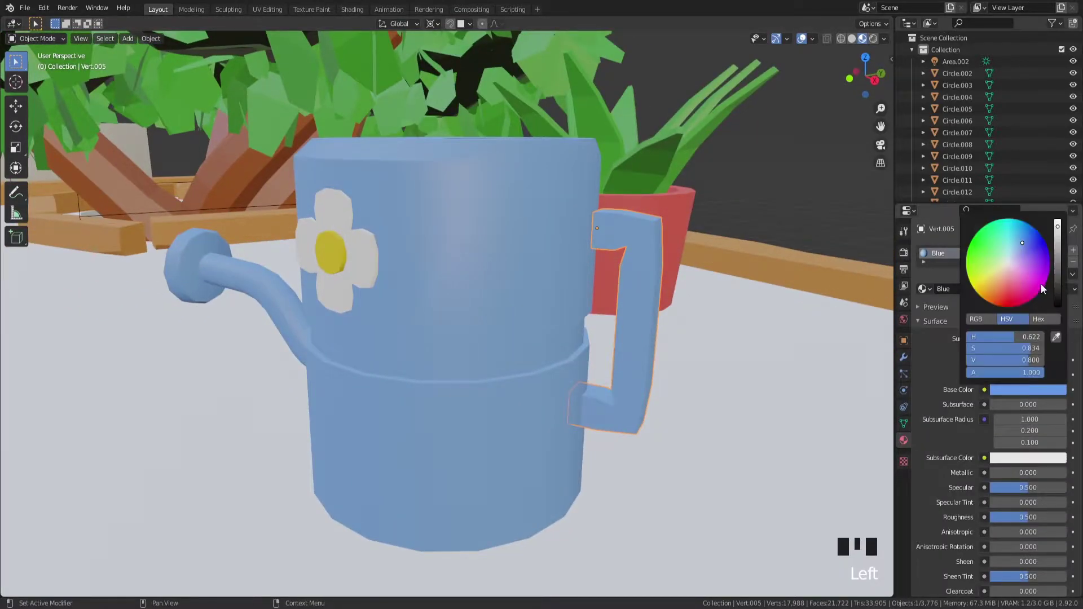
{"action": "left_click", "coordinate": [1062, 233]}
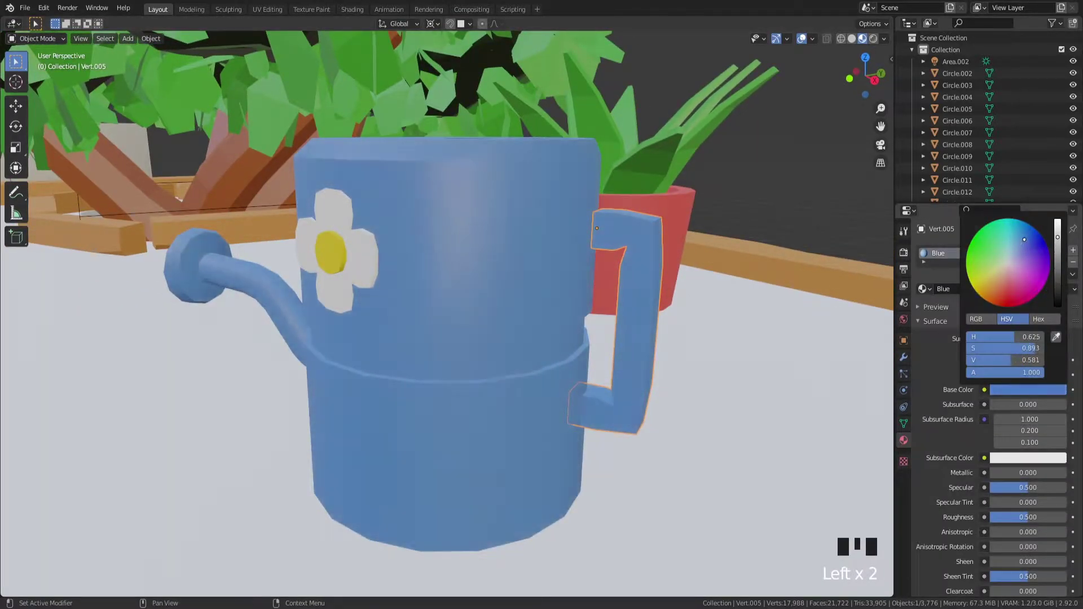
{"action": "scroll", "scroll_direction": "down", "scroll_amount": 3}
{"action": "left_click_drag", "start_coordinate": [409, 358], "coordinate": [311, 356]}
{"action": "left_click_drag", "start_coordinate": [301, 335], "coordinate": [448, 453]}
{"action": "scroll", "scroll_direction": "down", "scroll_amount": 3}
{"action": "key", "text": "`"}
{"action": "scroll", "scroll_direction": "down", "scroll_amount": 3}
{"action": "middle_click", "coordinate": [249, 266]}
{"action": "scroll", "scroll_direction": "up", "scroll_amount": 3}
- Select the watering can's body, handle and spout and make them single-user with their own data
{"action": "left_click_drag", "start_coordinate": [374, 257], "coordinate": [435, 362]}
{"action": "left_click", "coordinate": [435, 362]}
{"action": "scroll", "scroll_direction": "up", "scroll_amount": 3}
{"action": "left_click_drag", "start_coordinate": [454, 348], "coordinate": [546, 396]}
{"action": "left_click", "coordinate": [546, 396]}
{"action": "left_click", "coordinate": [295, 340]}
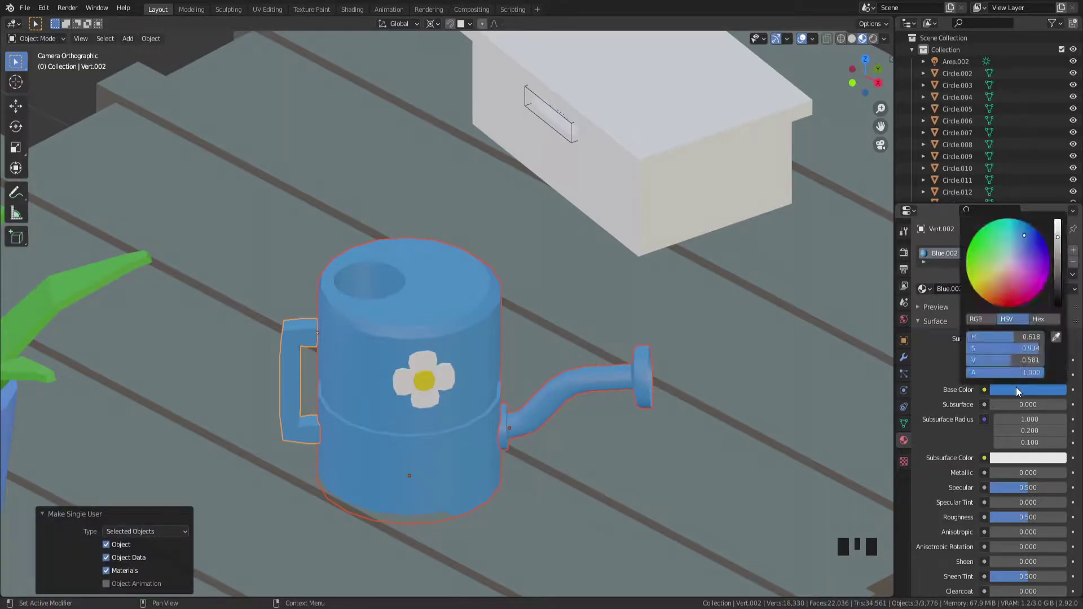
- Make the handle's material orange, then select body and spout with the handle active
{"action": "left_click", "coordinate": [1017, 271]}
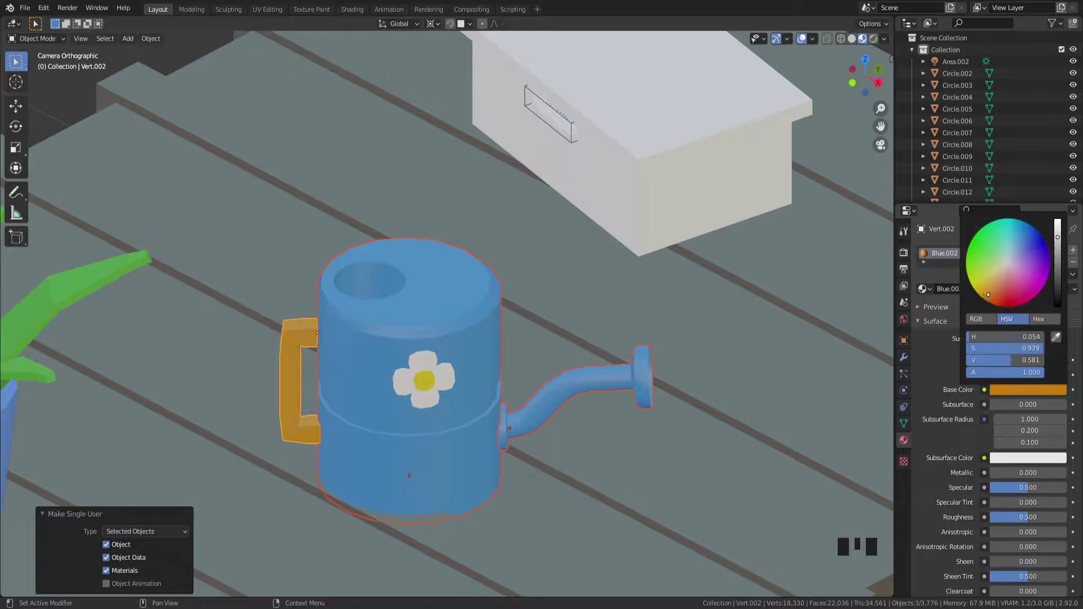
{"action": "scroll", "scroll_direction": "up", "scroll_amount": 3}
{"action": "left_click", "coordinate": [365, 339]}
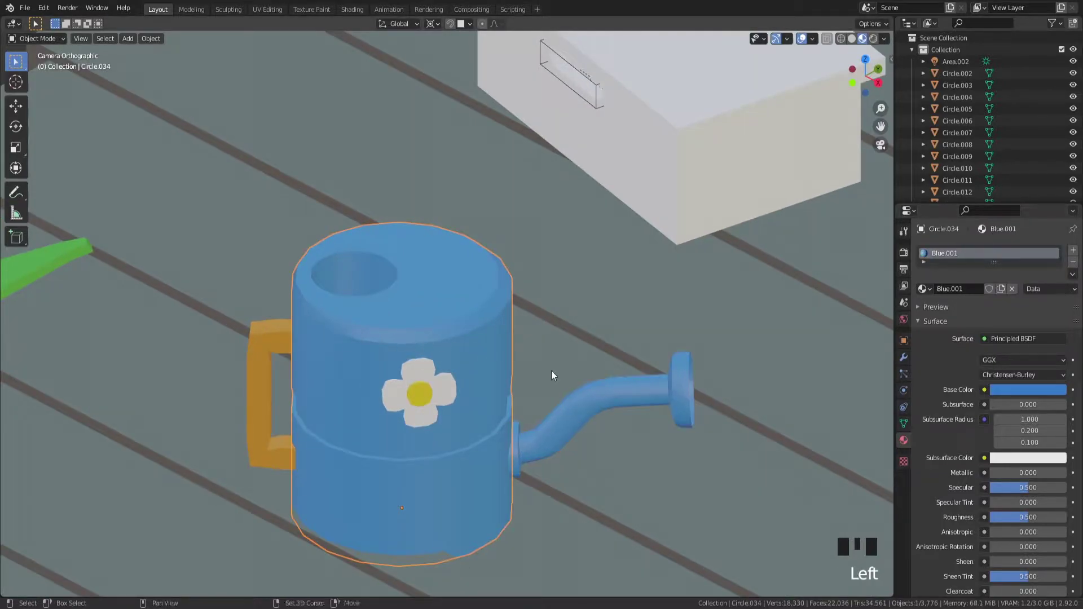
{"action": "left_click", "coordinate": [587, 404]}
{"action": "left_click", "coordinate": [272, 341]}
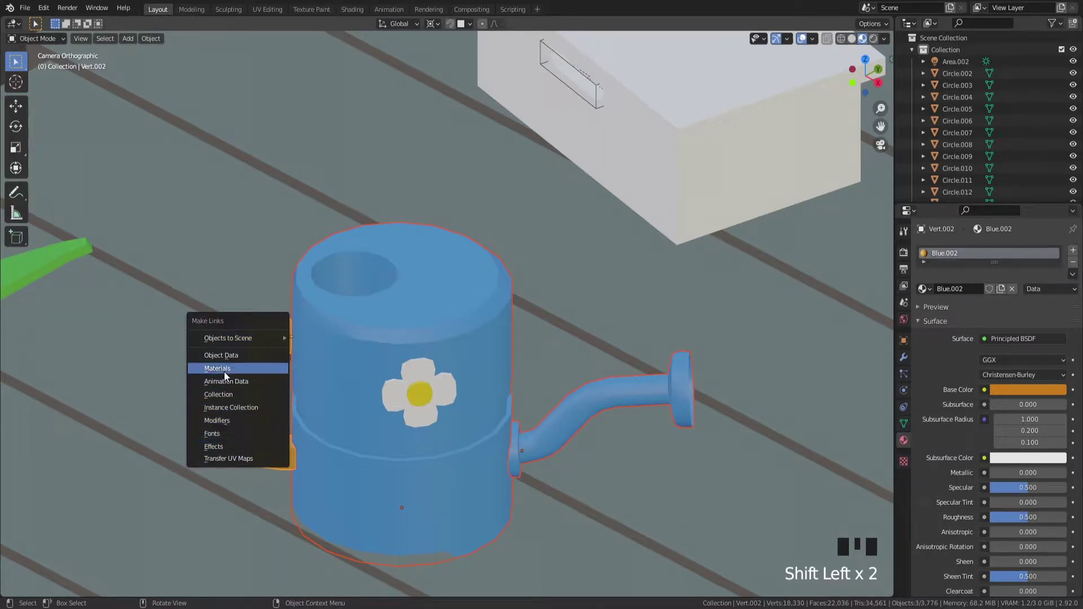
- Link the handle's orange material to the other parts with Ctrl+L and check it in rendered view
{"action": "key", "text": "ctrl+l"}
{"action": "scroll", "scroll_direction": "down", "scroll_amount": 3}
{"action": "scroll", "scroll_direction": "up", "scroll_amount": 3}
{"action": "left_click", "coordinate": [530, 343]}
{"action": "scroll", "scroll_direction": "down", "scroll_amount": 3}
{"action": "key", "text": "z"}
{"action": "left_click", "coordinate": [627, 412]}
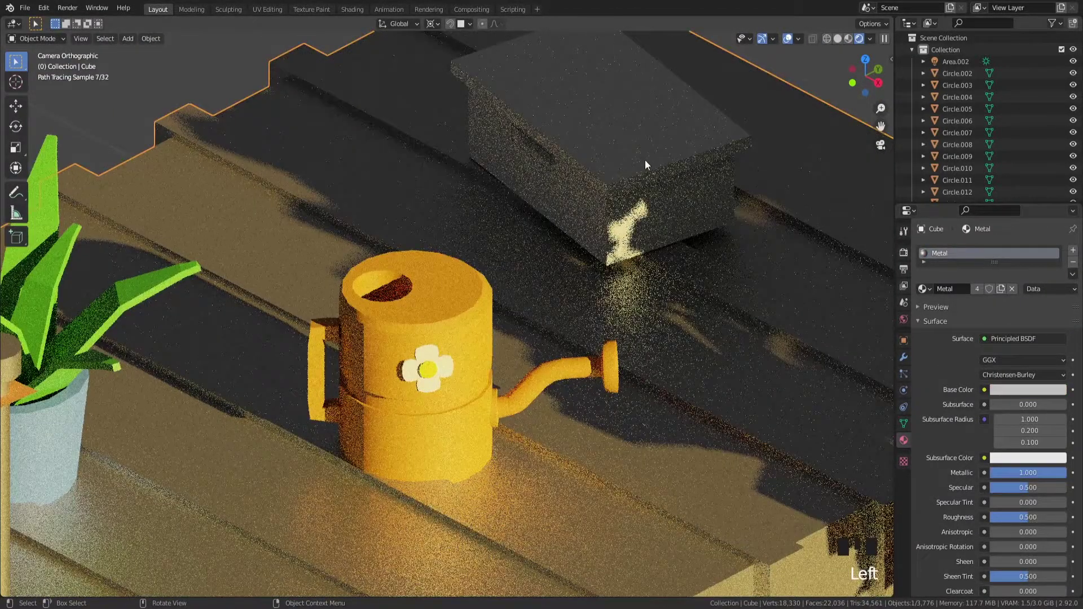
- Select the small crate beside the planter and start editing its Base Color toward olive yellow
{"action": "scroll", "scroll_direction": "down", "scroll_amount": 3}
{"action": "scroll", "scroll_direction": "down", "scroll_amount": 3}
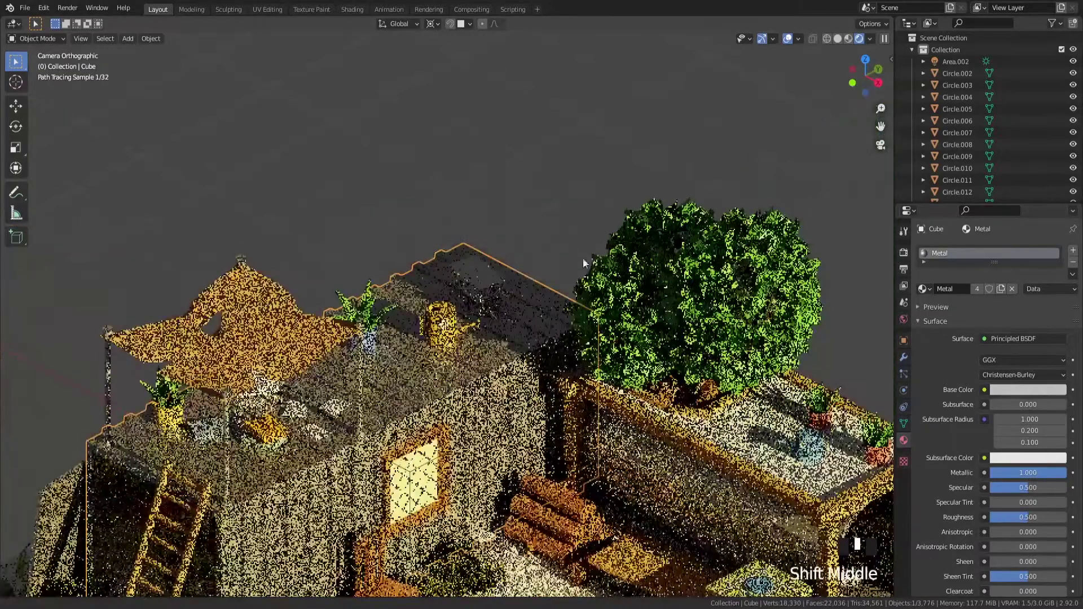
{"action": "middle_click", "coordinate": [566, 240]}
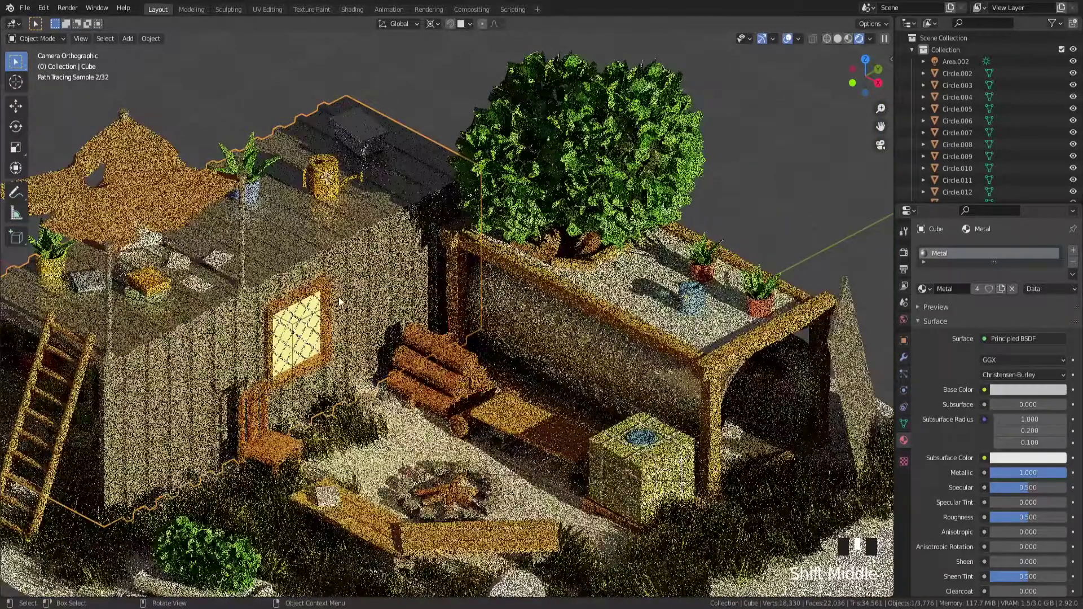
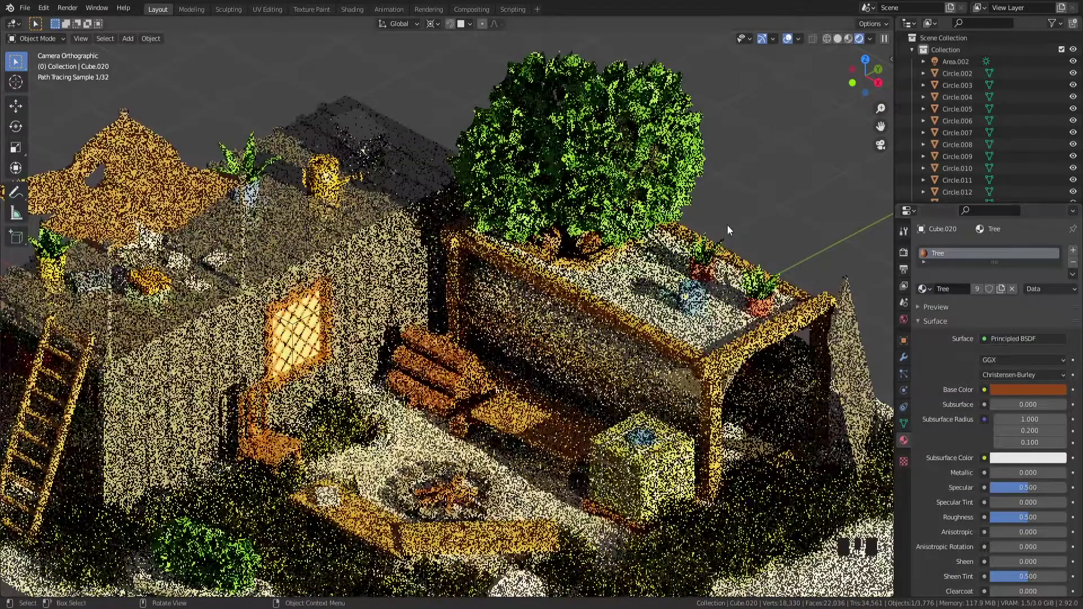
{"action": "left_click", "coordinate": [715, 297]}
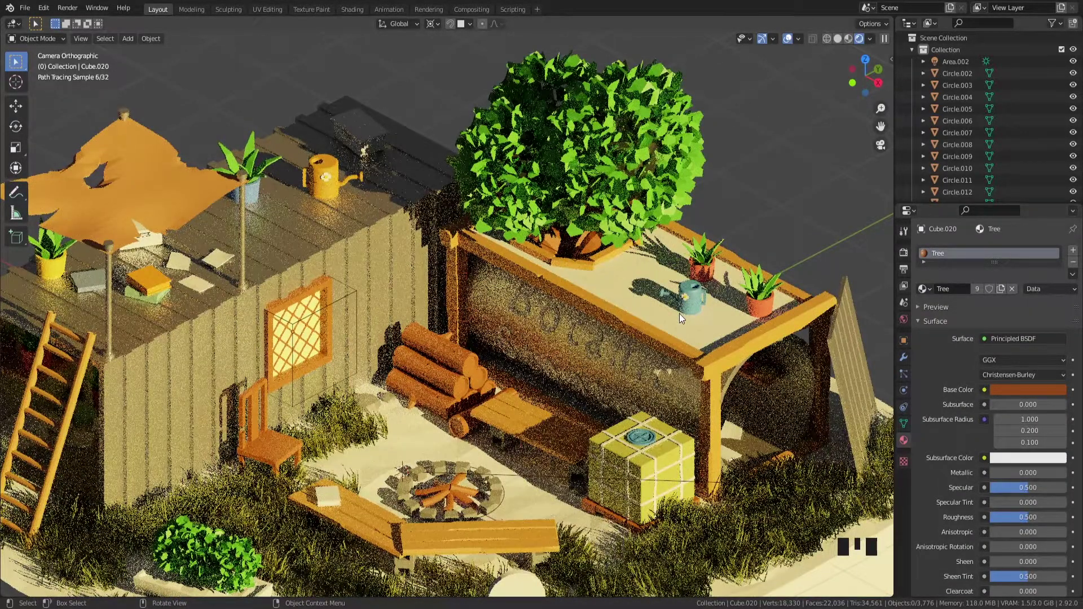
{"action": "left_click", "coordinate": [850, 460]}
{"action": "left_click", "coordinate": [1052, 289]}
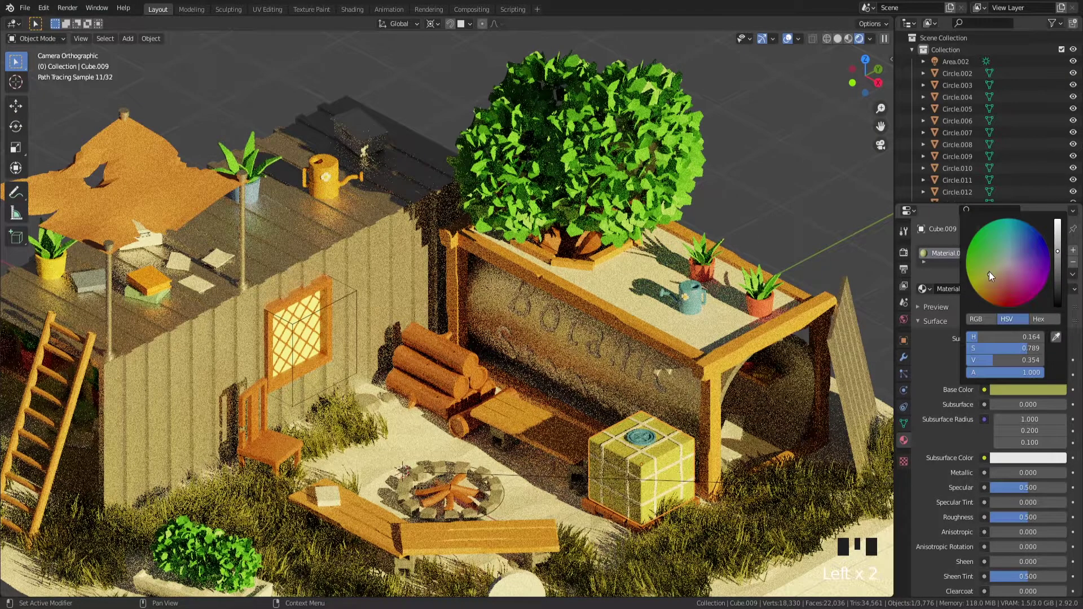